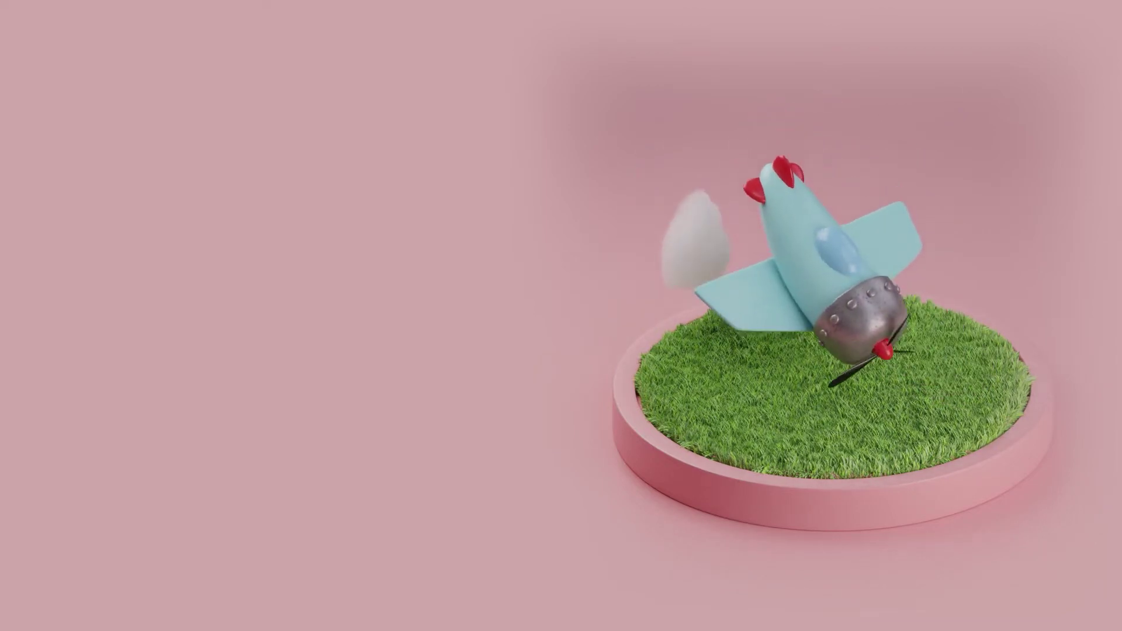
Step: Give propeller Cube.005 a Child Of constraint targeting Cube.003 and Set Inverse to keep it in place
scroll(down, 3)
scroll(up, 3)
scroll(down, 3)
scroll(up, 3)
scroll(up, 3)
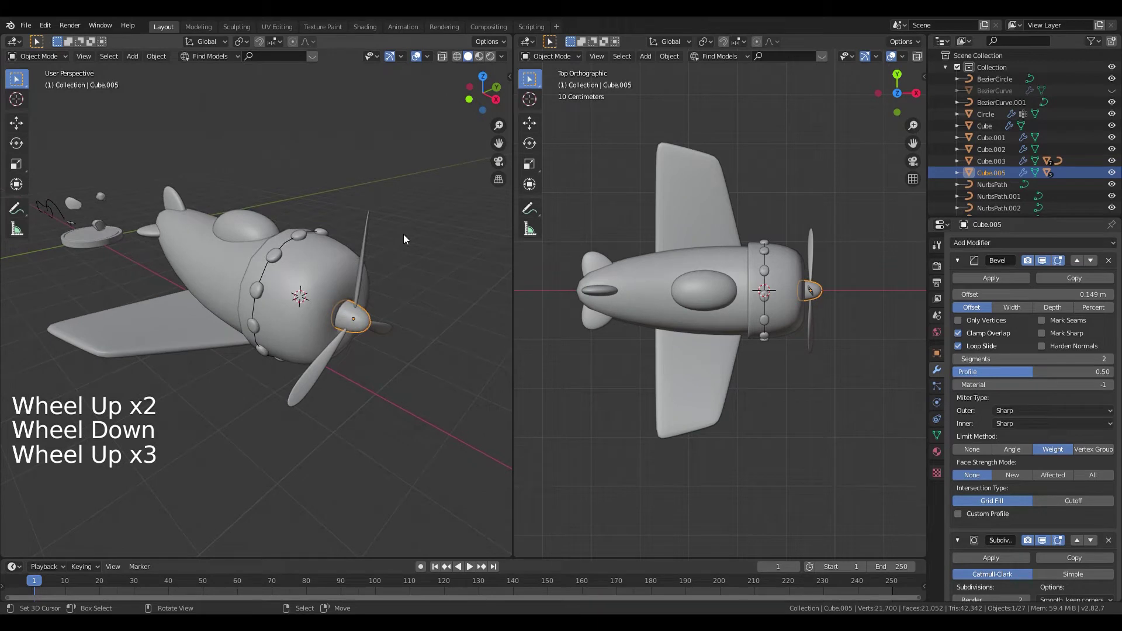
key(w)
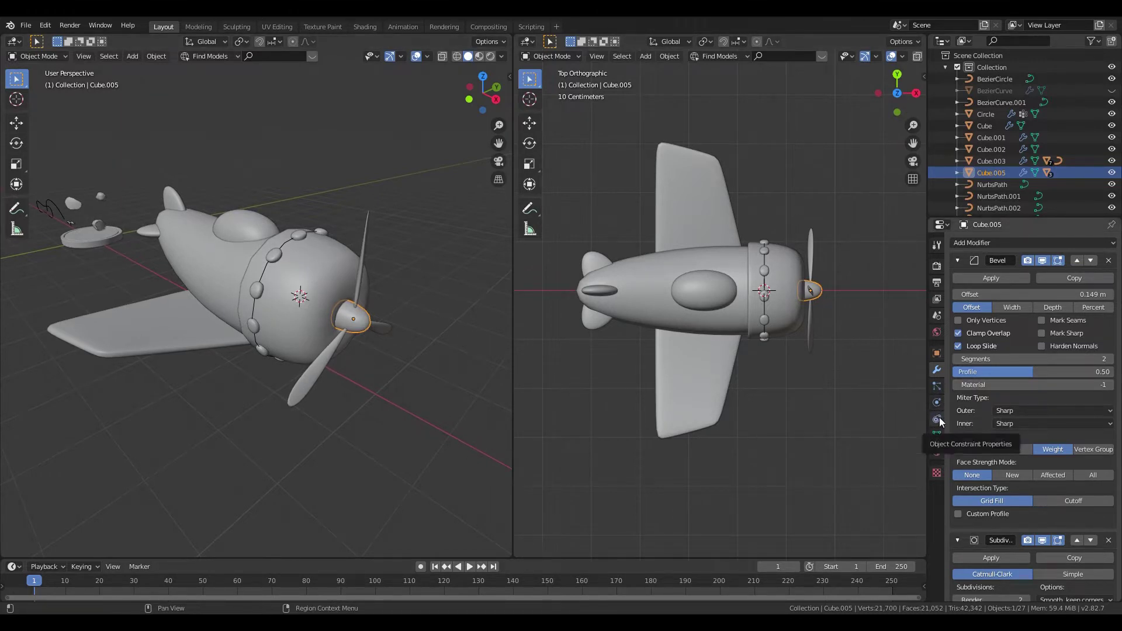
click(943, 422)
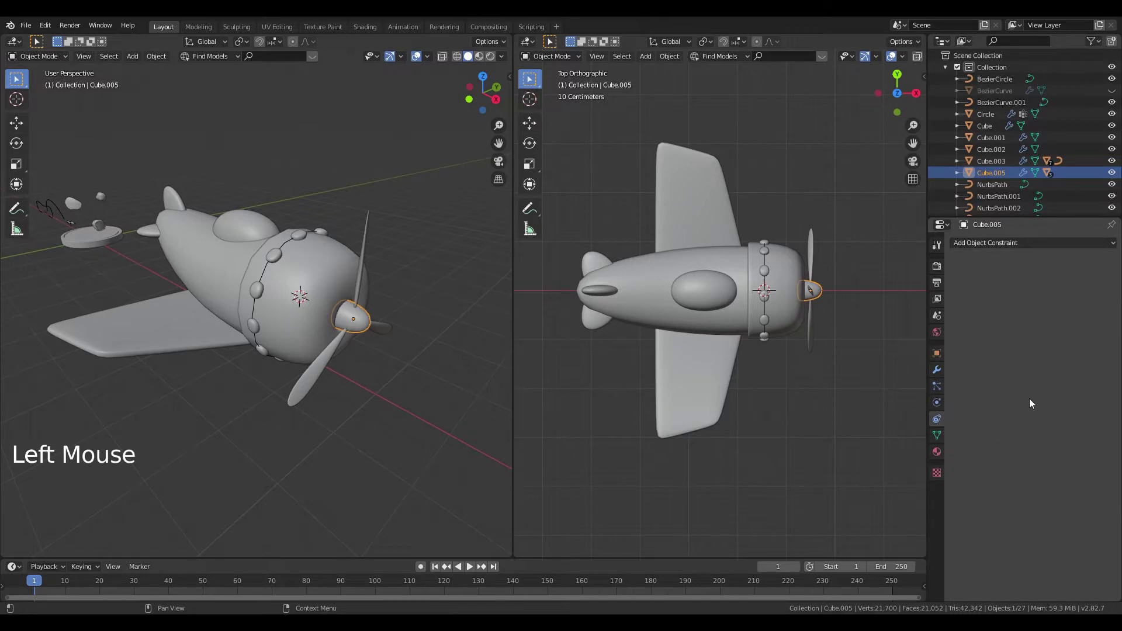
click(1000, 242)
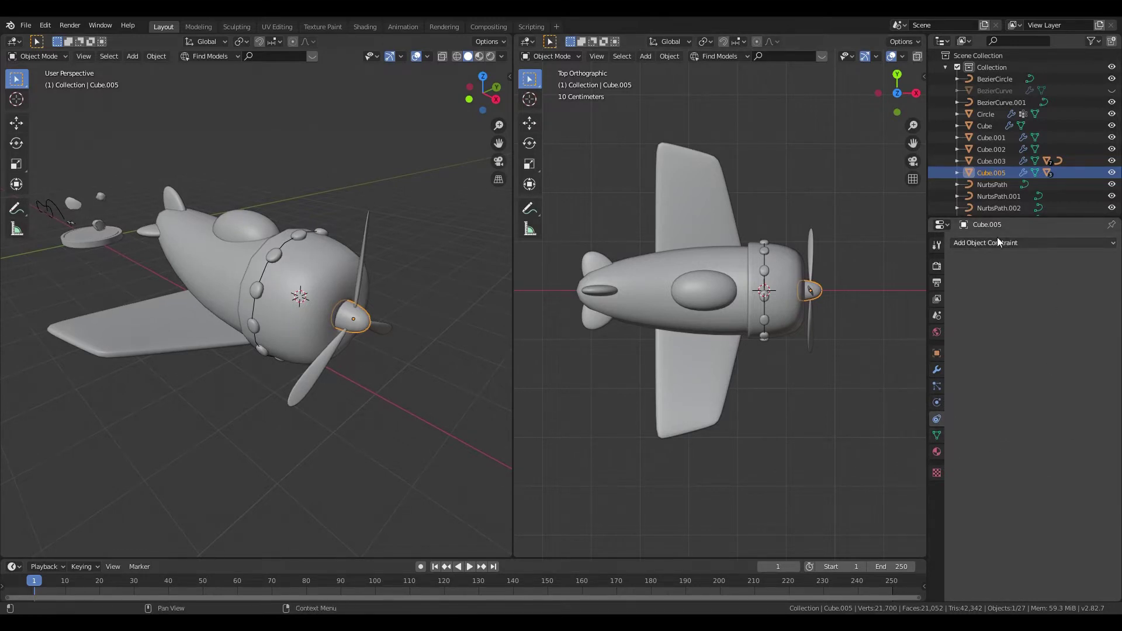
click(1001, 243)
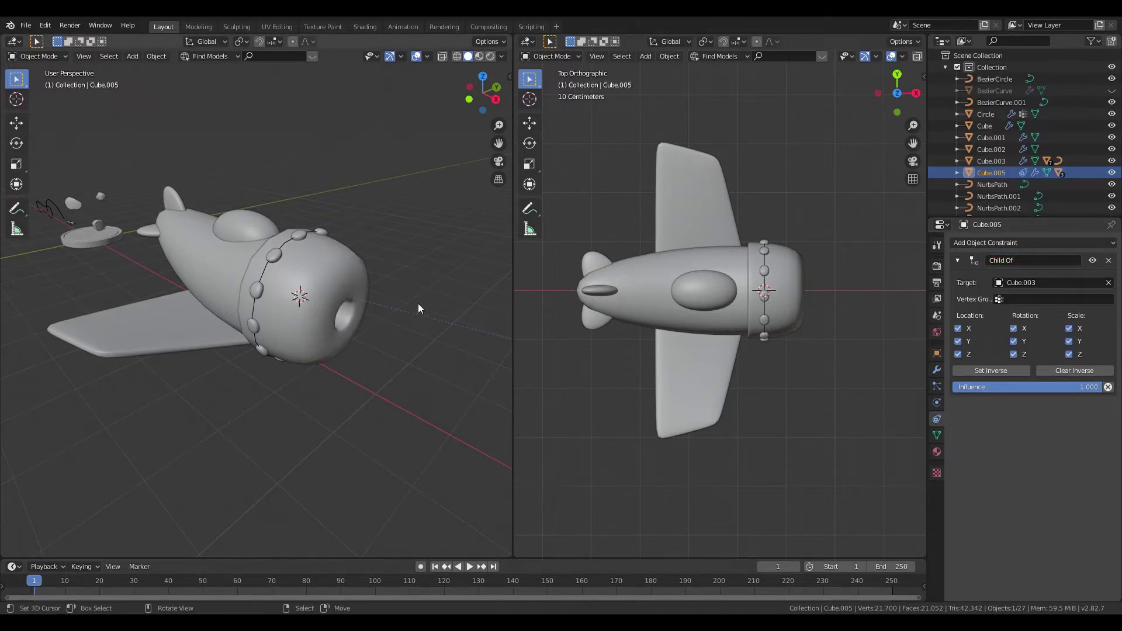
click(986, 375)
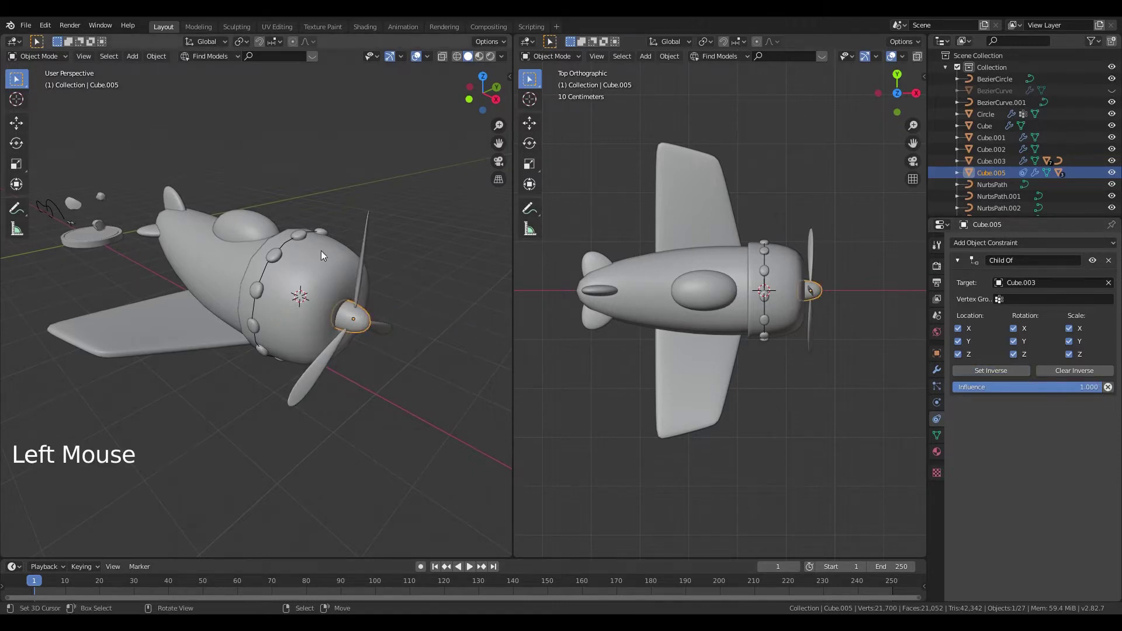
Step: Test-move Cube.003 to confirm the propeller follows, cancel, and view the plane from the front
right_click(215, 277)
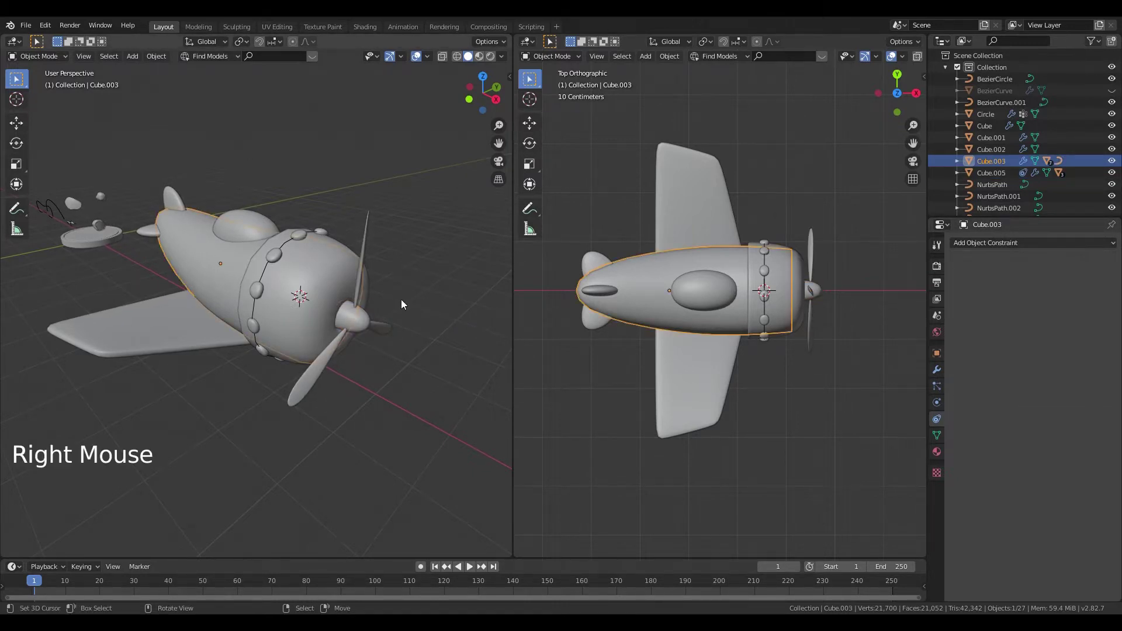
key(g)
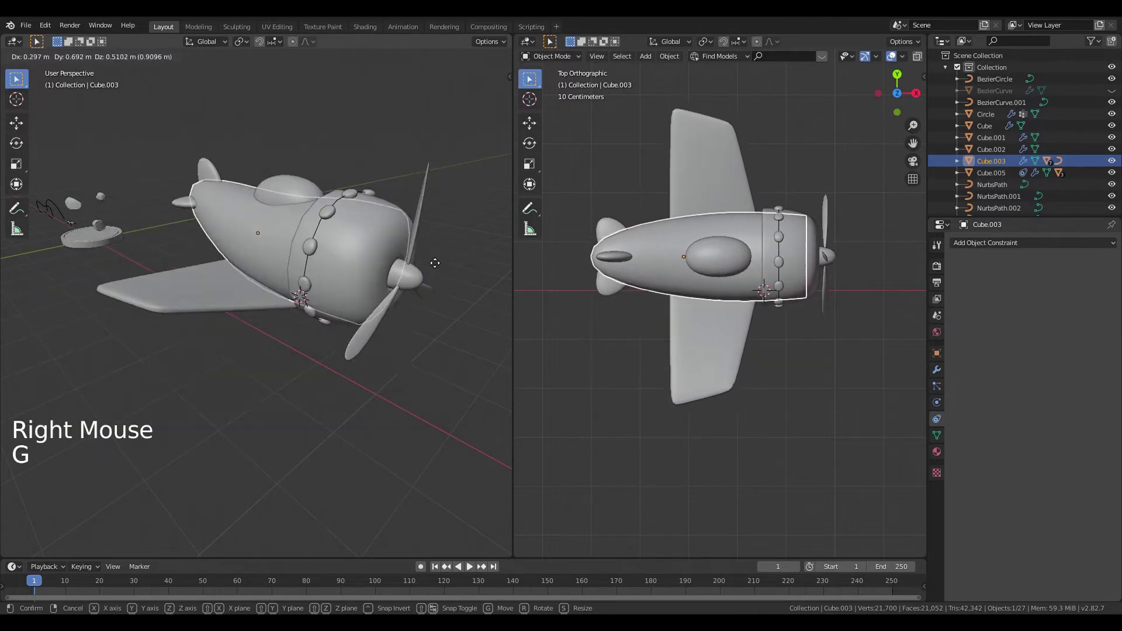
key(KP_1)
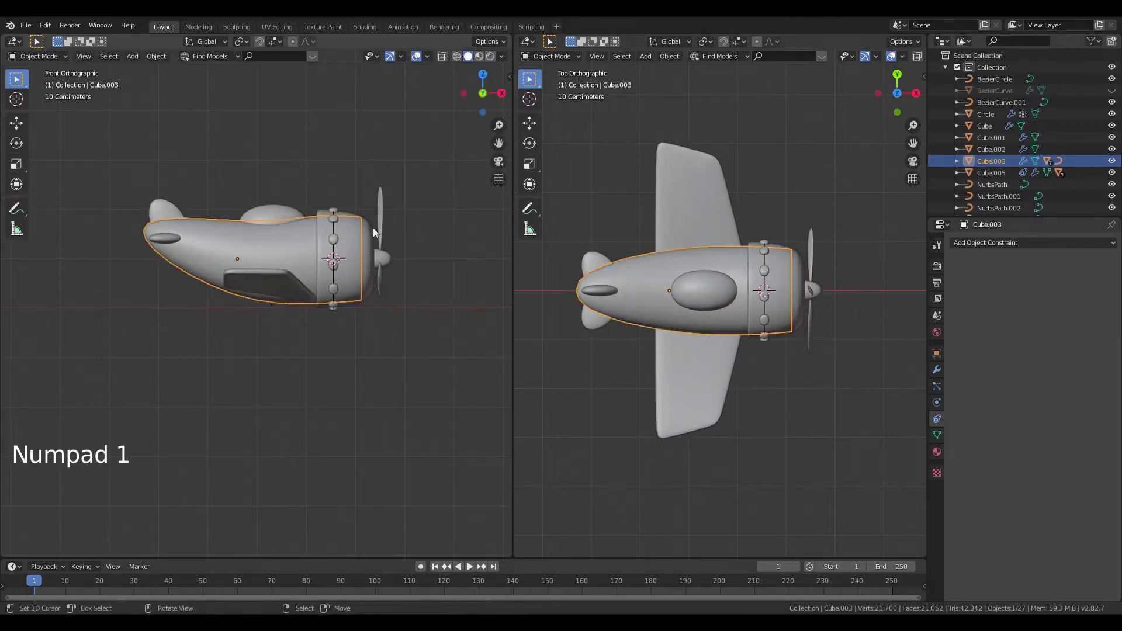
middle_click(358, 251)
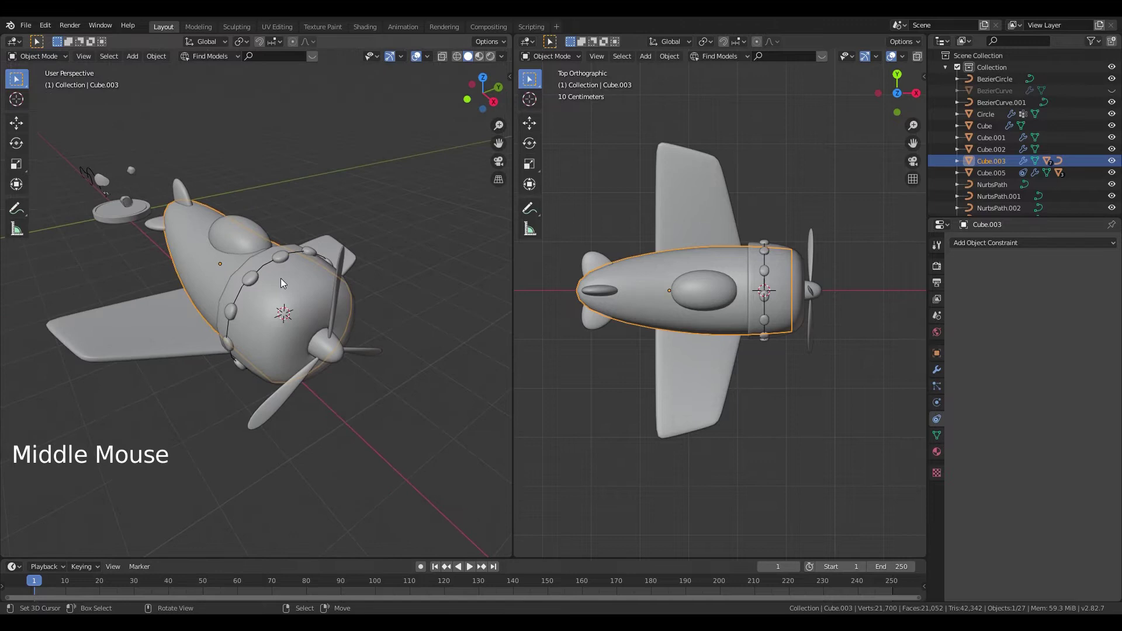
key(KP_1)
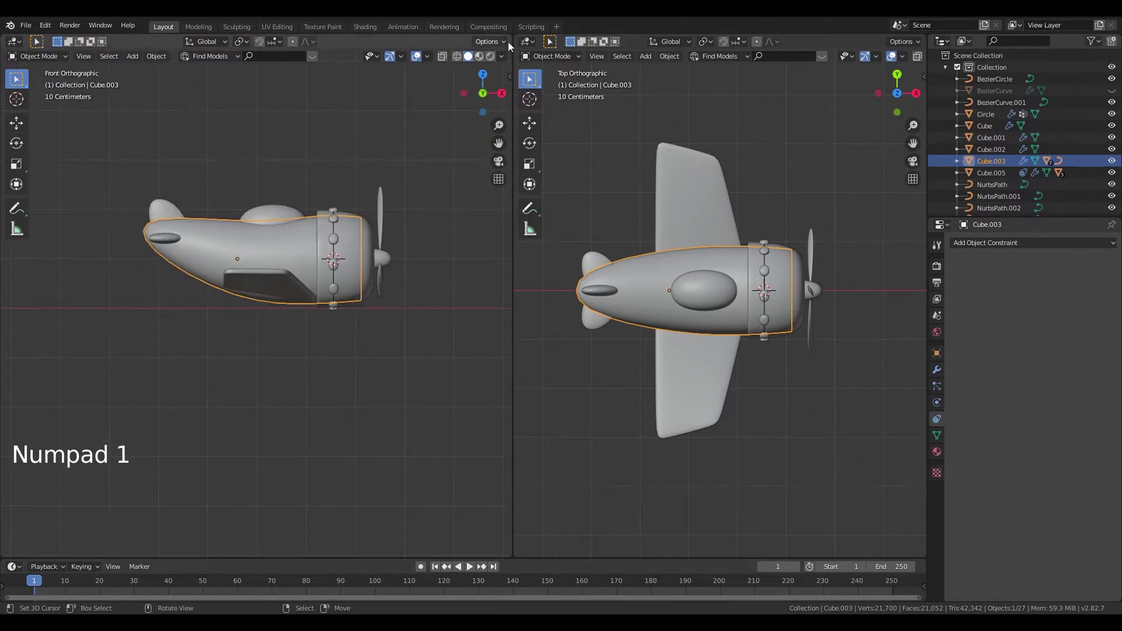
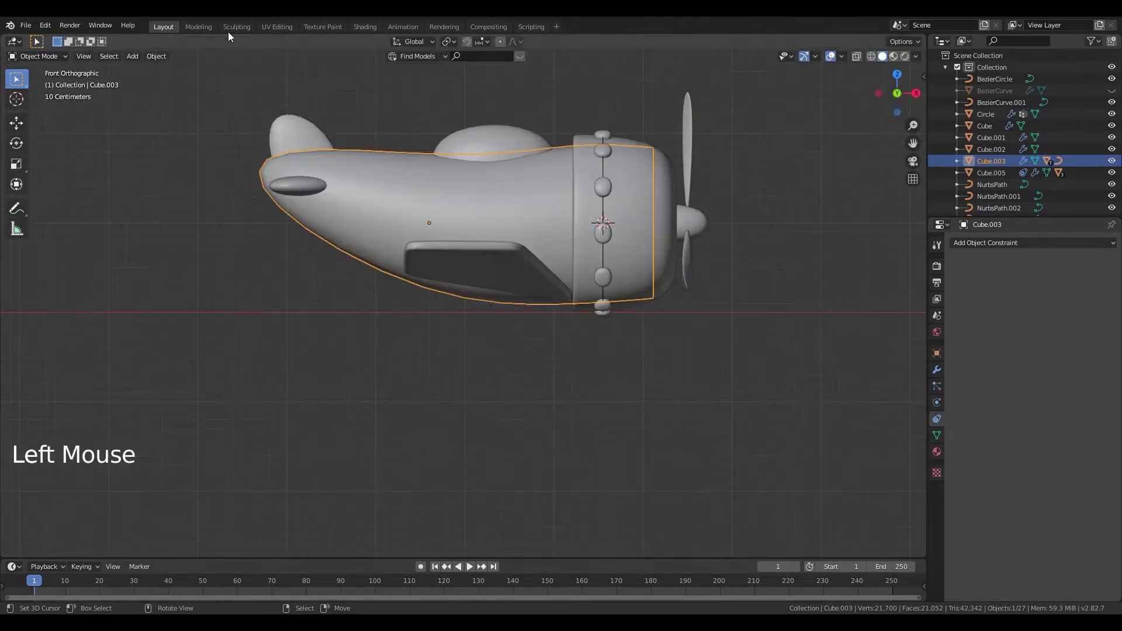
Step: Scale the Cube.003 plane body with its propeller down to about 0.64
scroll(down, 3)
middle_click(297, 308)
scroll(up, 3)
middle_click(530, 279)
scroll(up, 3)
key(g)
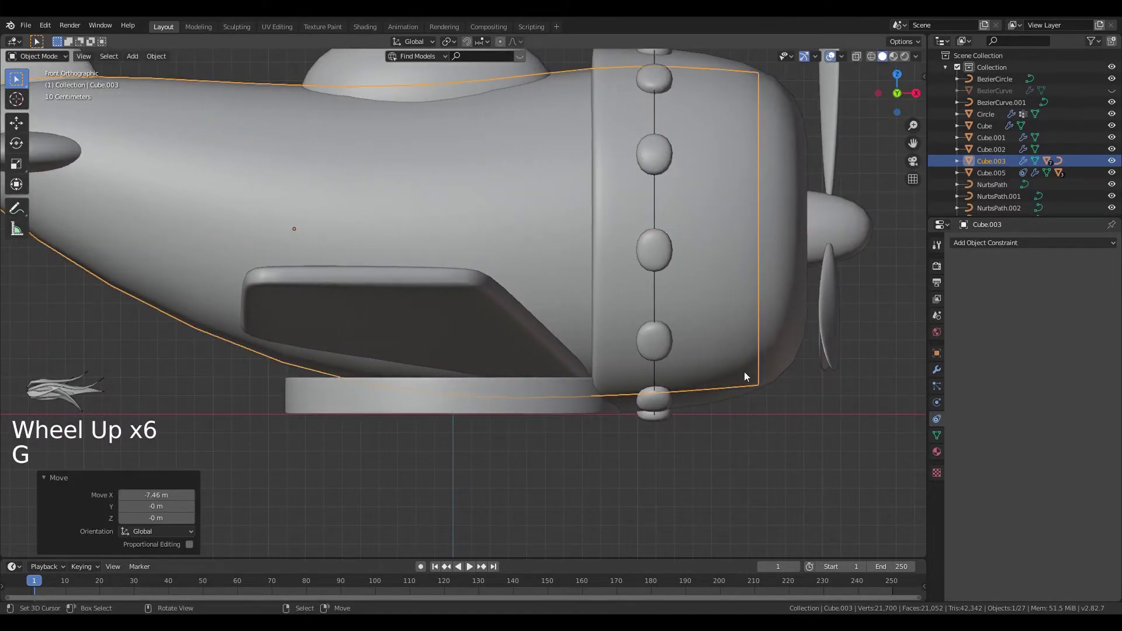
key(s)
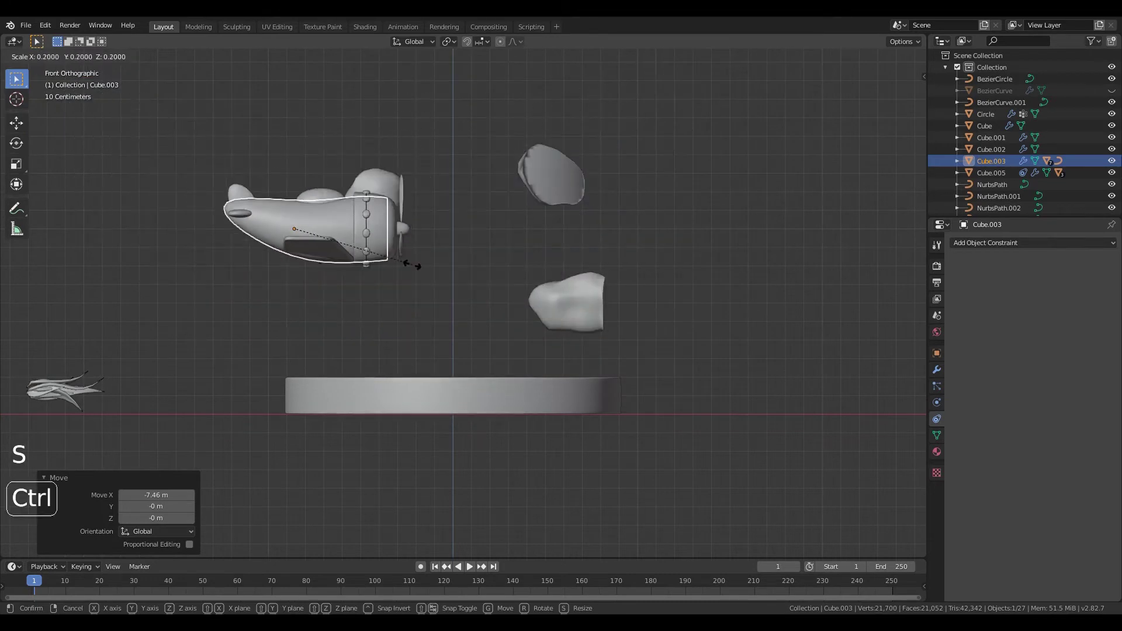
key(g)
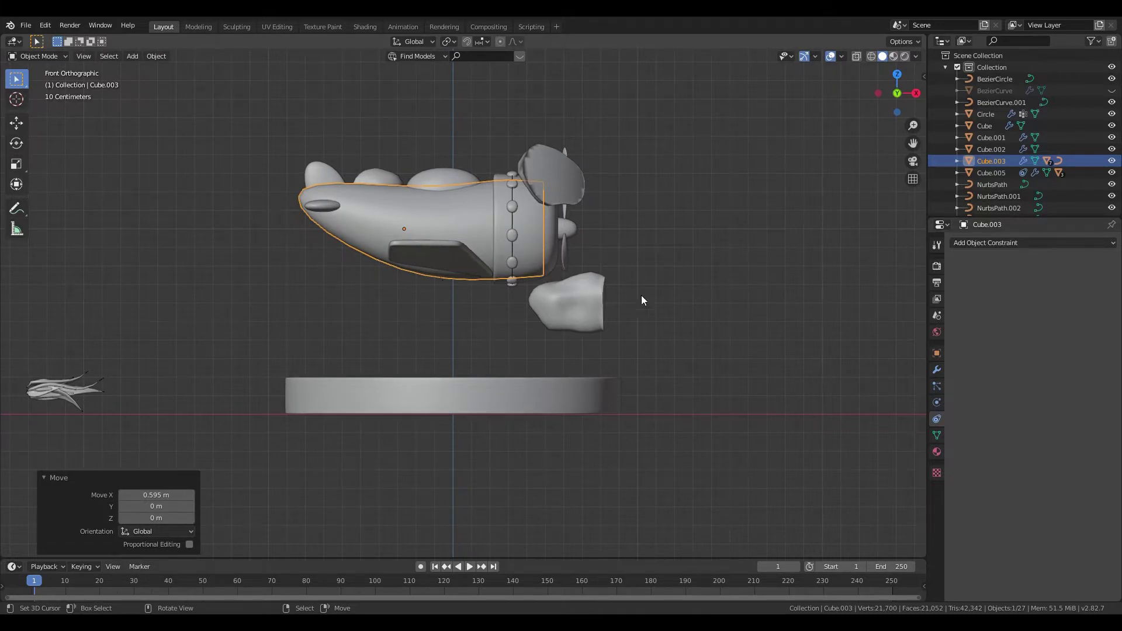
key(s)
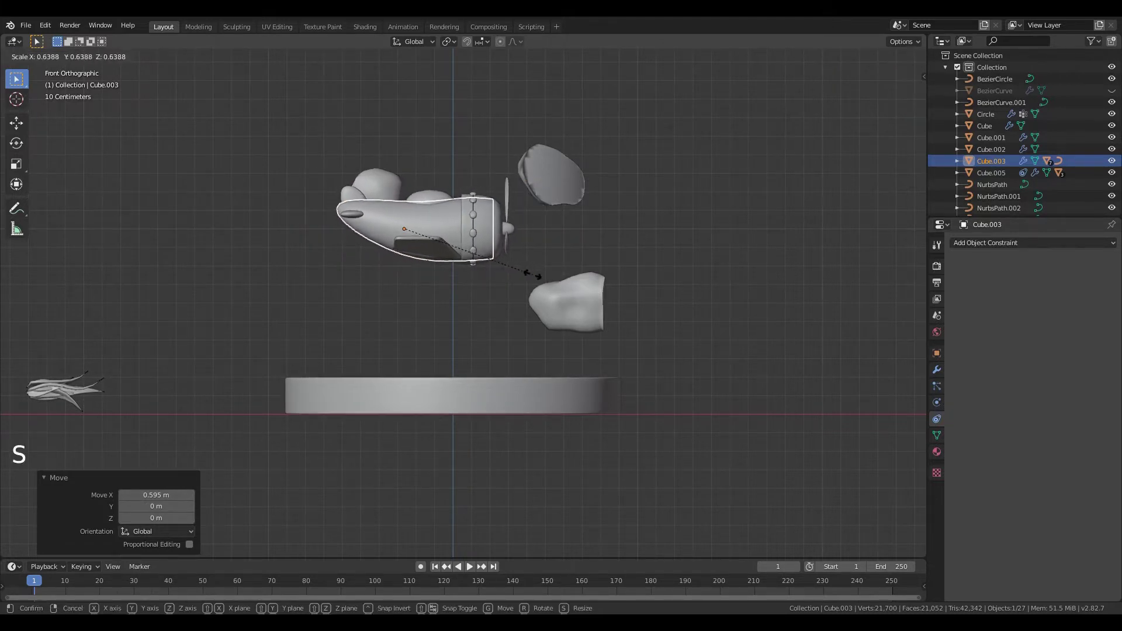
key(g)
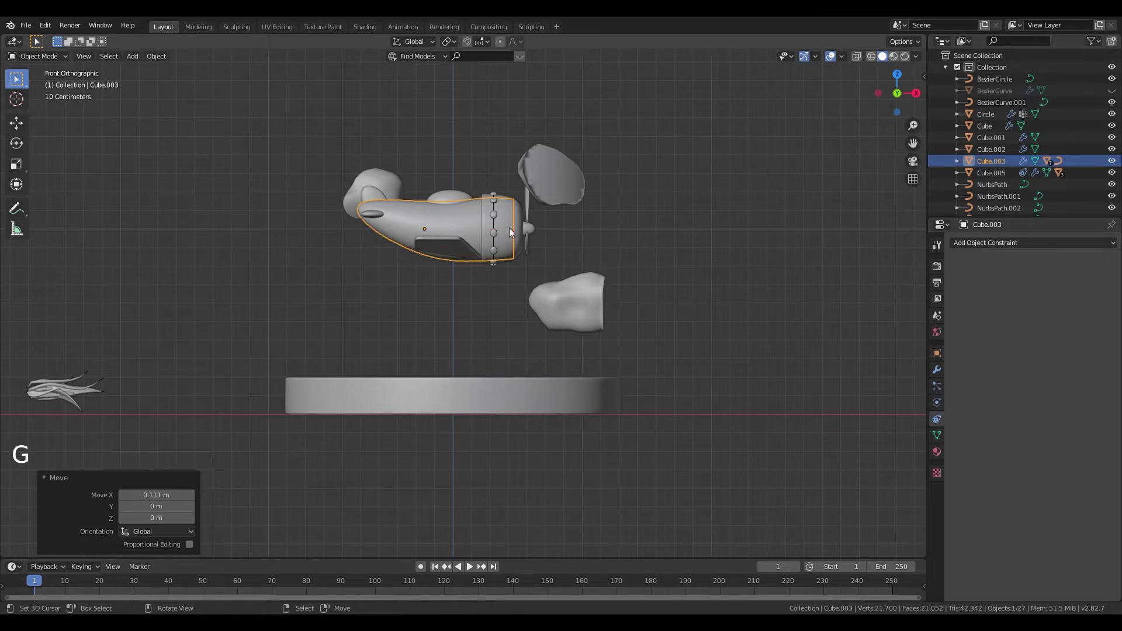
Step: Unhide the dome and inspect the plane's fit inside it in wireframe
middle_click(723, 289)
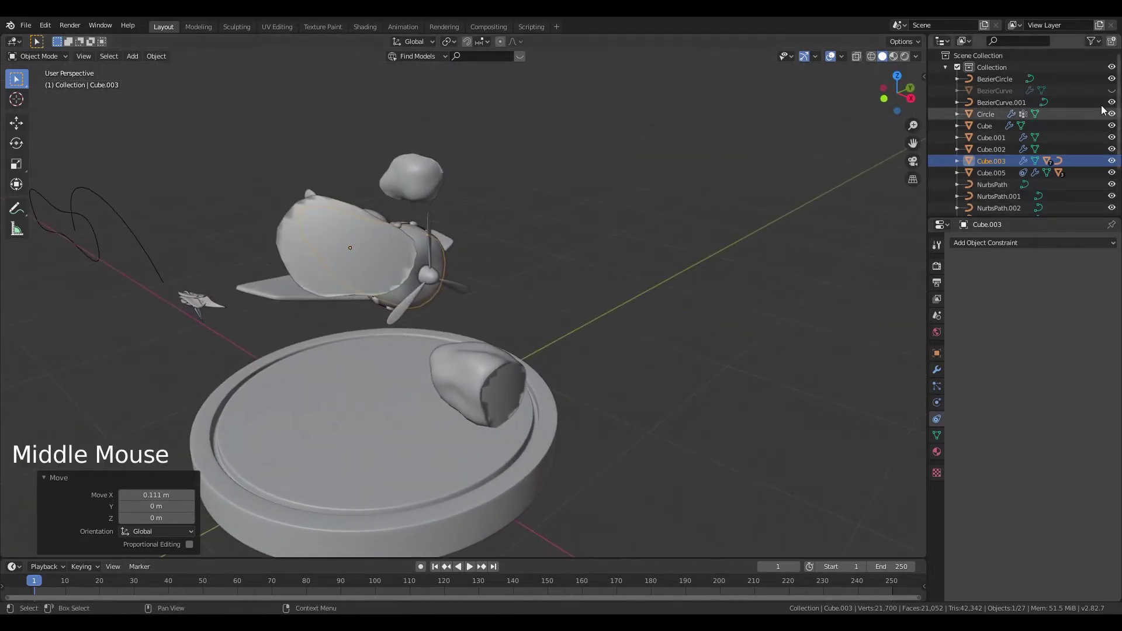
click(1115, 95)
middle_click(689, 367)
key(z)
middle_click(655, 357)
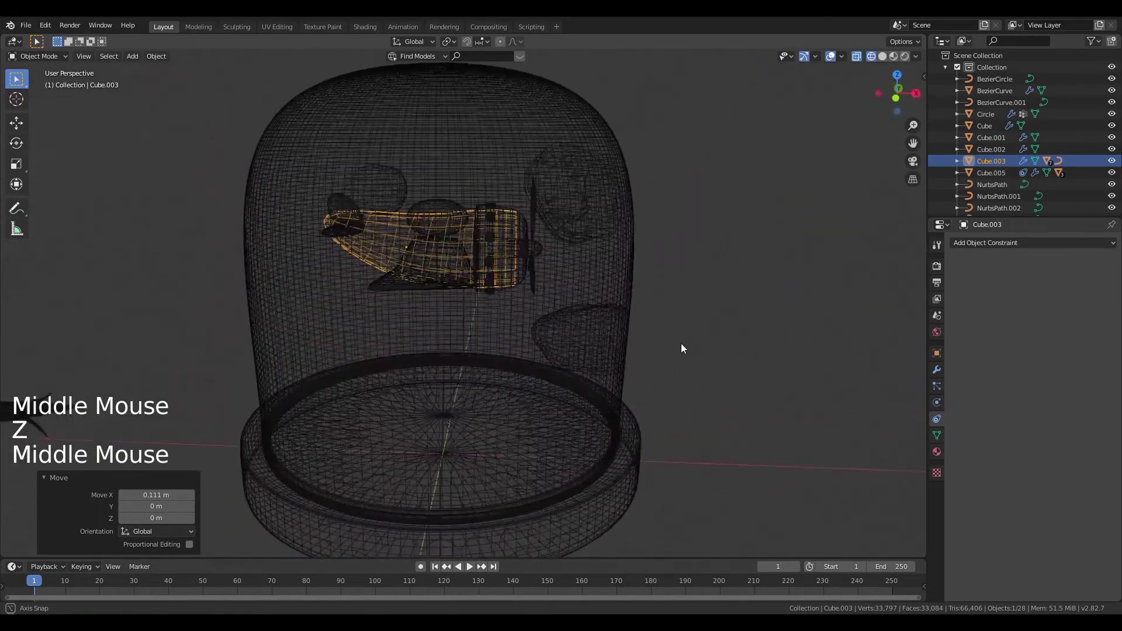
Step: Return to solid shading, hide the dome again and view the scene from the front
key(z)
click(627, 284)
right_click(627, 284)
click(1115, 94)
scroll(down, 3)
scroll(up, 3)
middle_click(652, 401)
middle_click(366, 351)
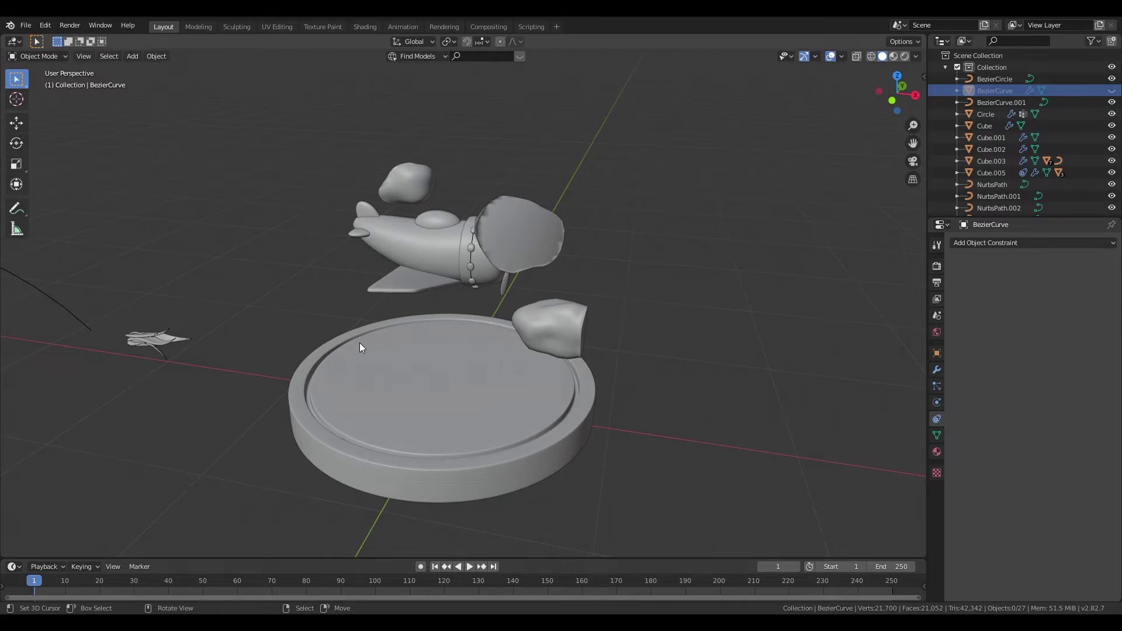
key(KP_1)
middle_click(418, 419)
scroll(down, 3)
key(w)
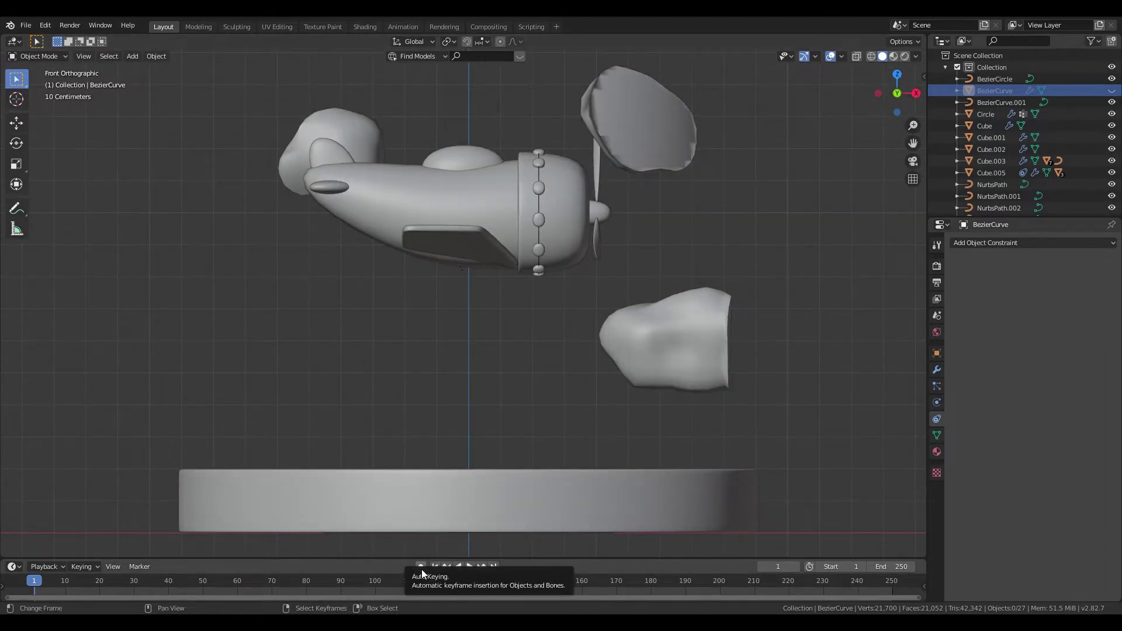
Step: Enable Auto Keying, select Cube.003 and record its keyframe at frame 1
click(427, 572)
right_click(427, 197)
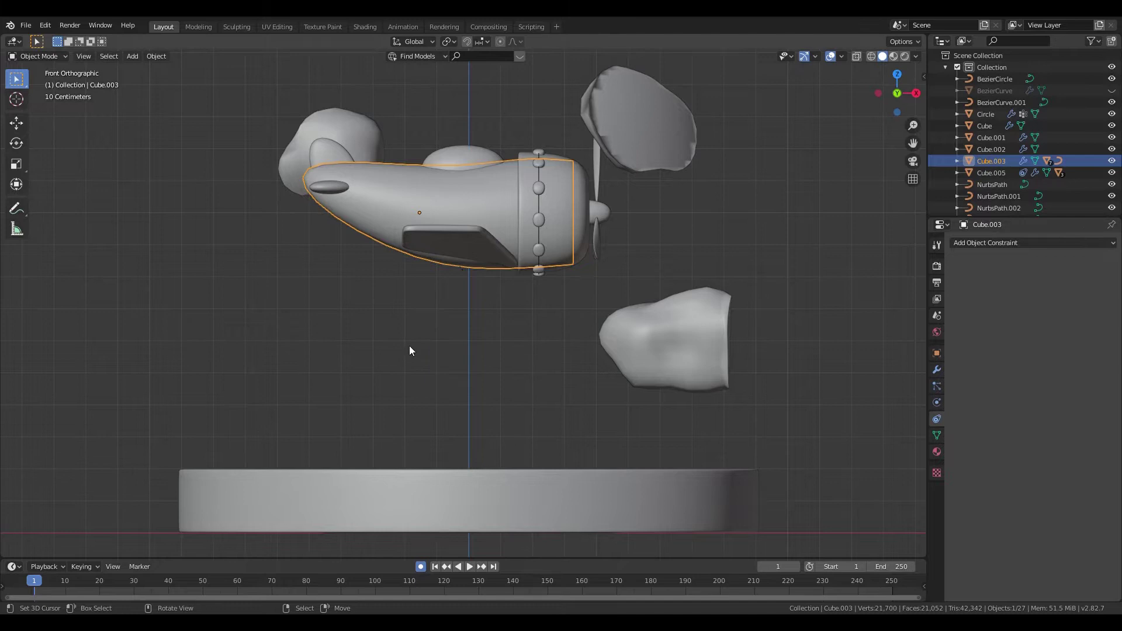
key(g)
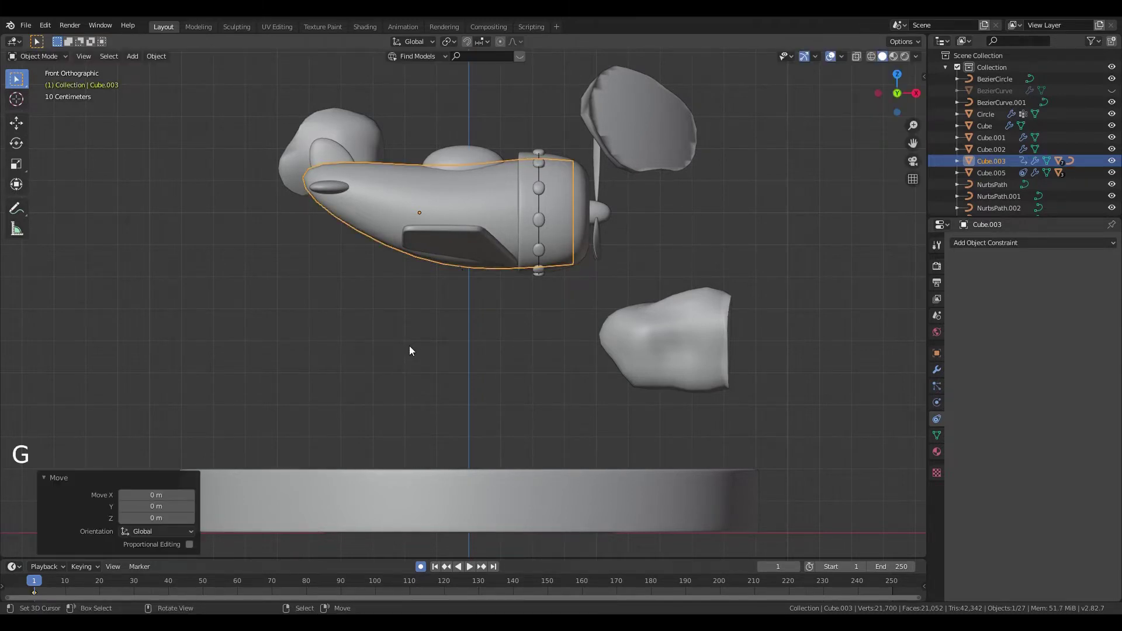
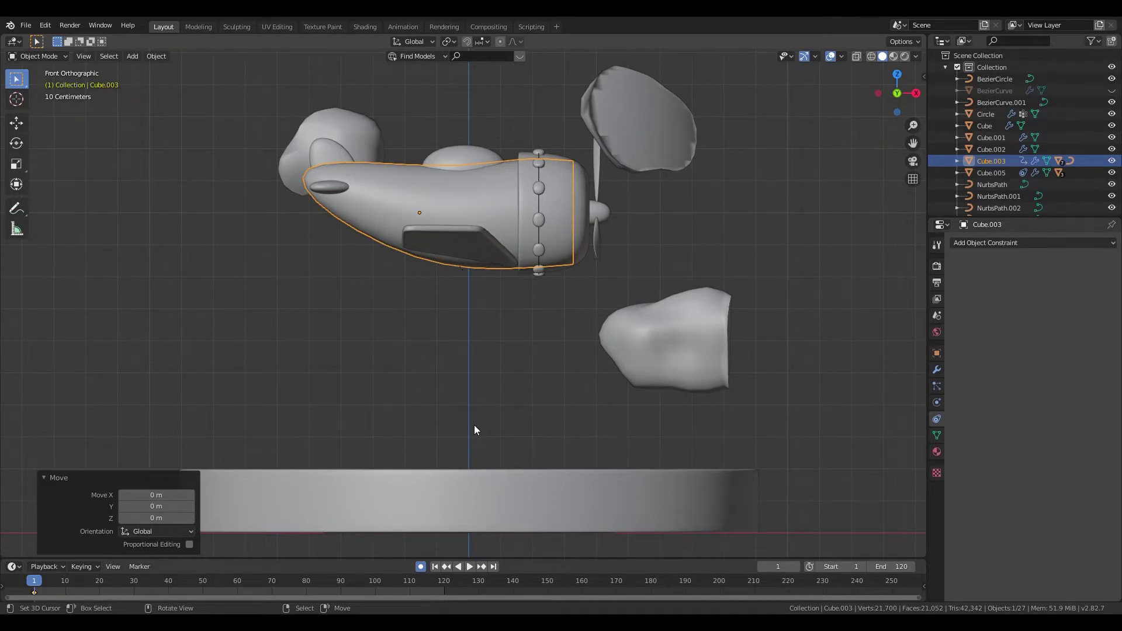
Step: Reposition the plane body relative to the lower cloud and reframe the front view
middle_click(519, 409)
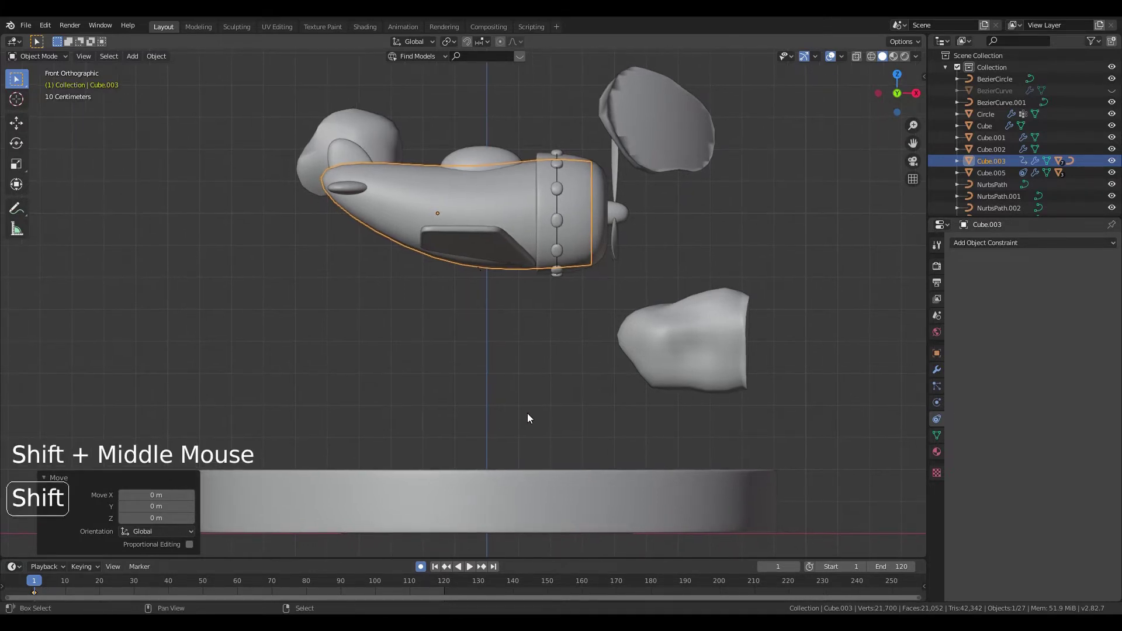
key(g)
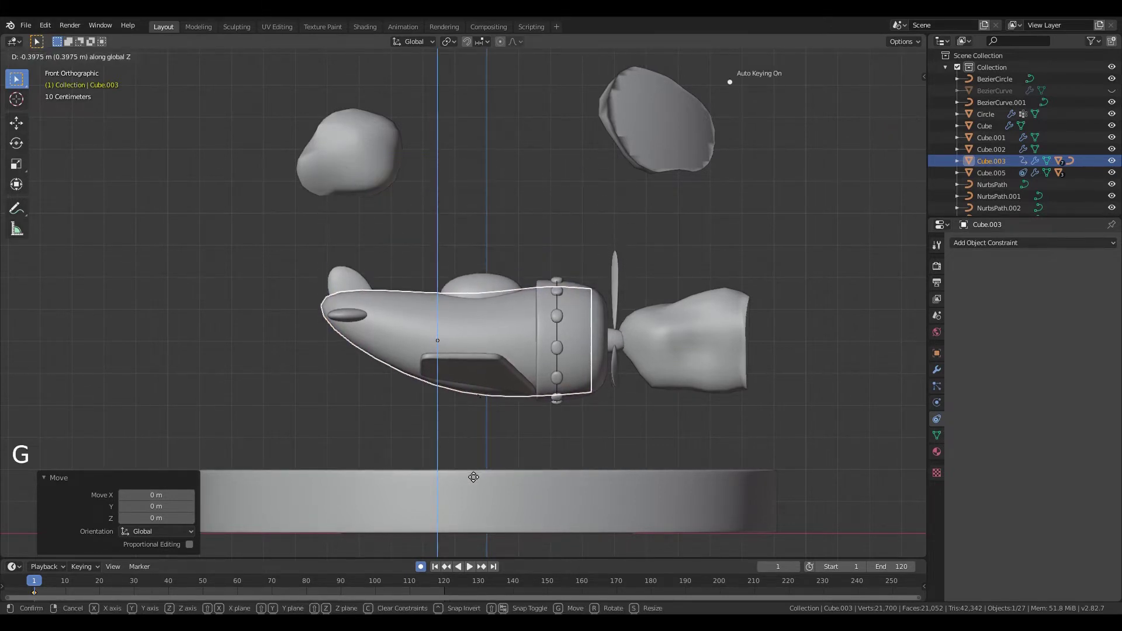
middle_click(587, 390)
scroll(down, 3)
middle_click(596, 401)
middle_click(637, 353)
key(KP_1)
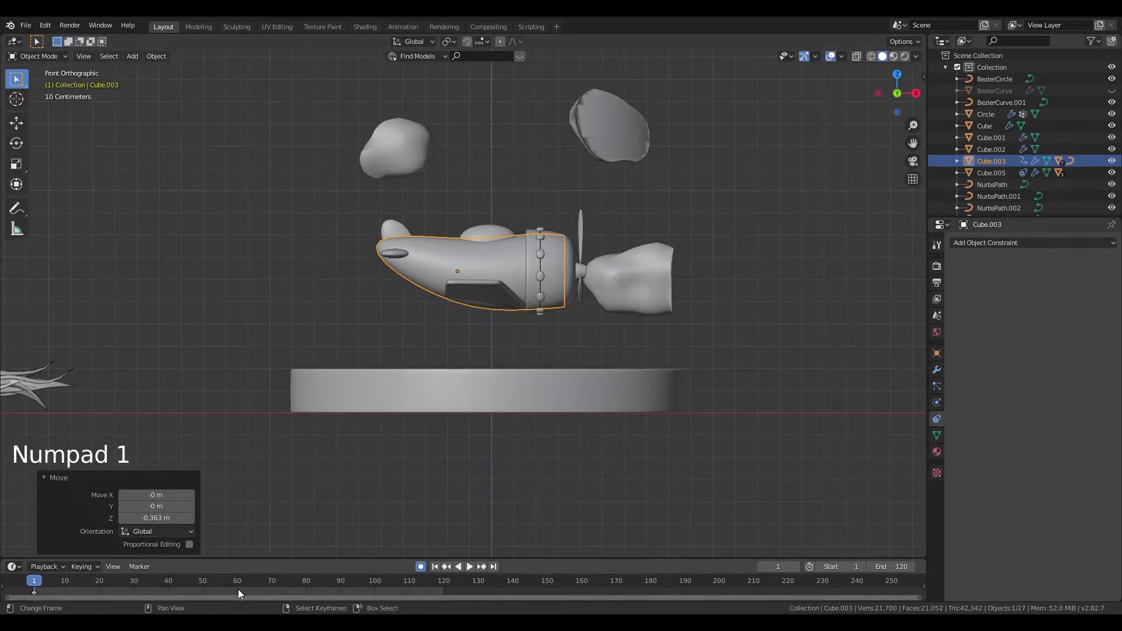
Step: Key the plane's raised position at frame 60, then jump to the last frame, 120
click(241, 594)
middle_click(540, 362)
key(g)
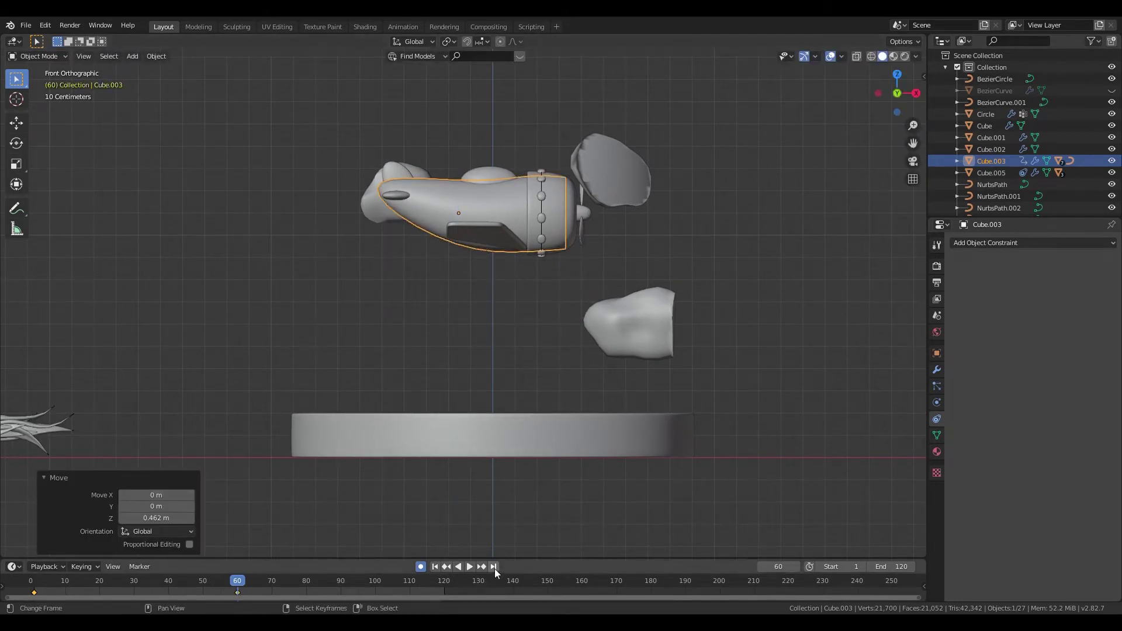
click(500, 571)
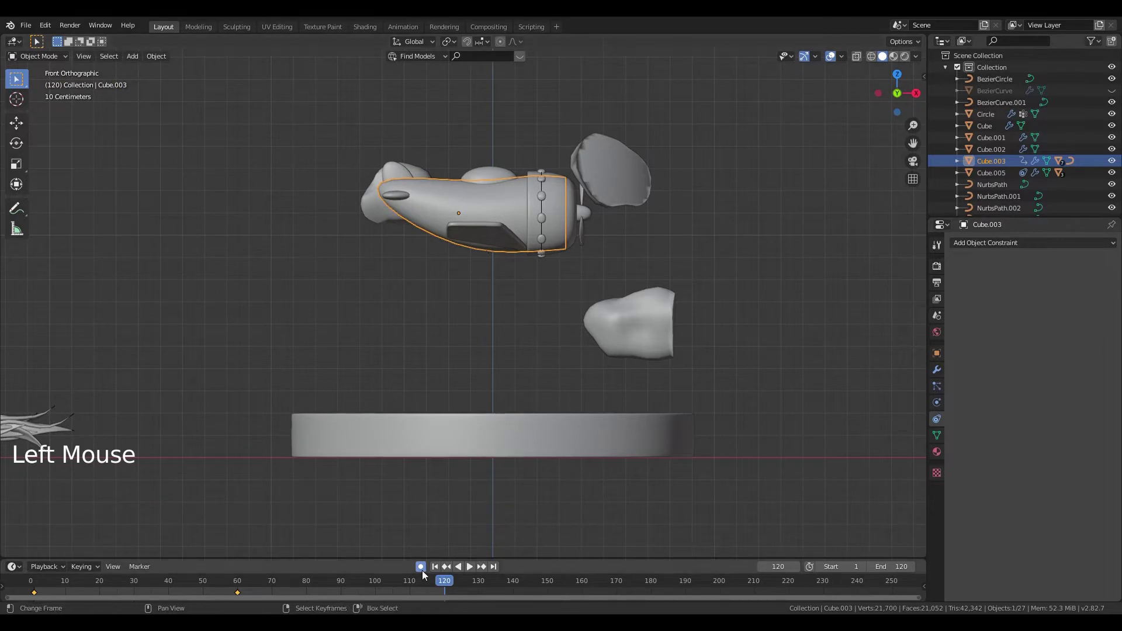
Step: Lower the plane vertically, jump to frame 1 and copy its first-frame keyframe
key(g)
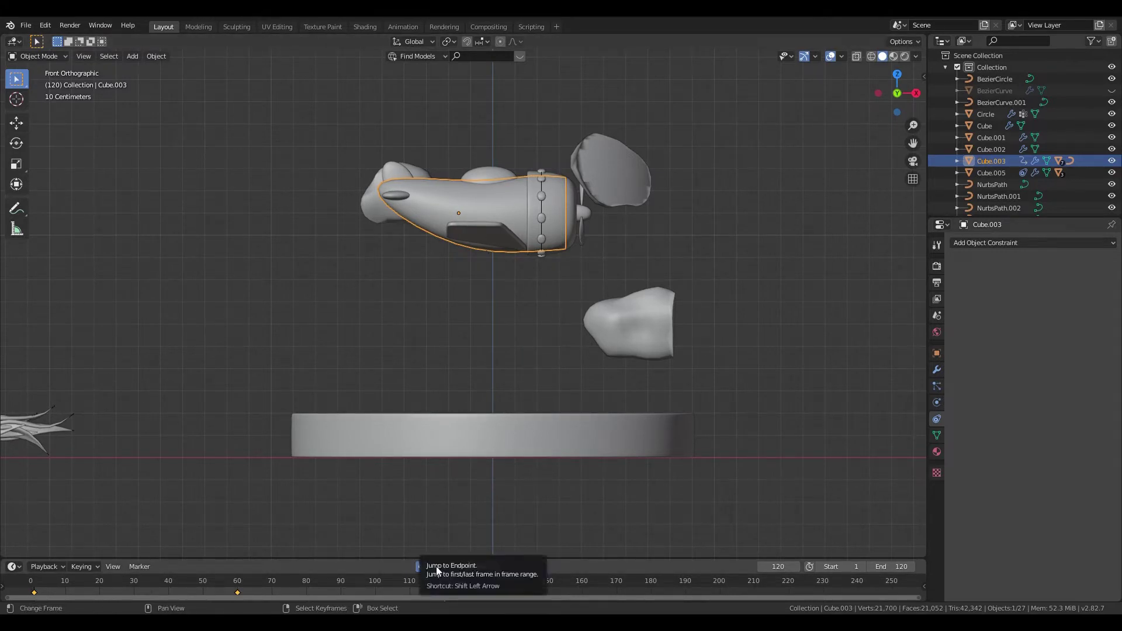
click(441, 571)
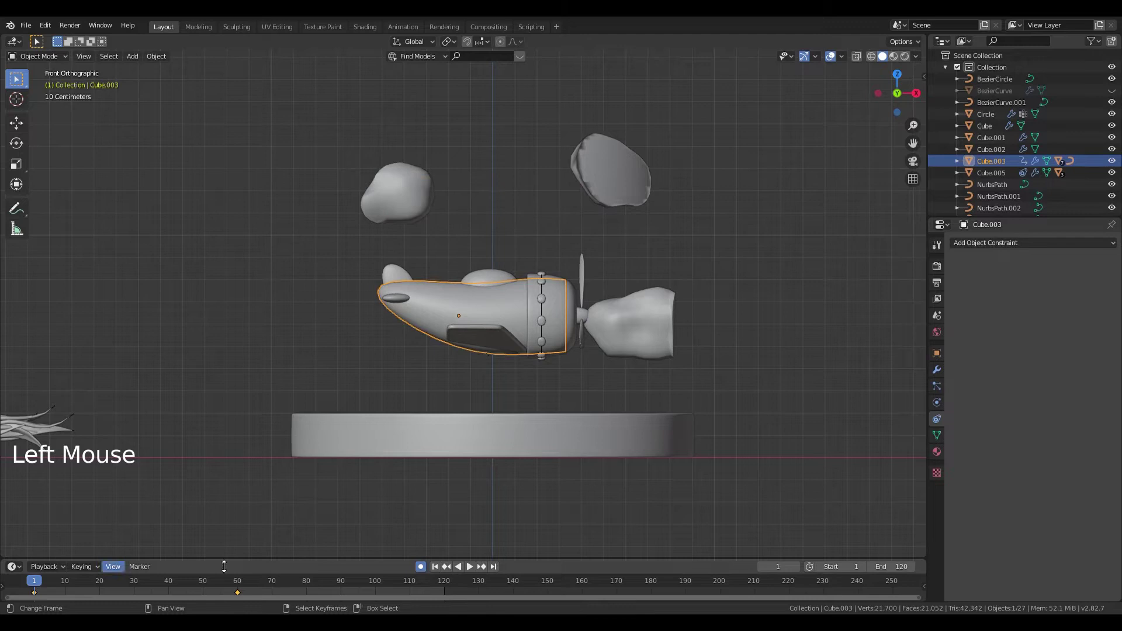
click(40, 596)
right_click(40, 596)
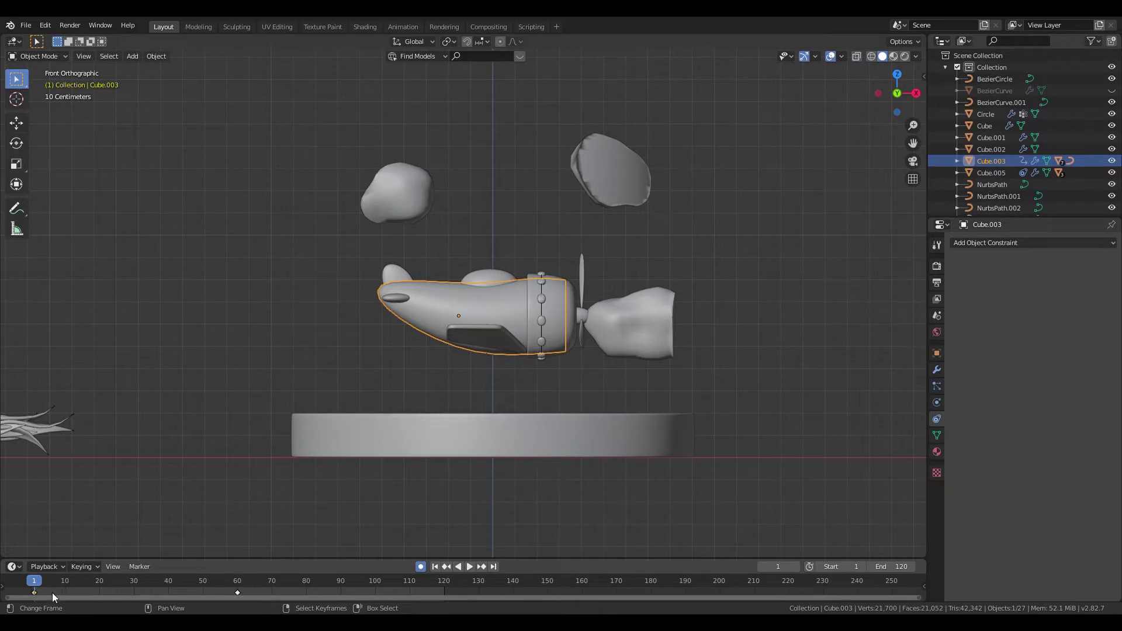
key(ctrl+c)
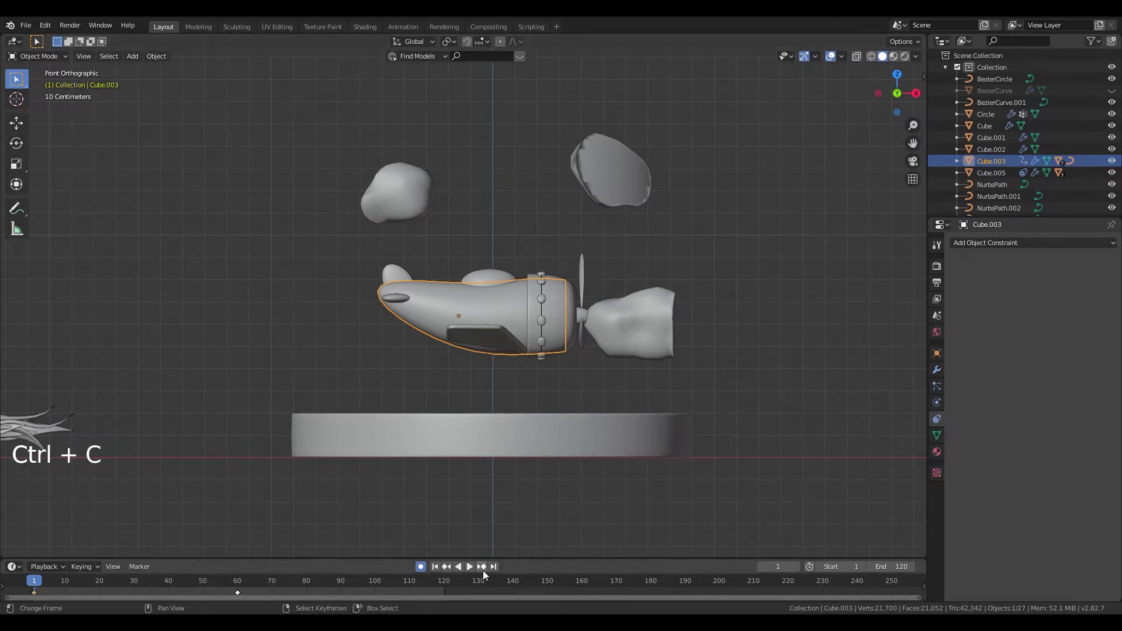
Step: Paste the starting pose onto frame 120, return to frame 1 and play the loop
click(499, 576)
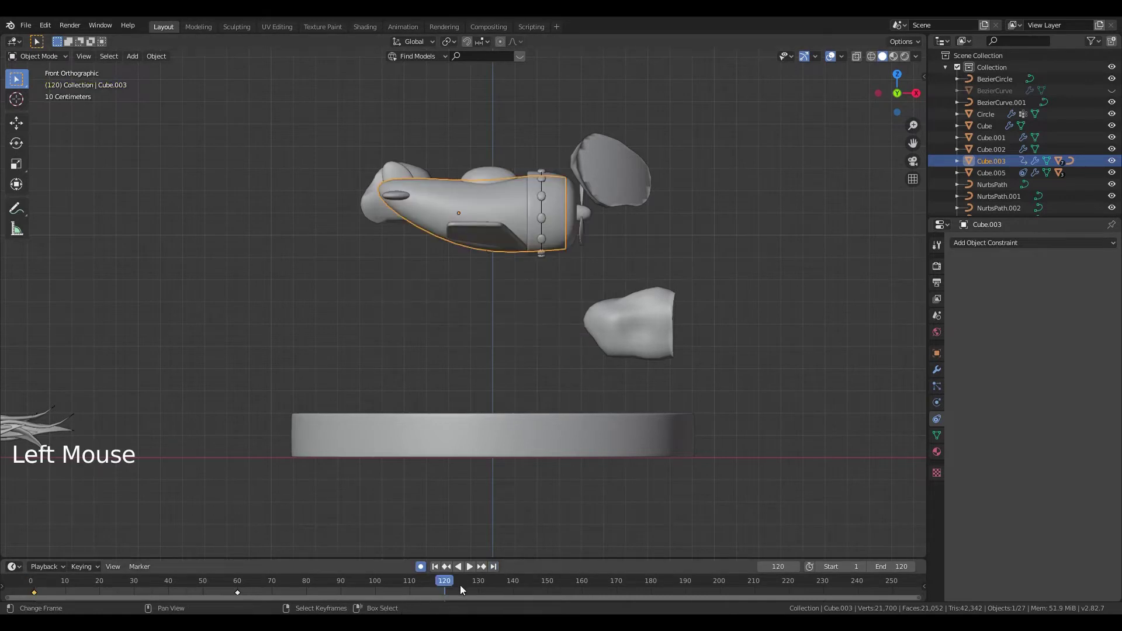
key(ctrl+v)
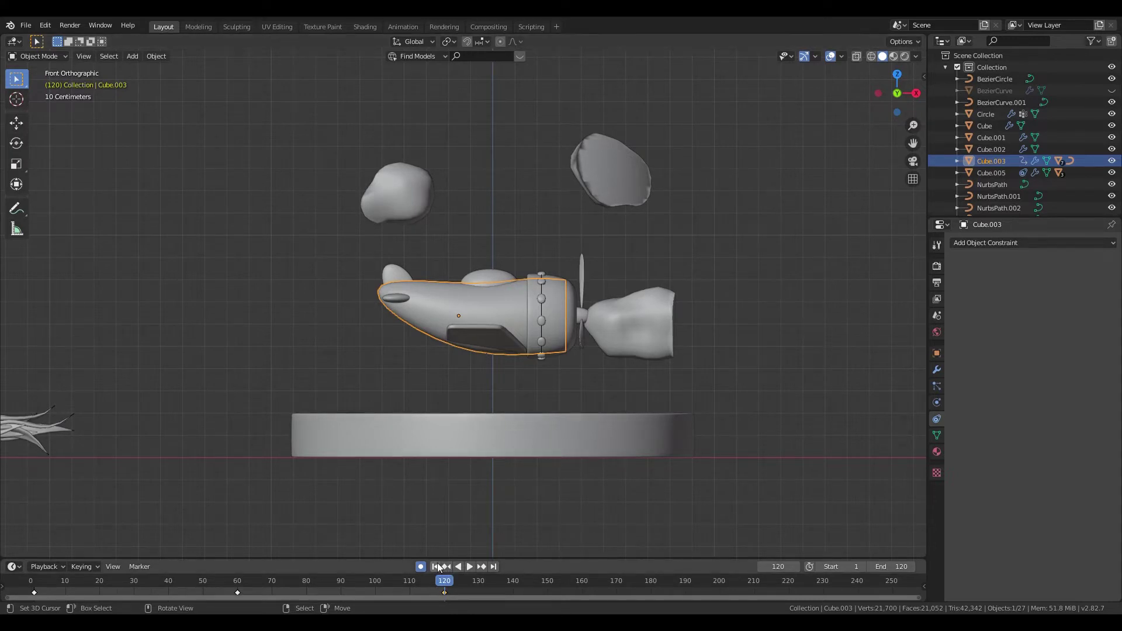
click(441, 567)
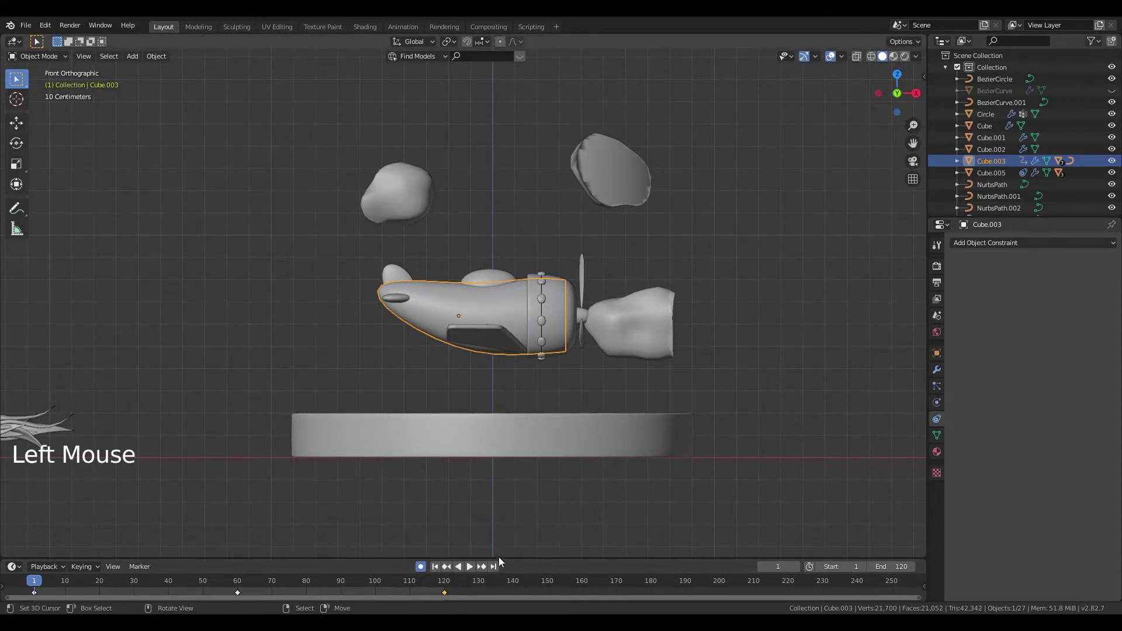
click(501, 569)
click(440, 570)
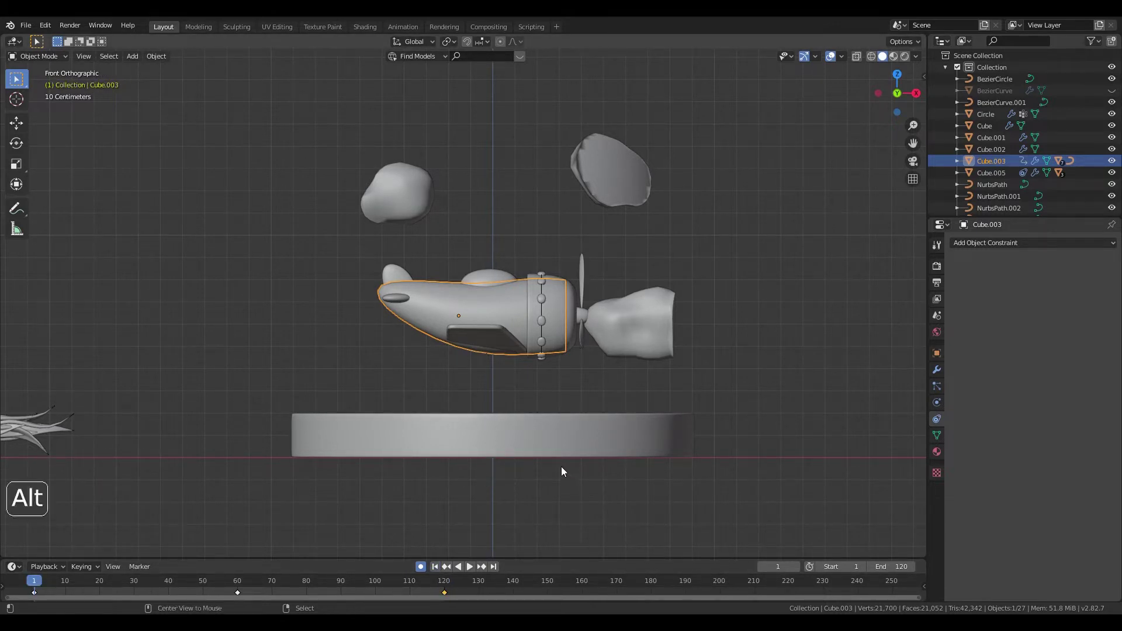
key(alt+a)
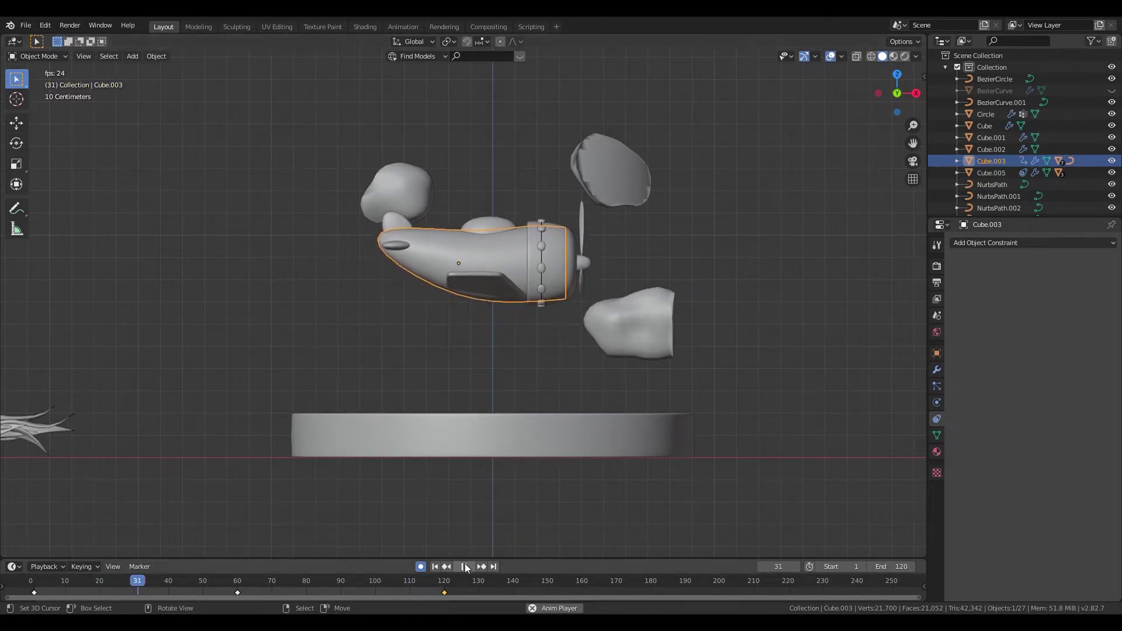
Step: Tilt the plane nose-up at frame 30 and play back to check it
click(469, 568)
click(441, 569)
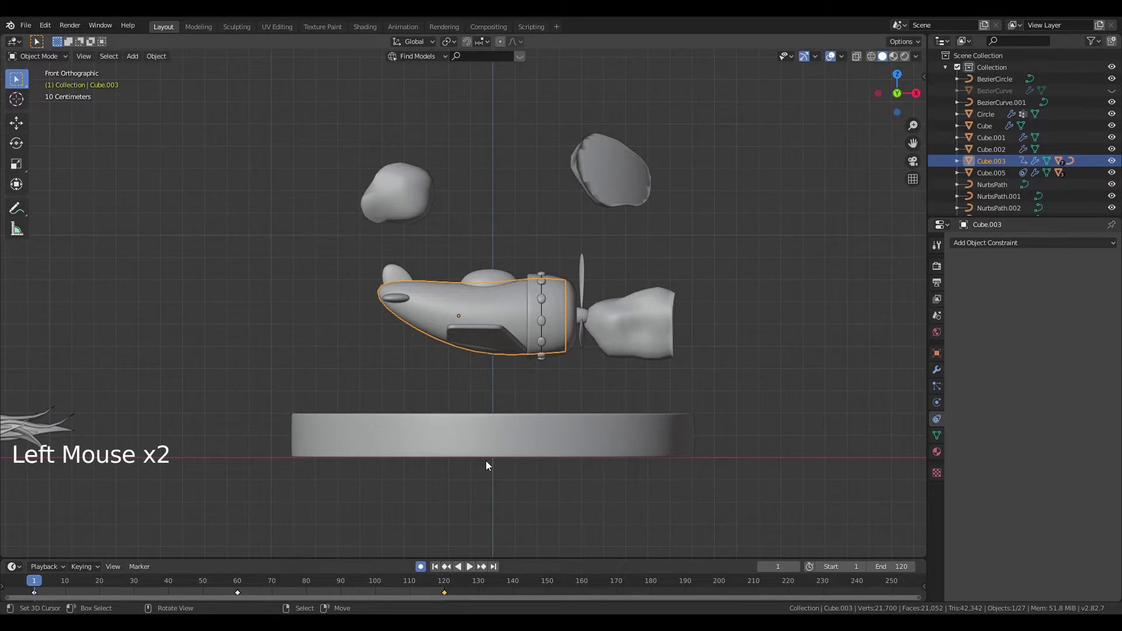
scroll(up, 3)
click(65, 598)
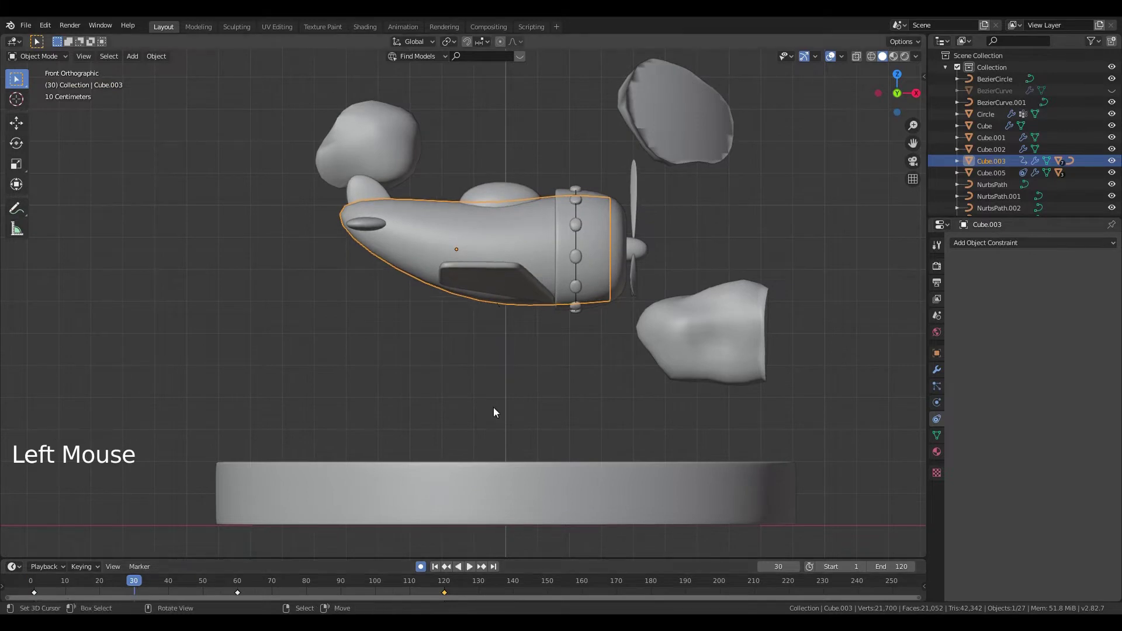
key(r)
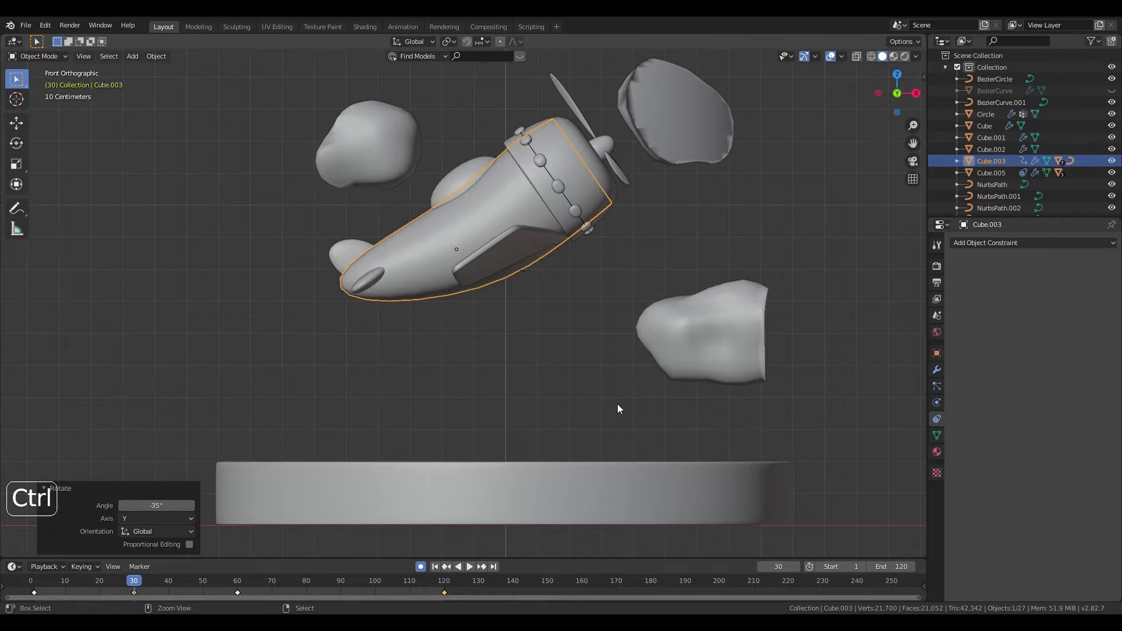
click(438, 573)
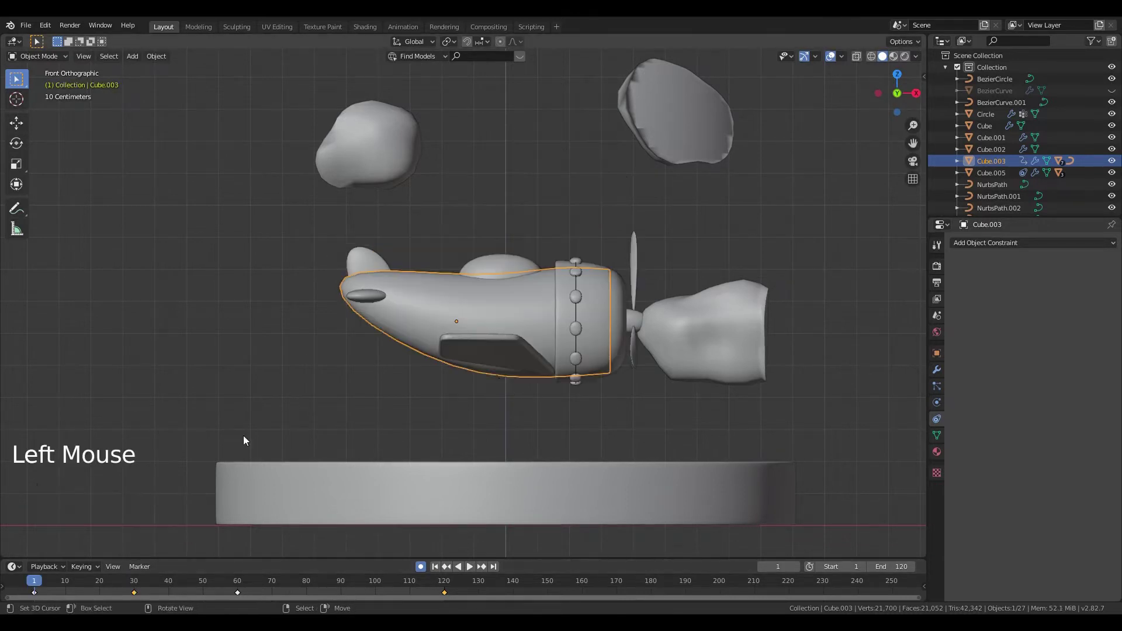
key(alt+a)
scroll(down, 3)
middle_click(482, 417)
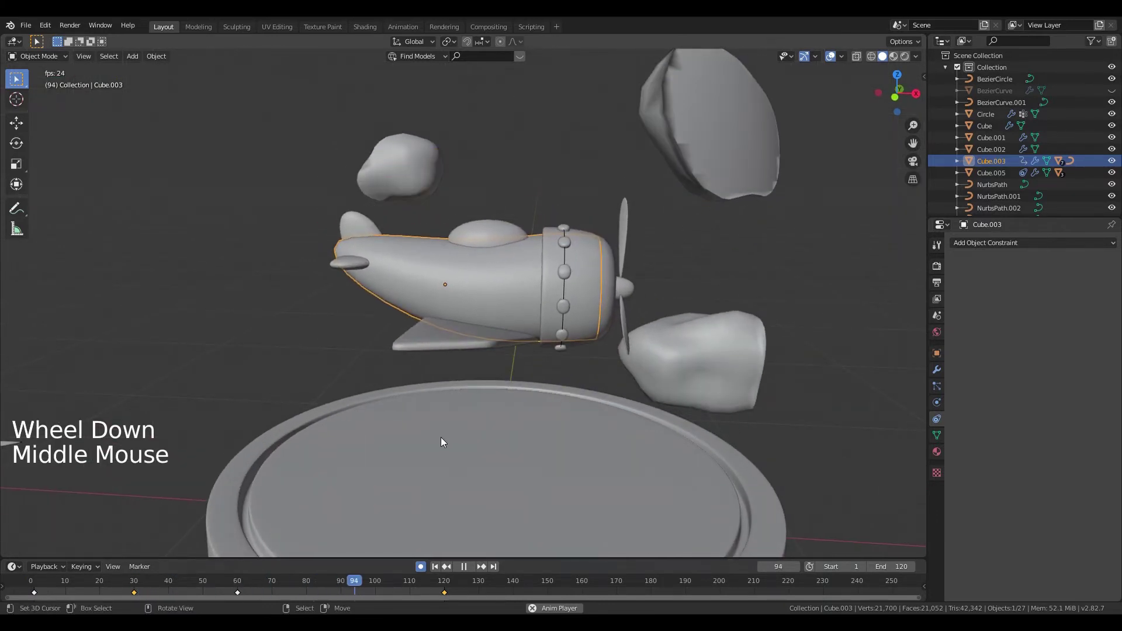
key(alt+a)
Step: Lower the plane slightly at frame 10 and replay the animation
click(69, 593)
click(56, 595)
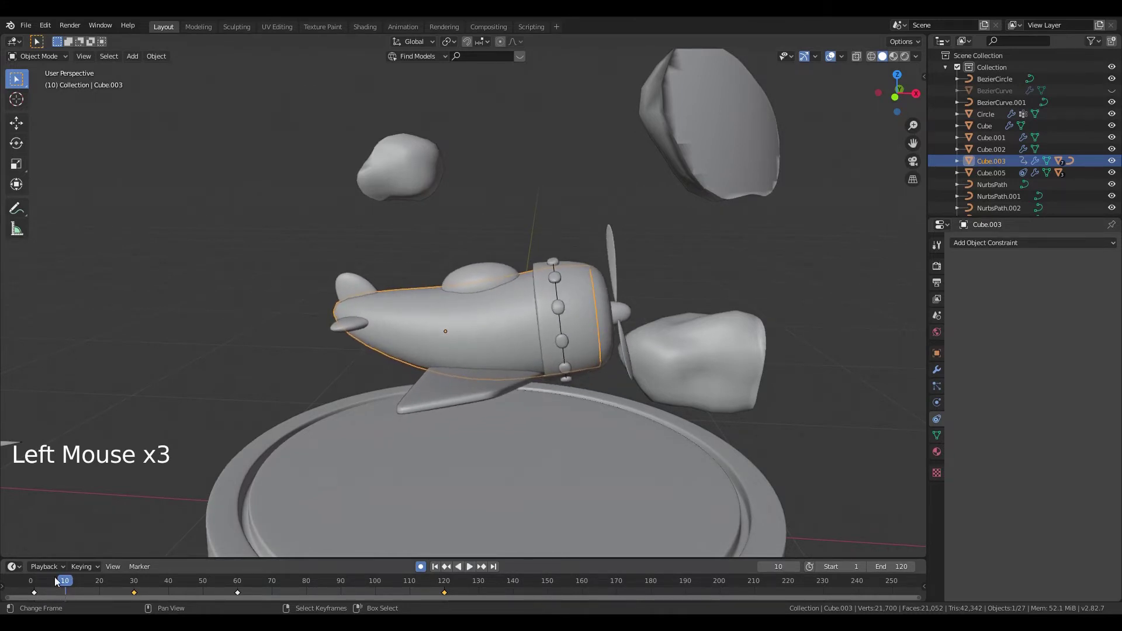
key(g)
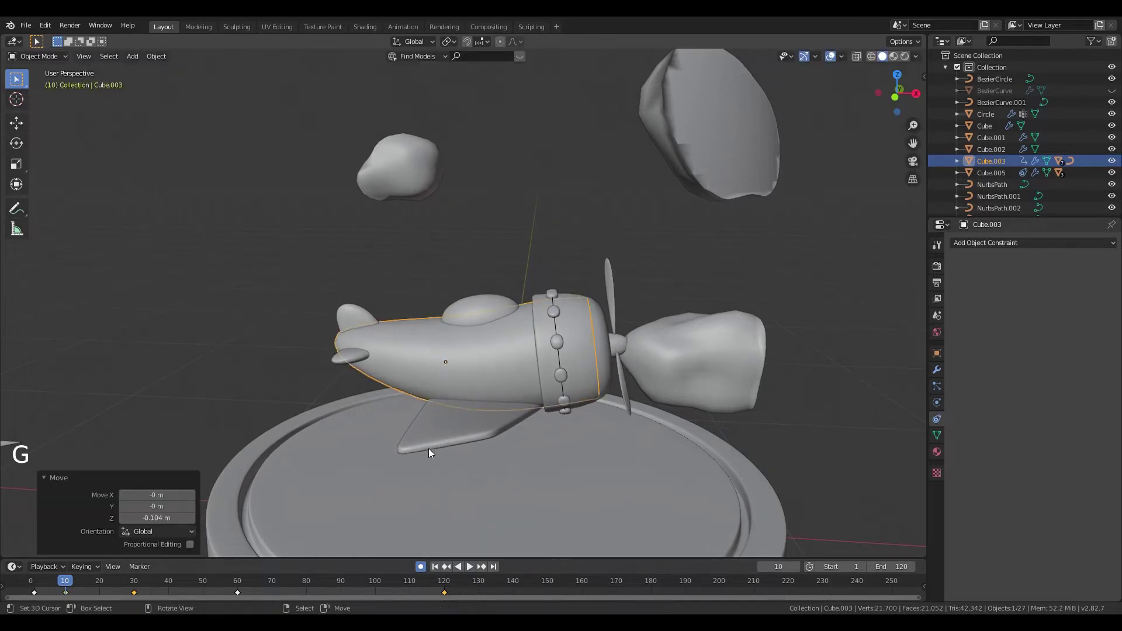
click(437, 573)
key(alt+a)
key(alt+a)
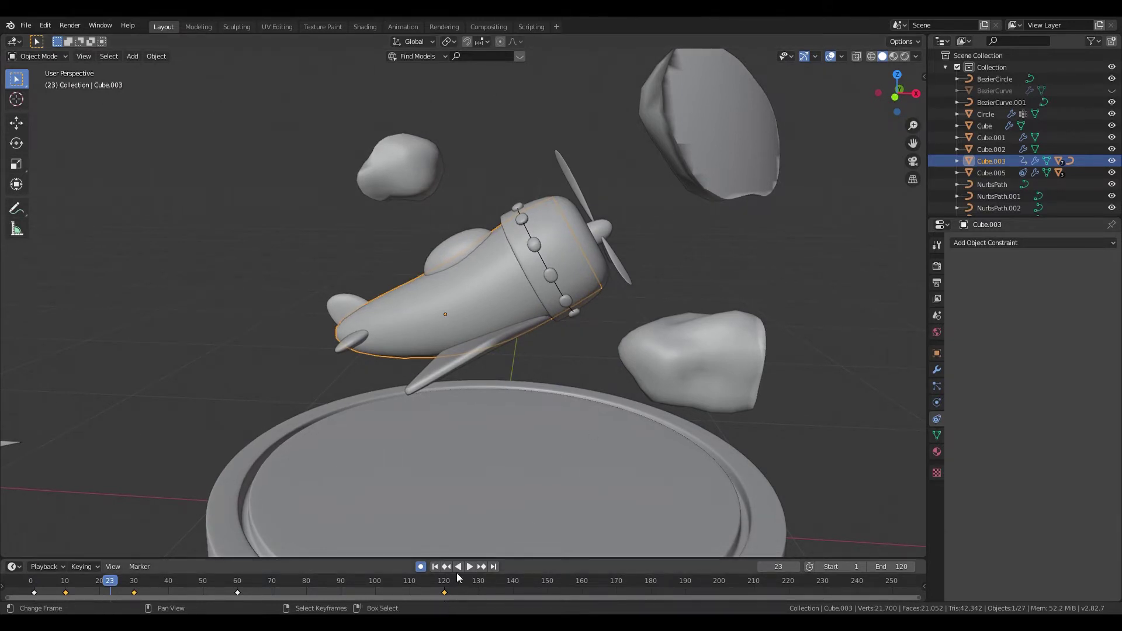
click(438, 579)
key(alt+a)
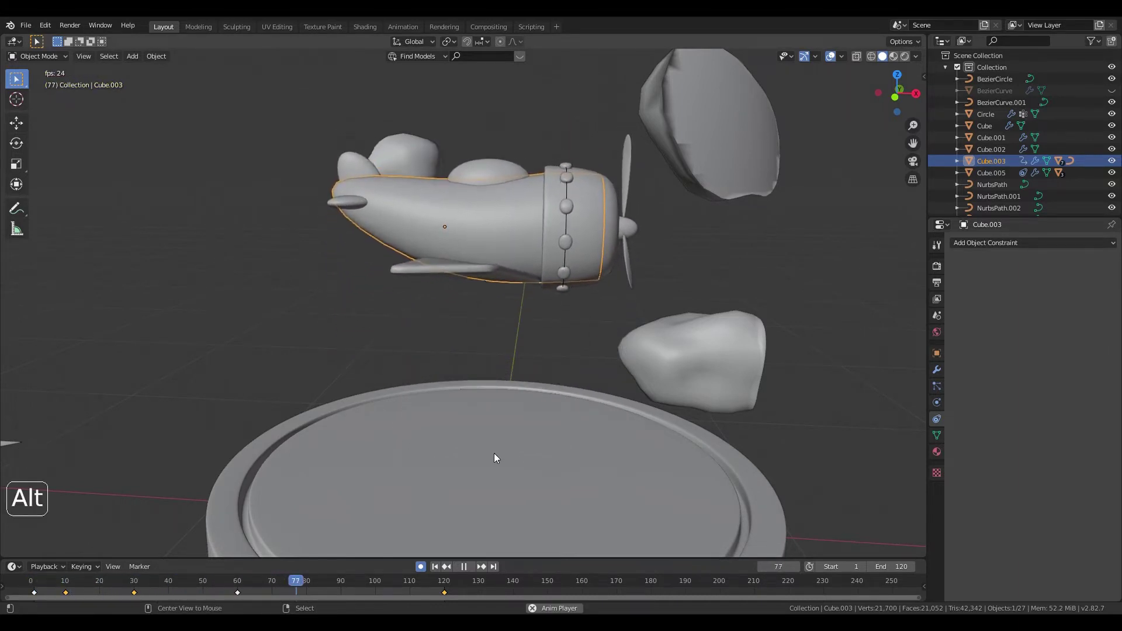
key(alt+a)
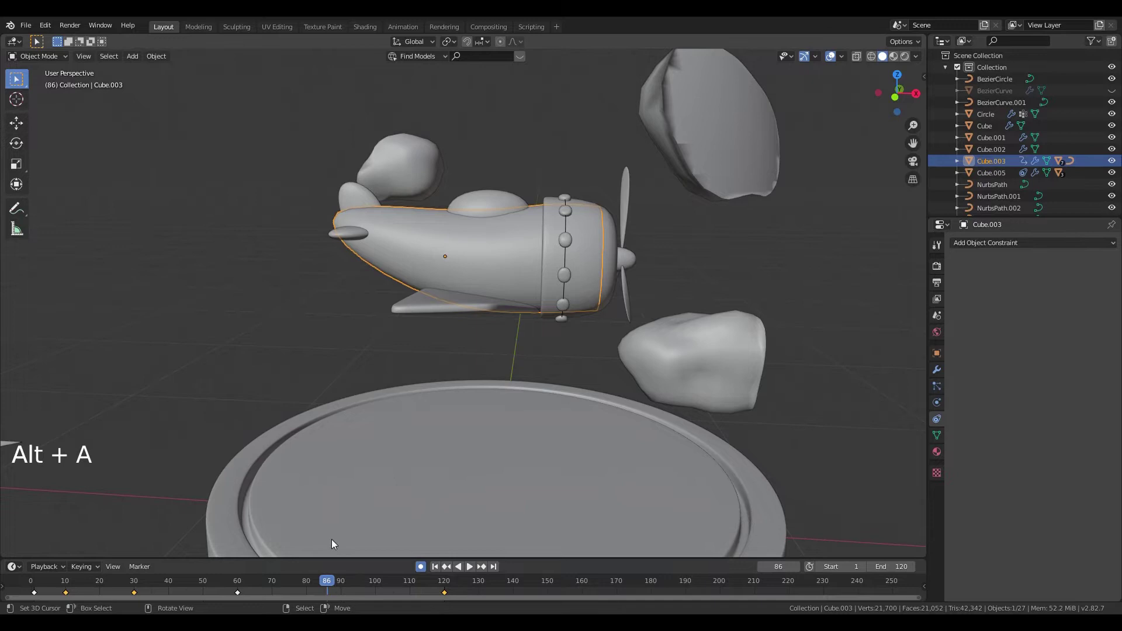
Step: Tilt the plane nose-down at frame 90, nudge it down at frame 110, and replay
click(324, 593)
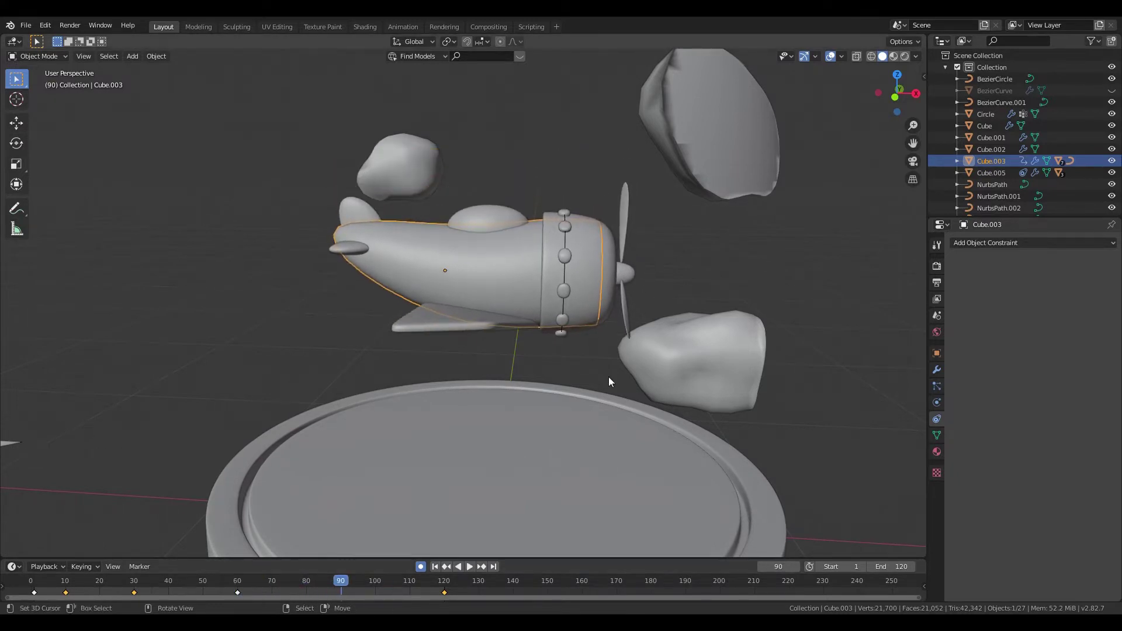
key(r)
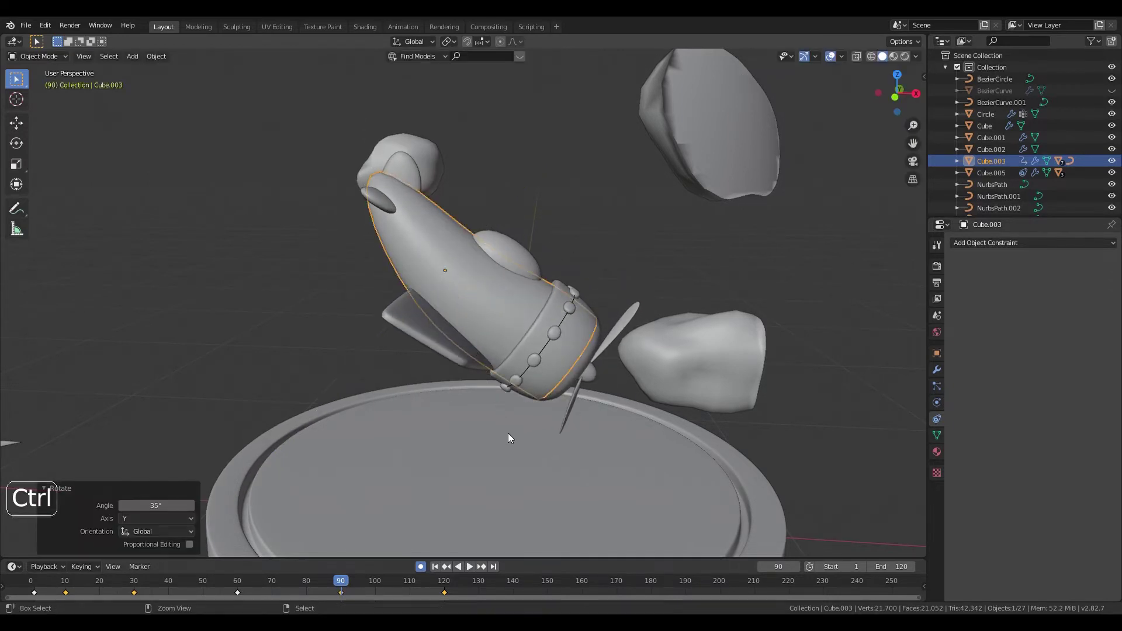
click(438, 572)
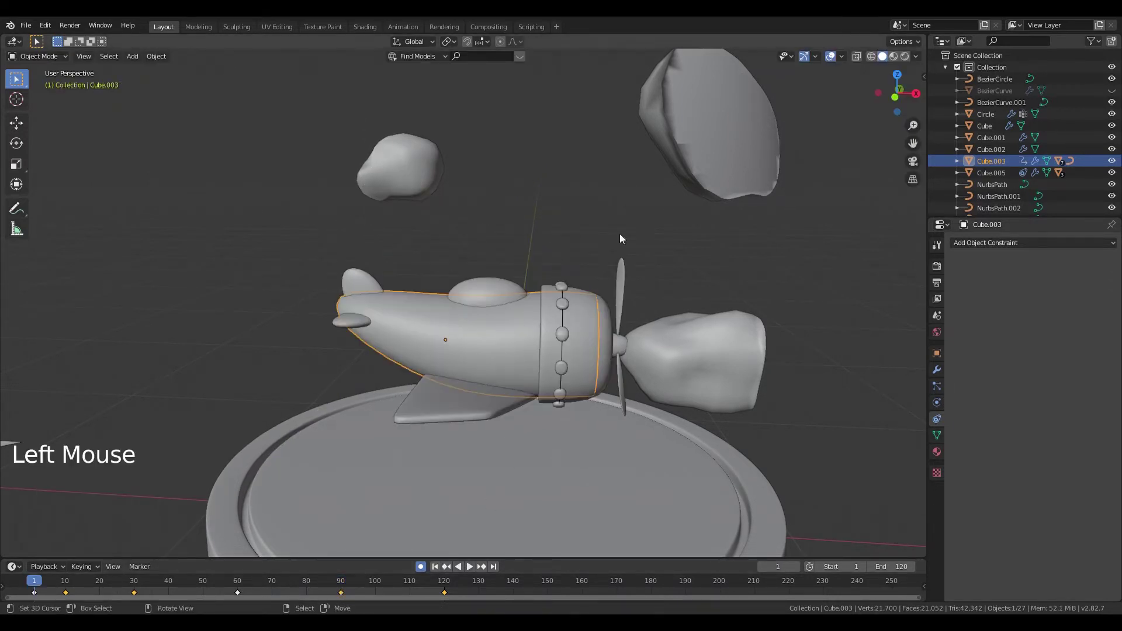
key(alt+a)
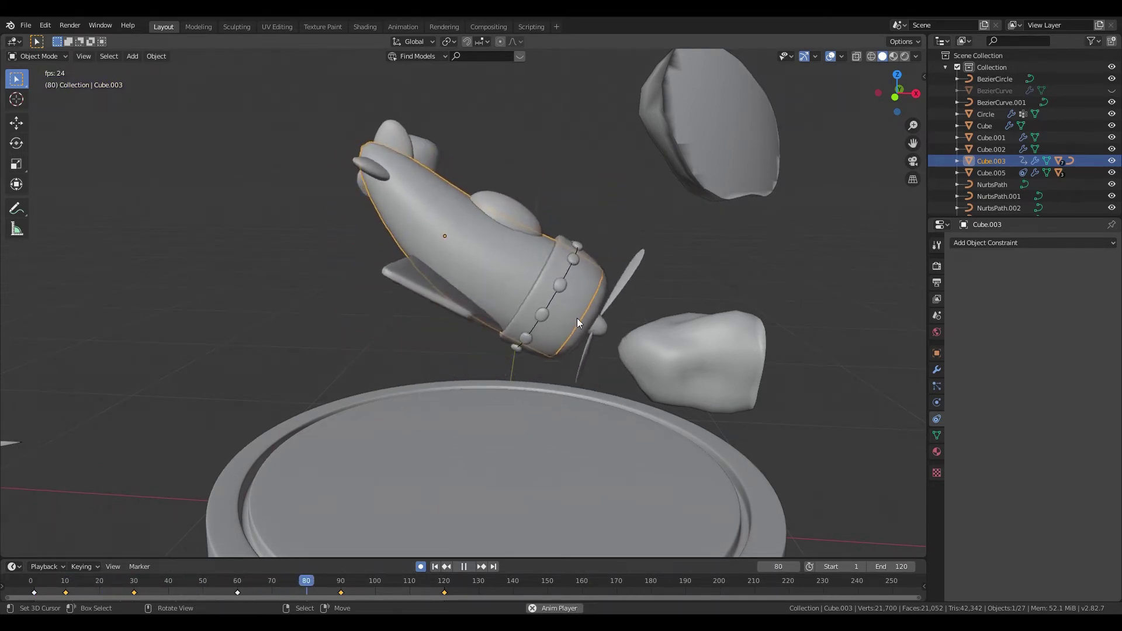
click(415, 598)
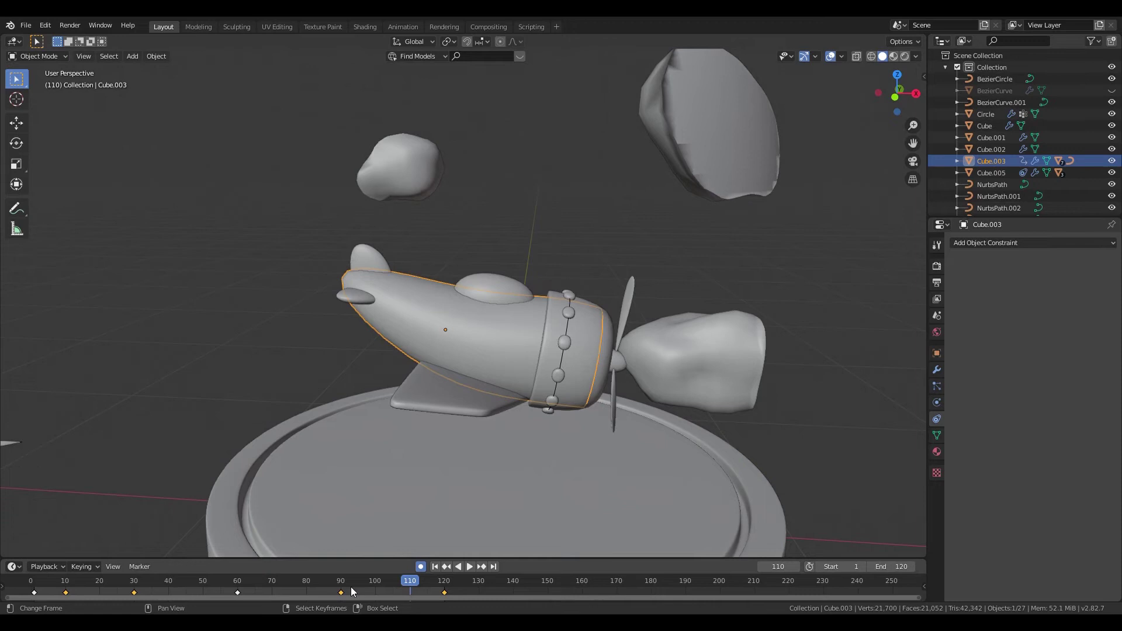
click(346, 596)
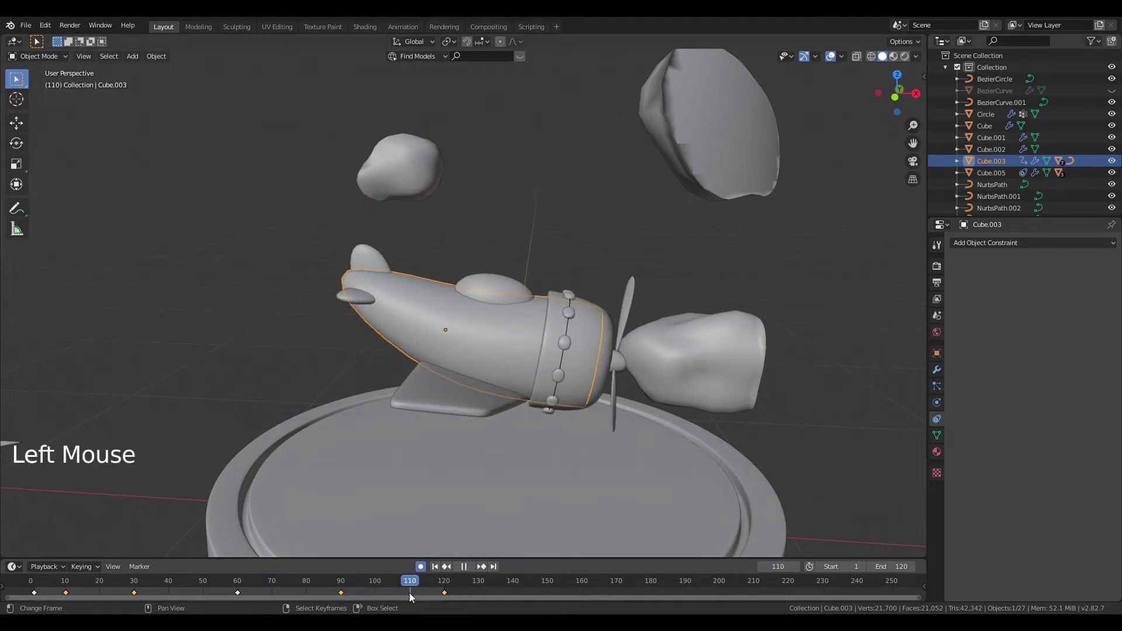
key(g)
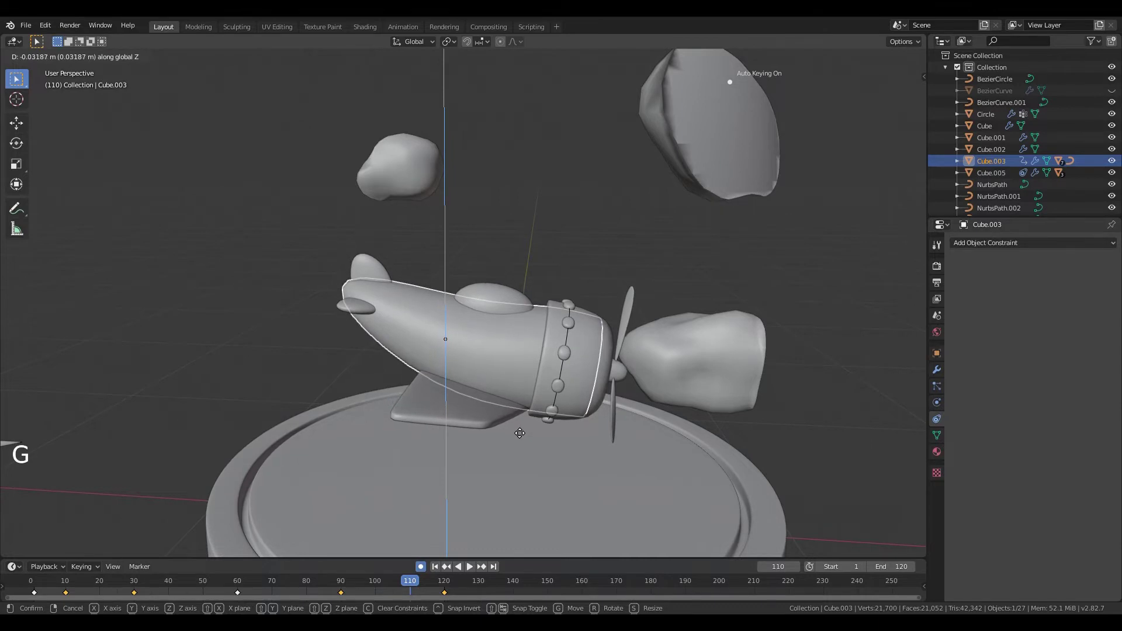
click(439, 568)
key(alt+a)
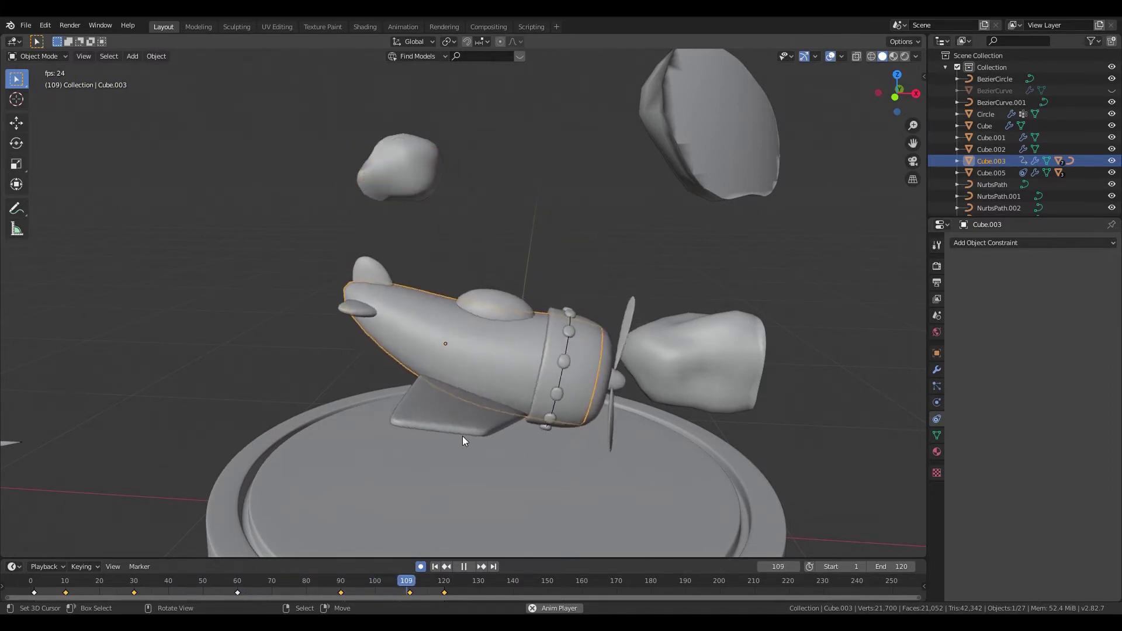
key(alt+a)
Step: Orbit in close to the plane's nose and select the propeller Cube.005
click(440, 570)
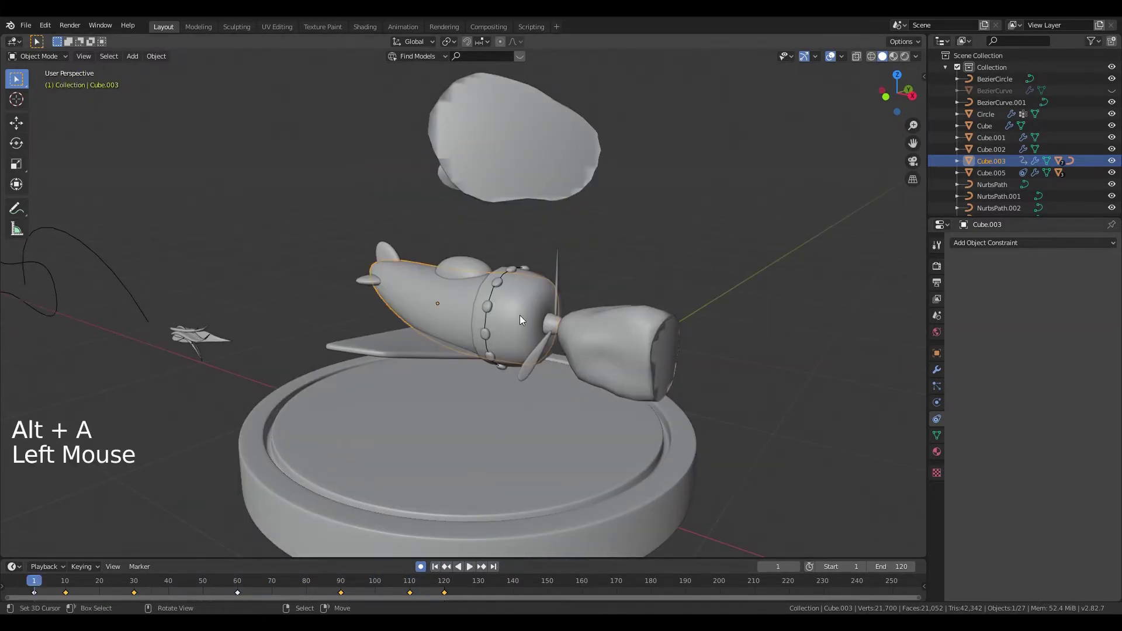
middle_click(549, 324)
middle_click(509, 332)
middle_click(511, 329)
scroll(up, 3)
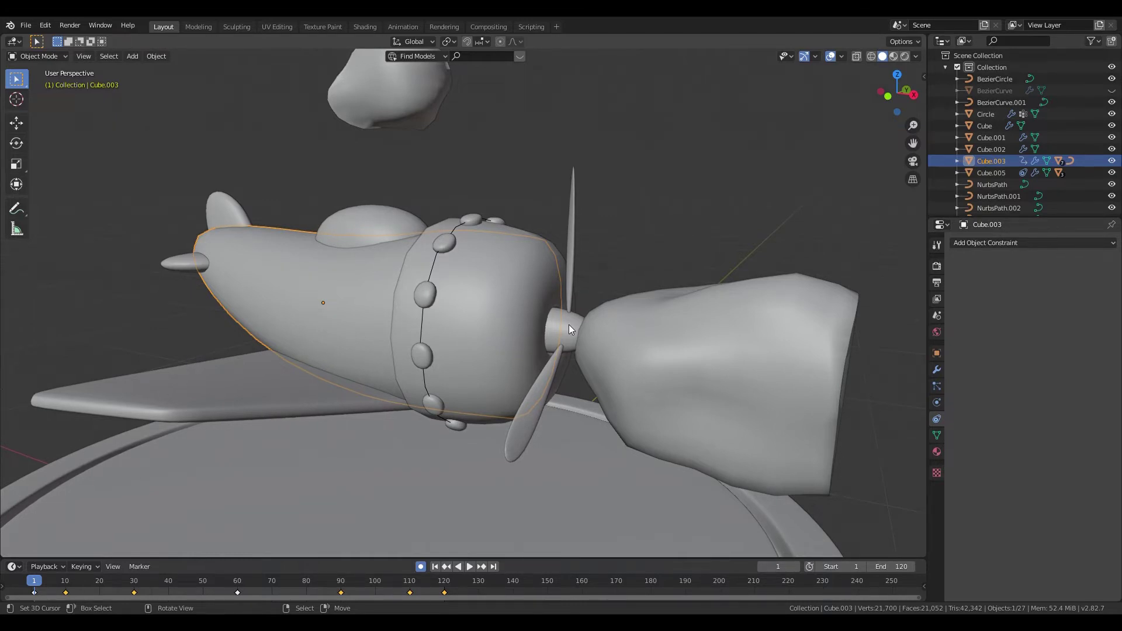
right_click(573, 330)
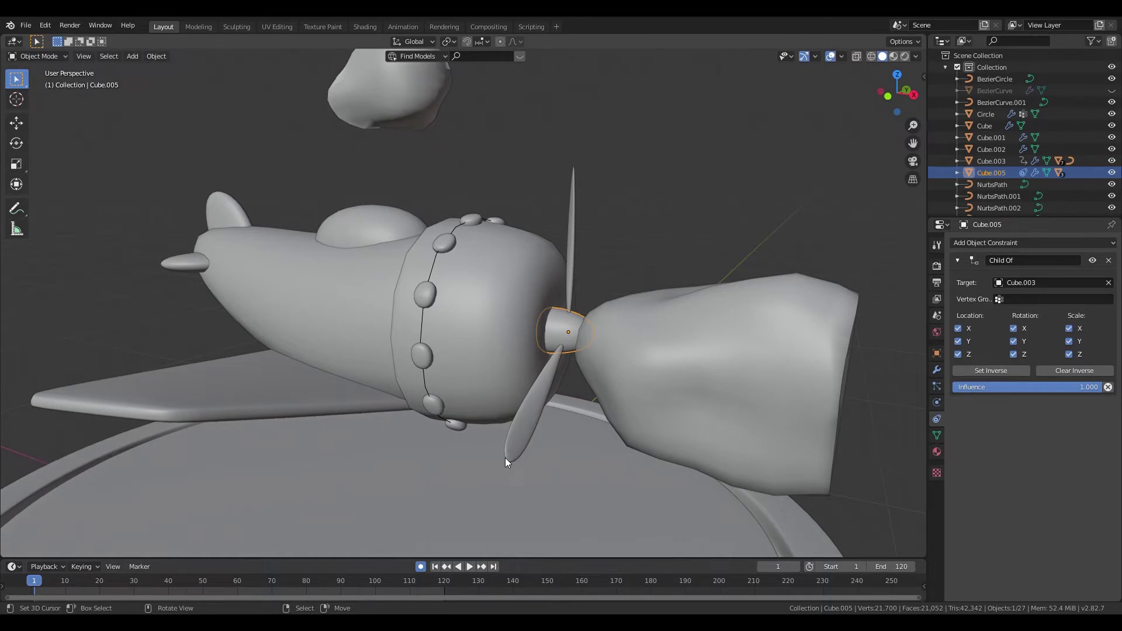
Step: Rotate the propeller about its own spinning axis and show its transform values in the sidebar
key(r)
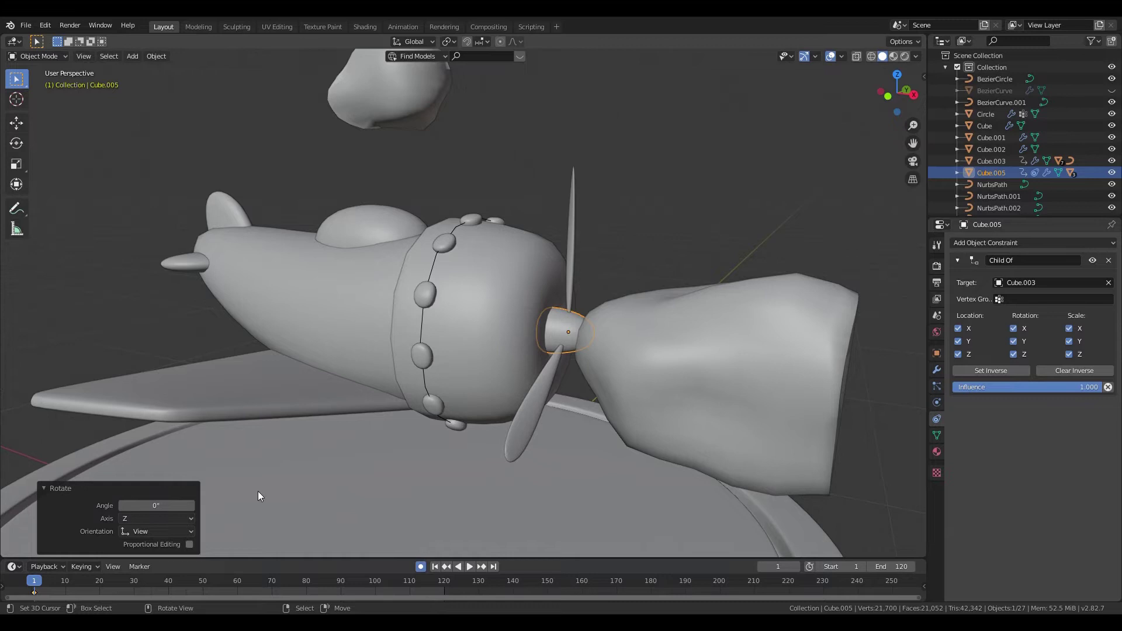
click(154, 535)
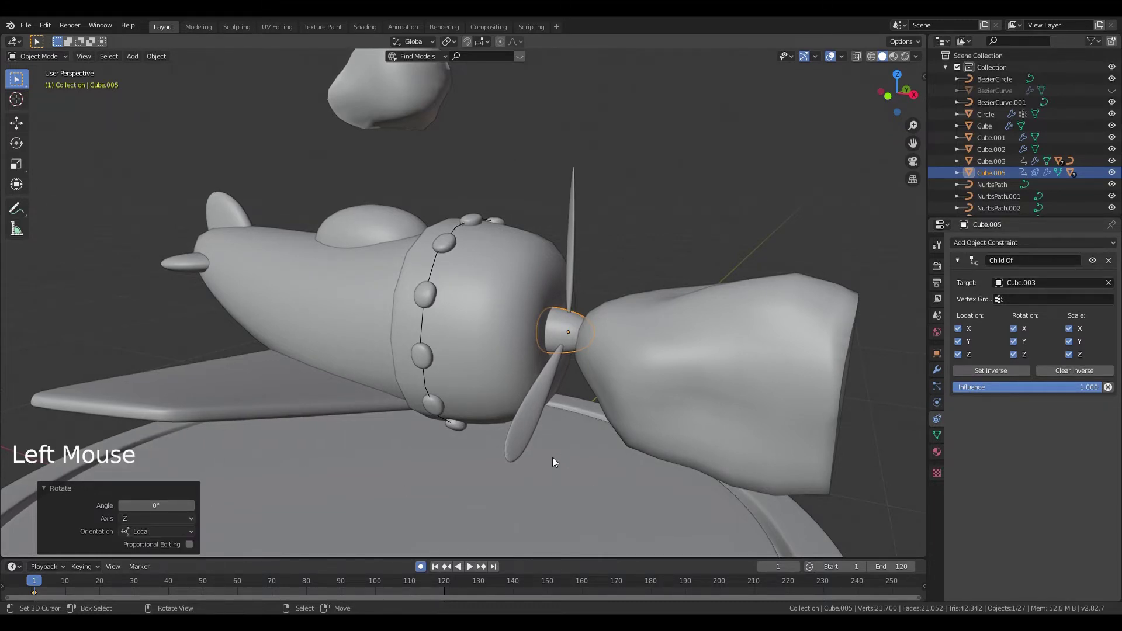
key(n)
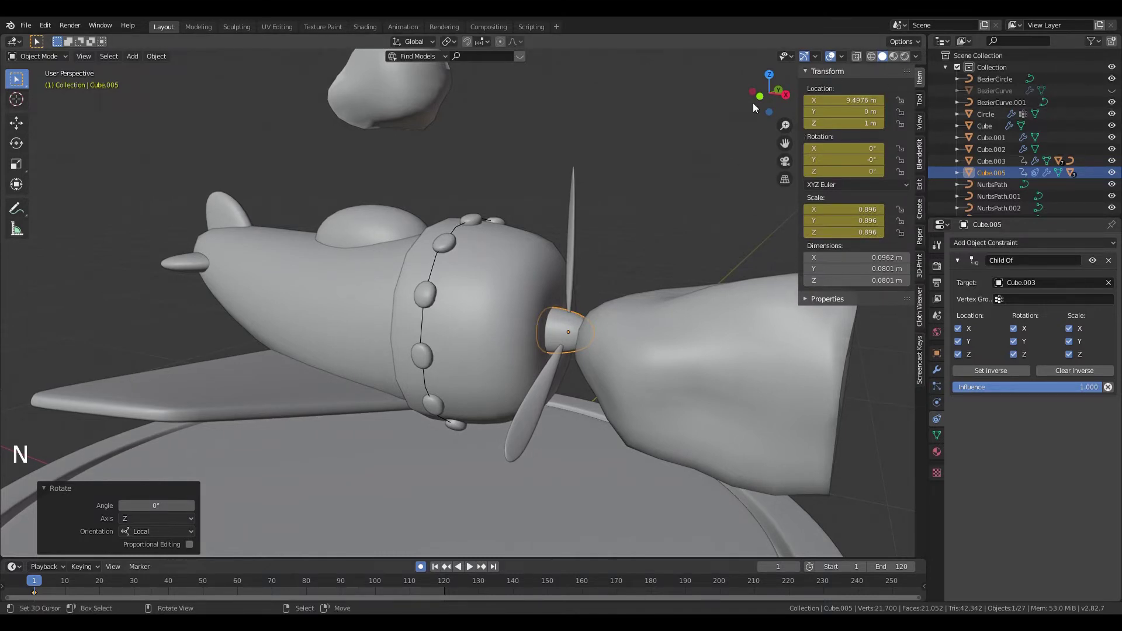
middle_click(539, 378)
scroll(down, 3)
scroll(up, 3)
middle_click(591, 357)
middle_click(584, 355)
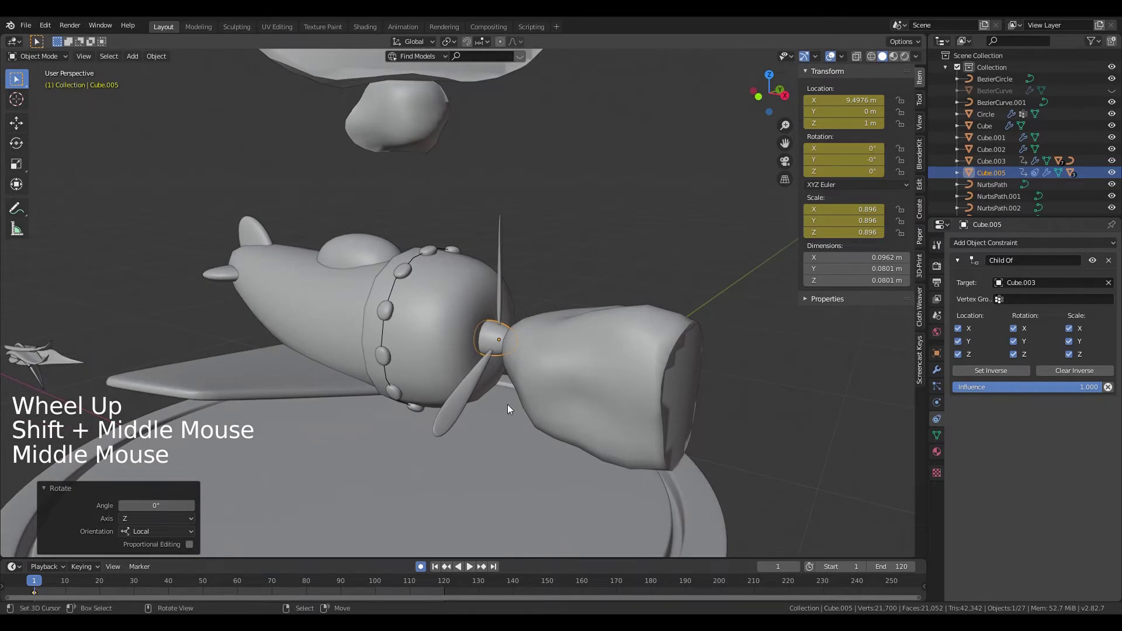
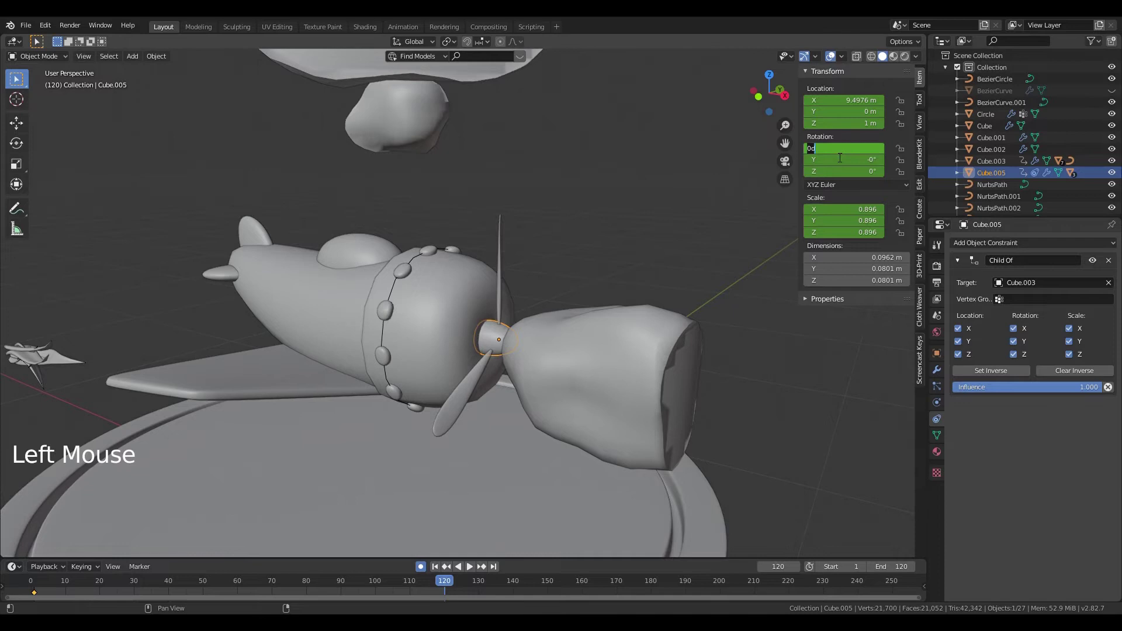
Step: Key the propeller's 36000° X rotation at frame 120, return to frame 1 and play
key(0)
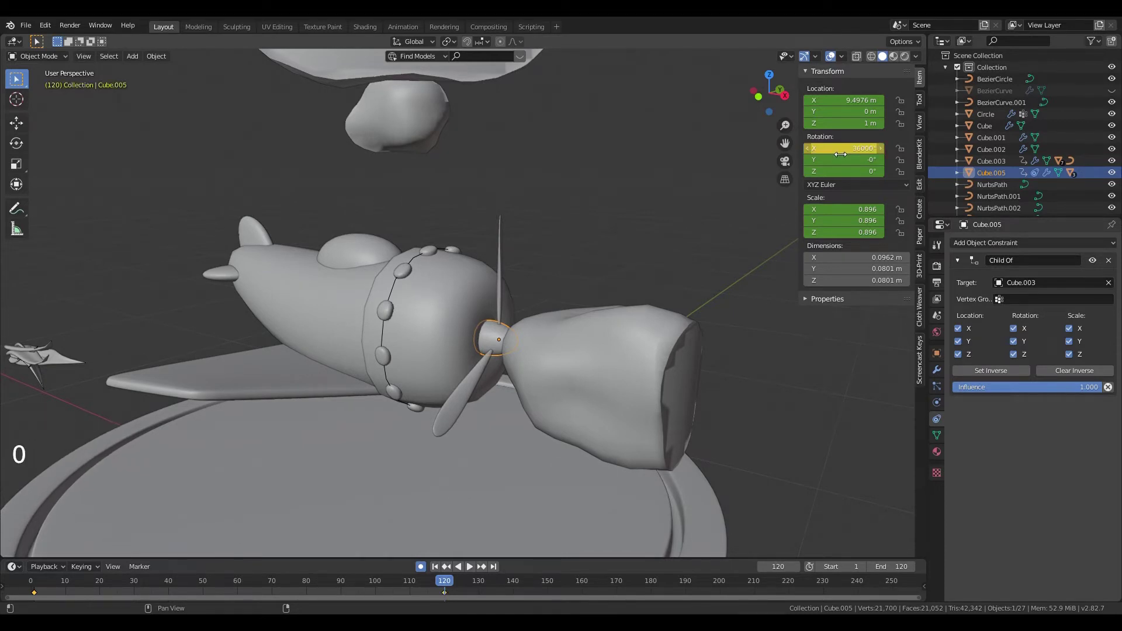
click(439, 566)
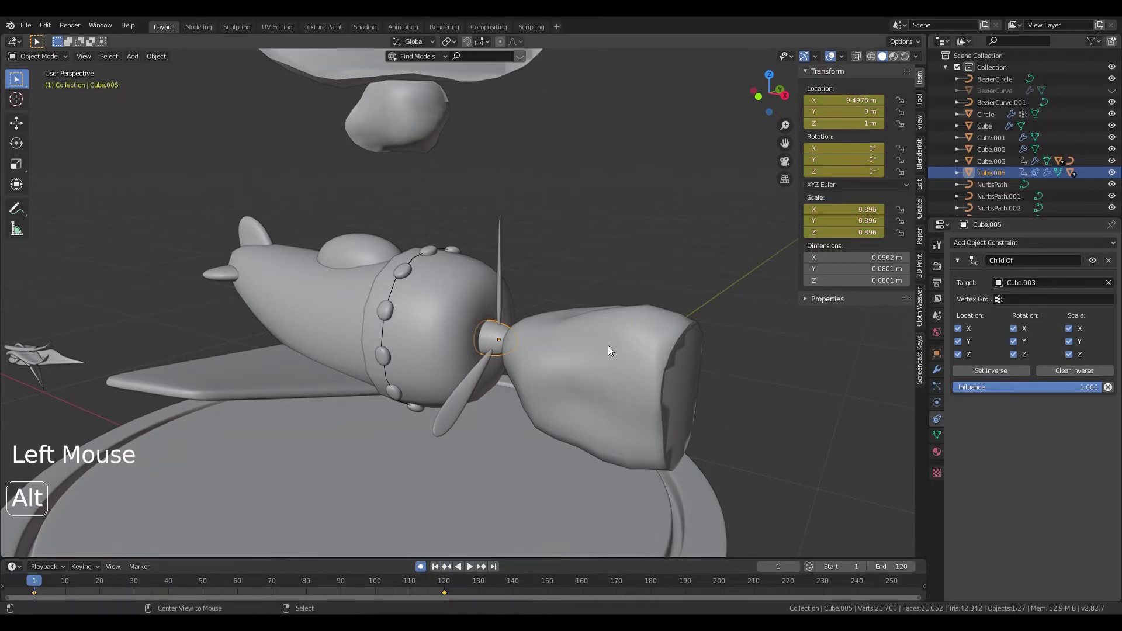
key(alt+a)
scroll(down, 3)
middle_click(600, 367)
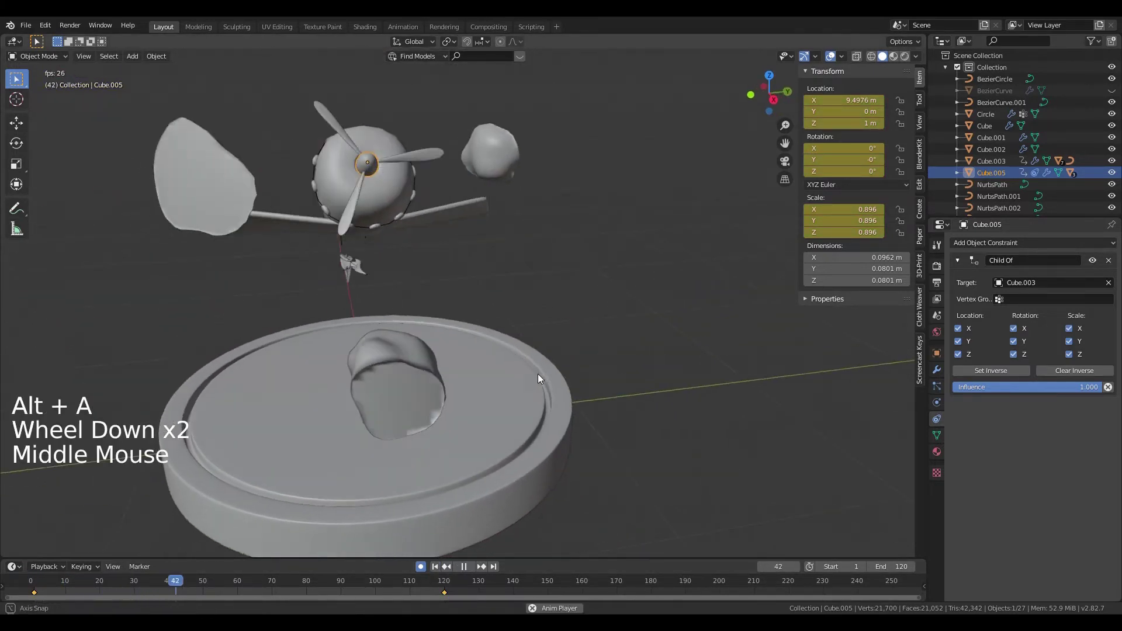
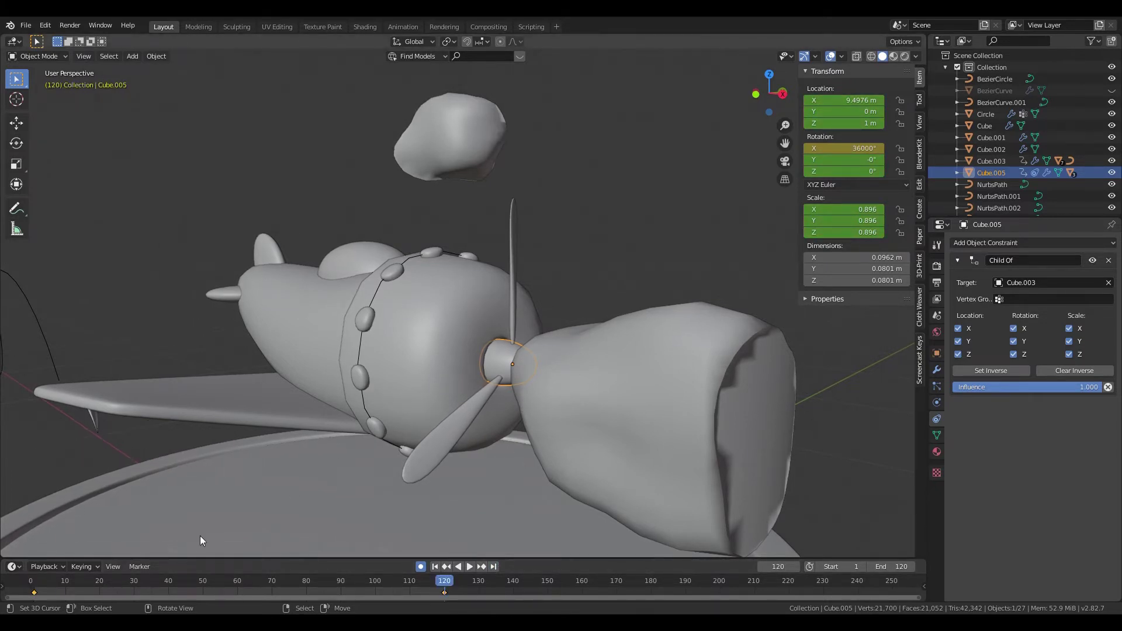
Step: Replay from the start to watch the propeller spin, then stop at frame 1
click(40, 598)
key(alt+a)
scroll(down, 3)
middle_click(539, 294)
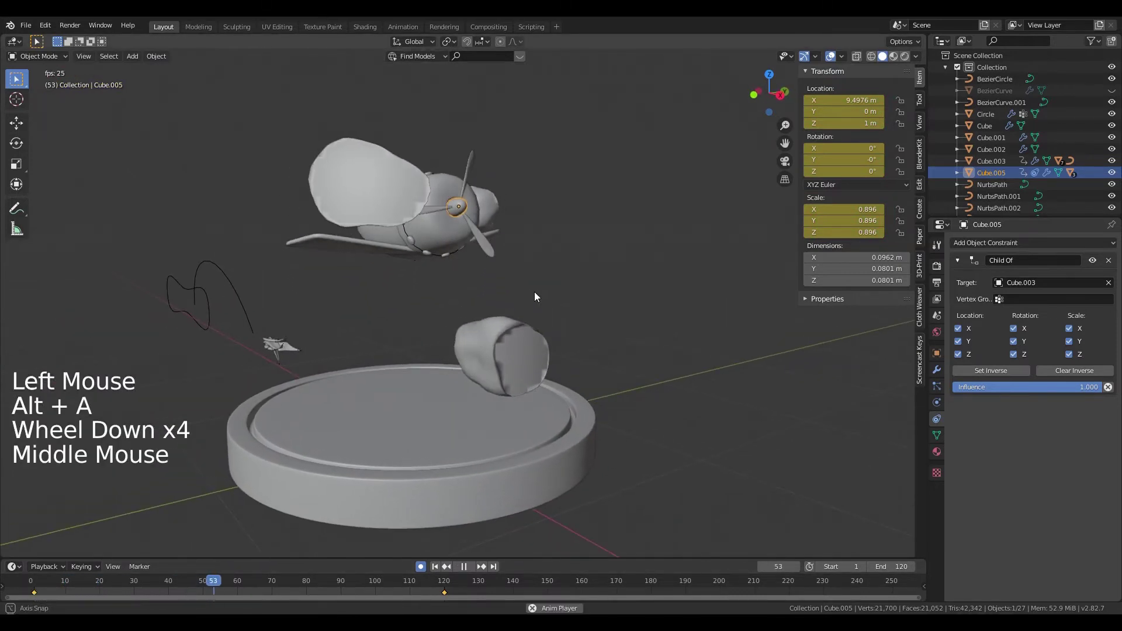
scroll(up, 3)
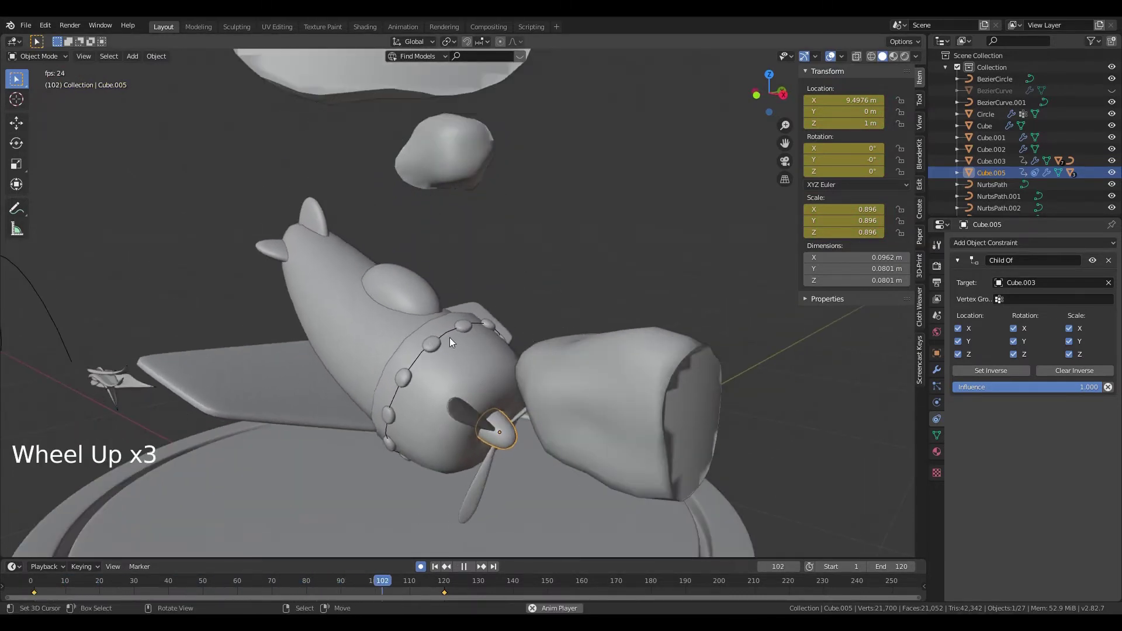
key(alt+a)
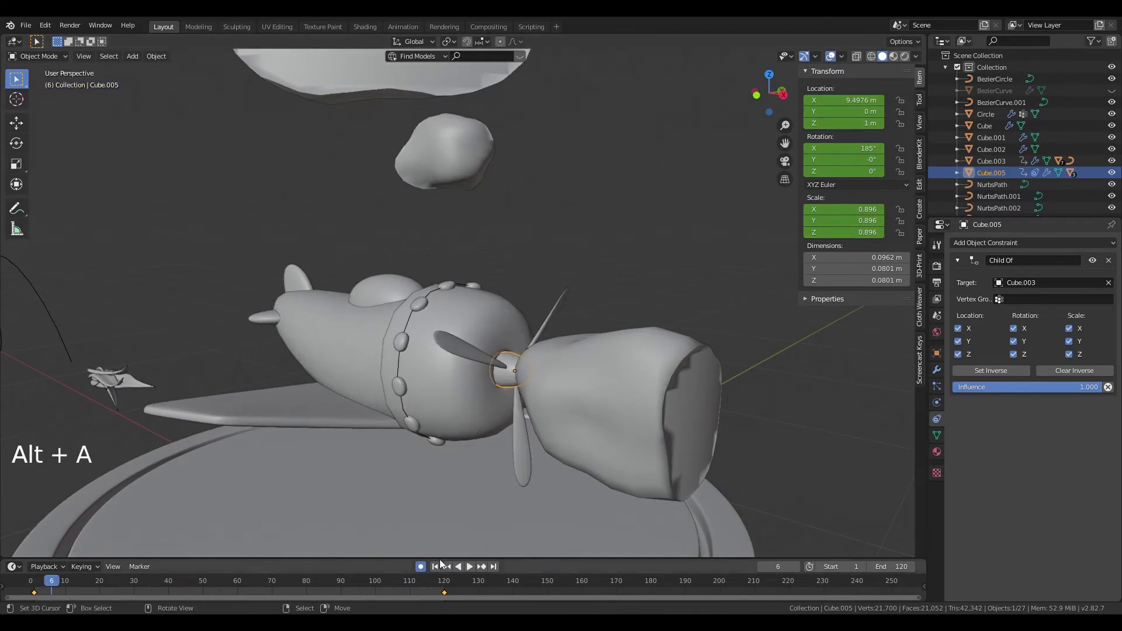
click(439, 568)
scroll(down, 3)
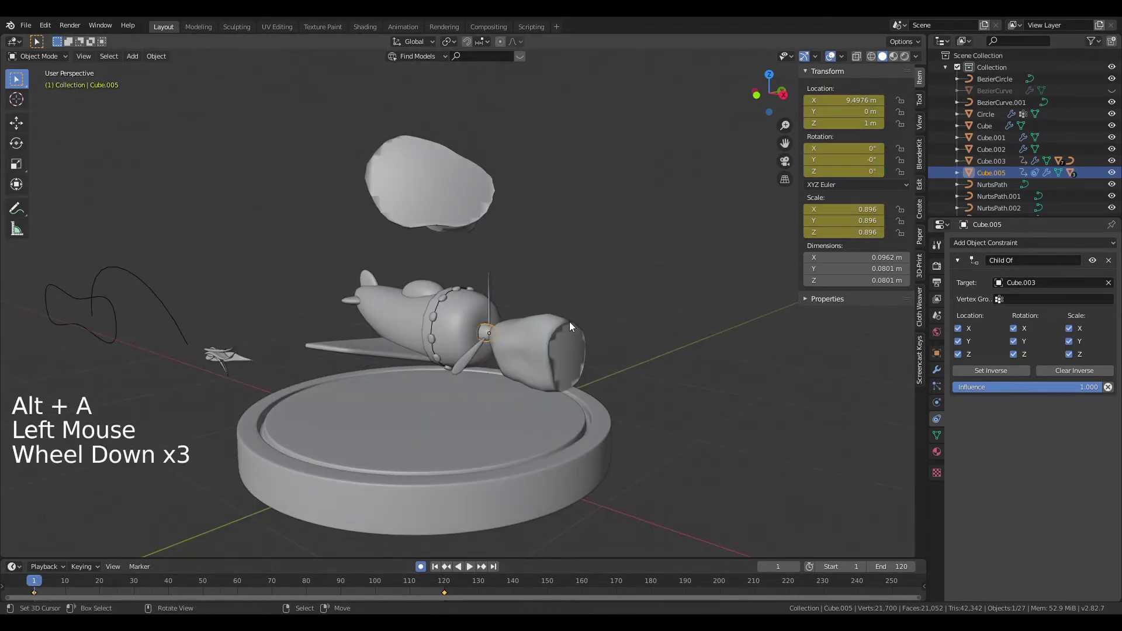
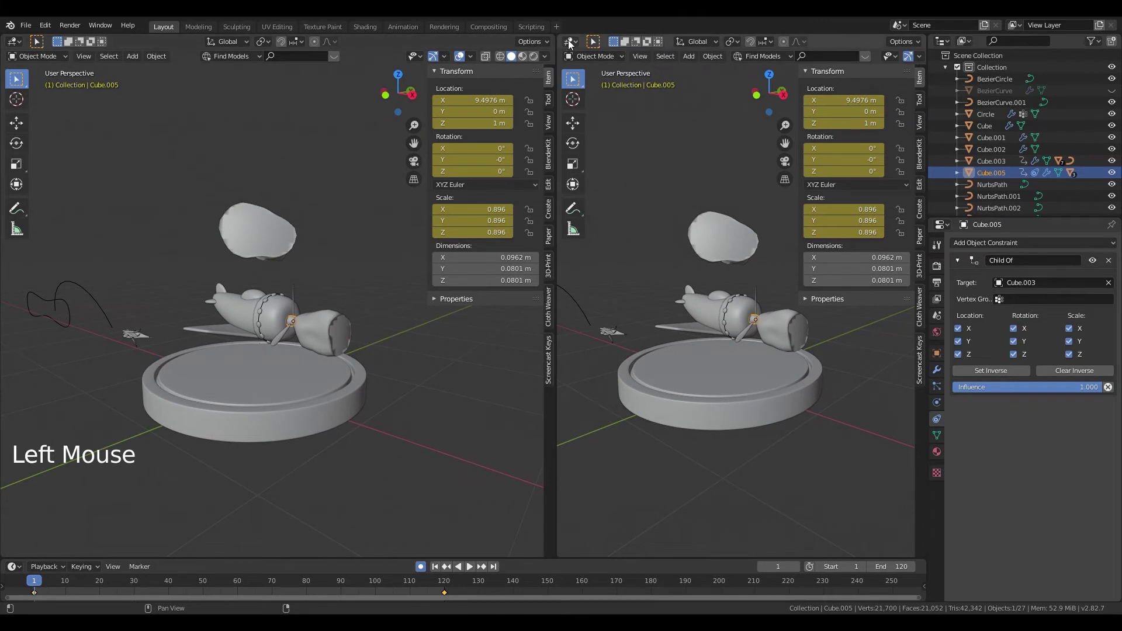
Step: Turn the new area into a Graph Editor and select the propeller Cube.005's rotation curve
click(571, 44)
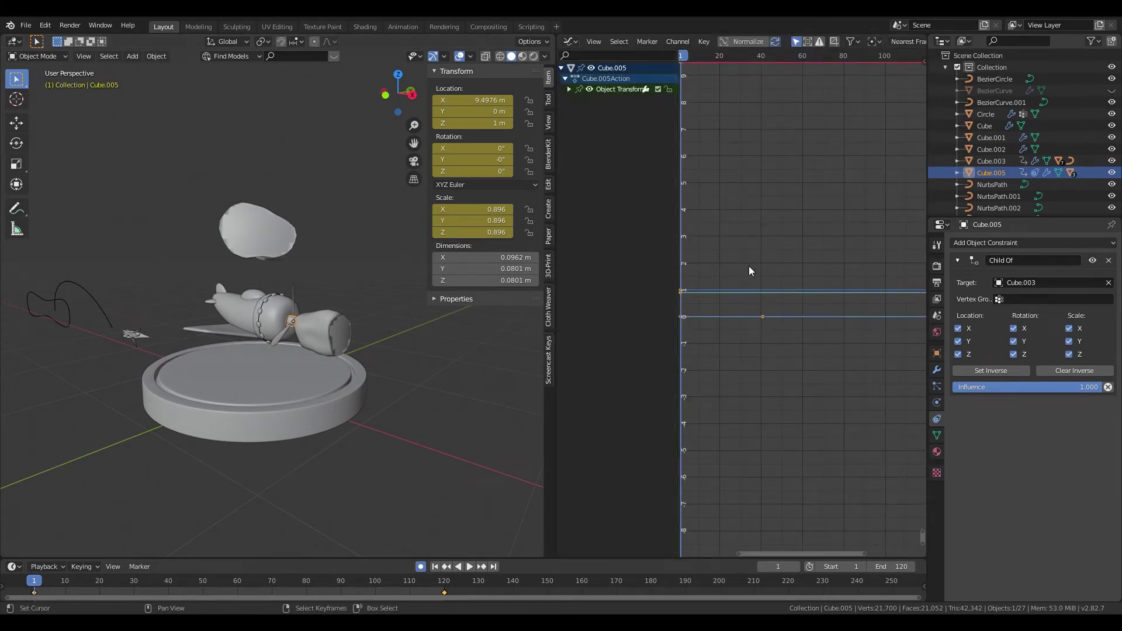
scroll(up, 3)
scroll(down, 3)
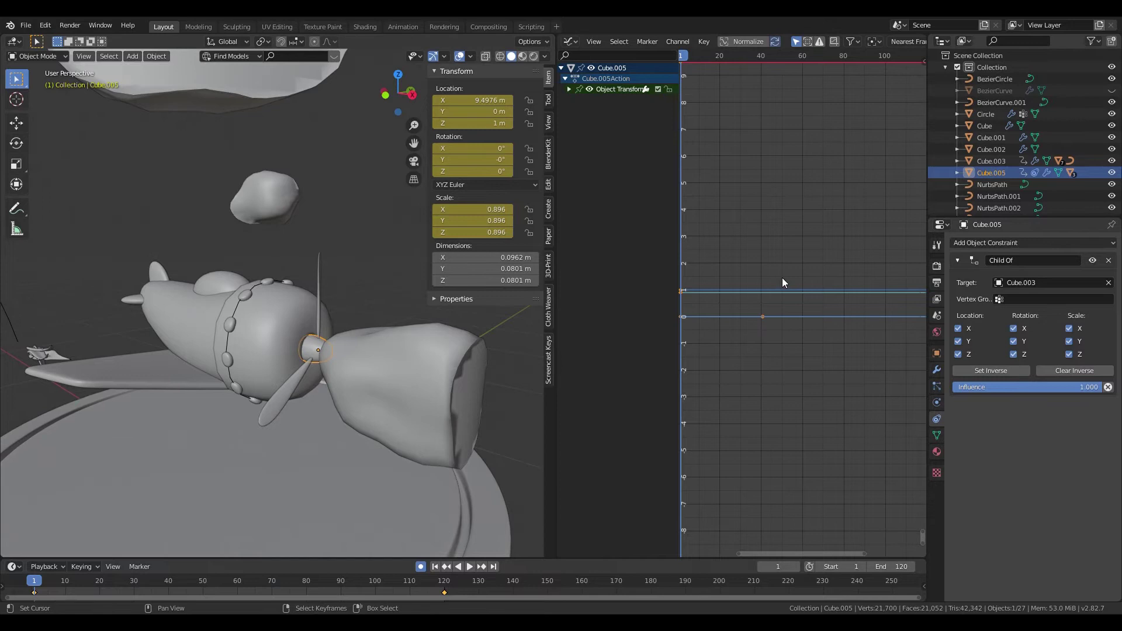
click(756, 48)
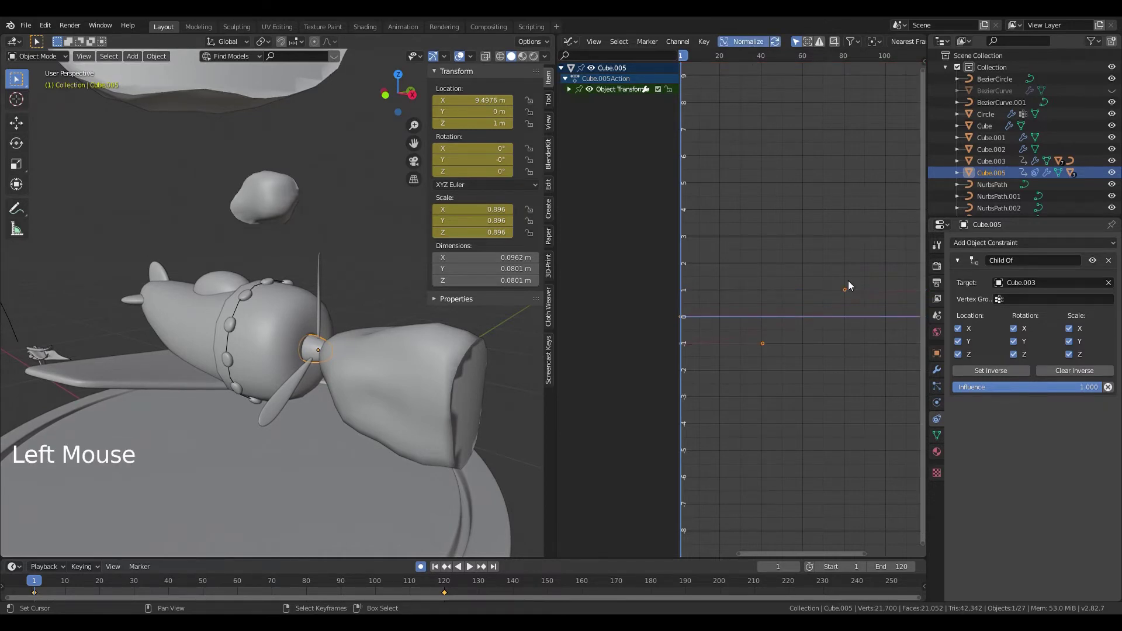
scroll(down, 3)
Step: Select all keyframes on the rotation curve and set their interpolation to Linear
right_click(782, 308)
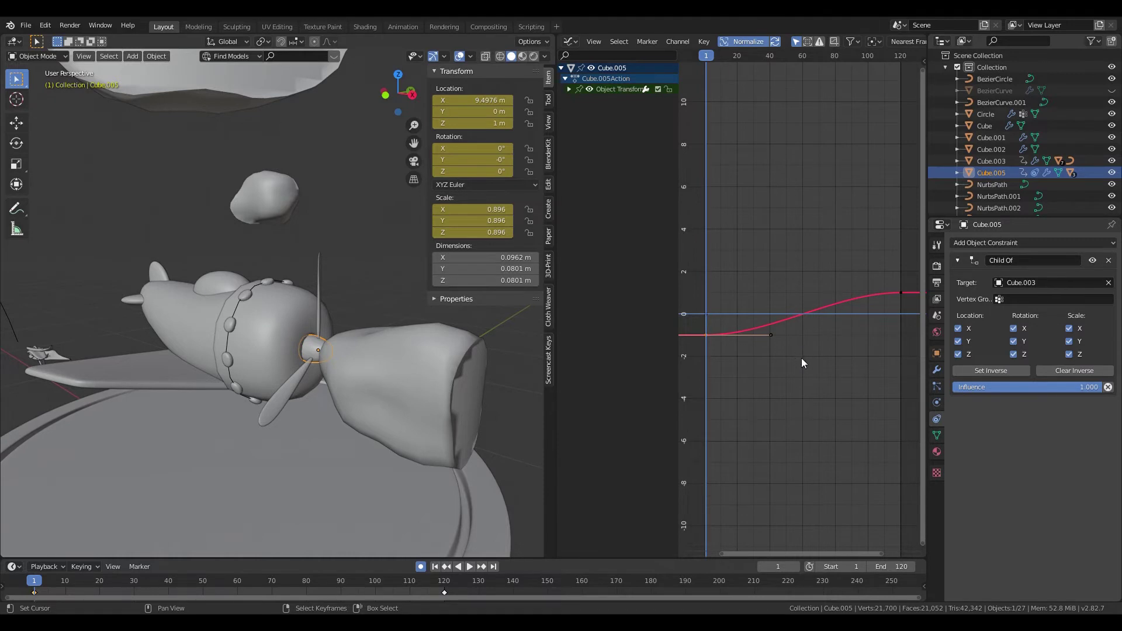
key(a)
key(a)
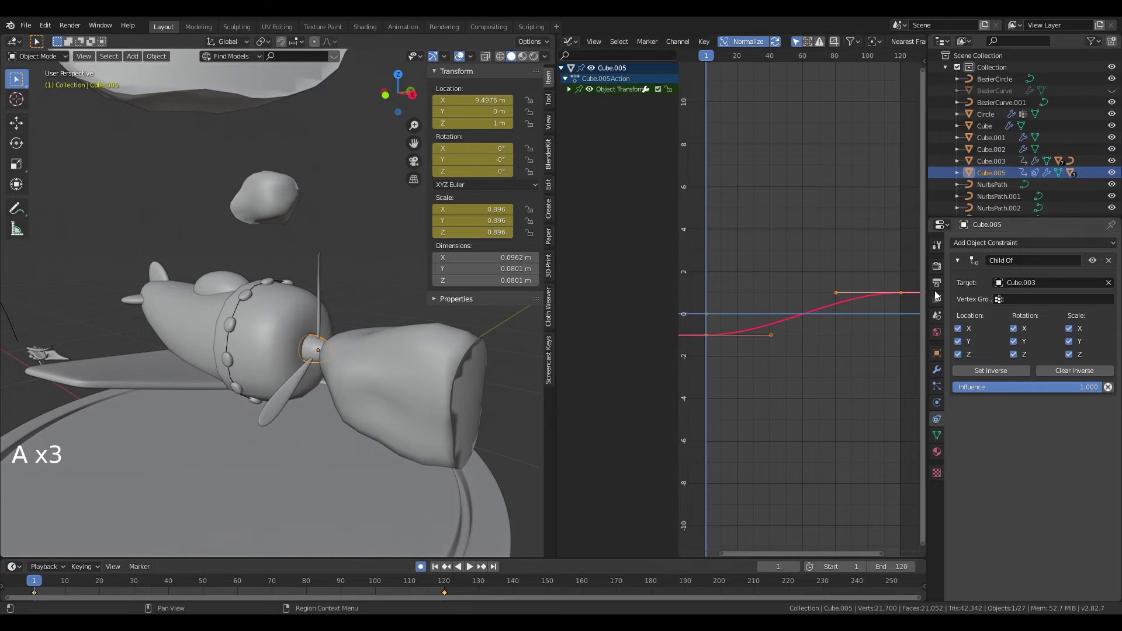
key(a)
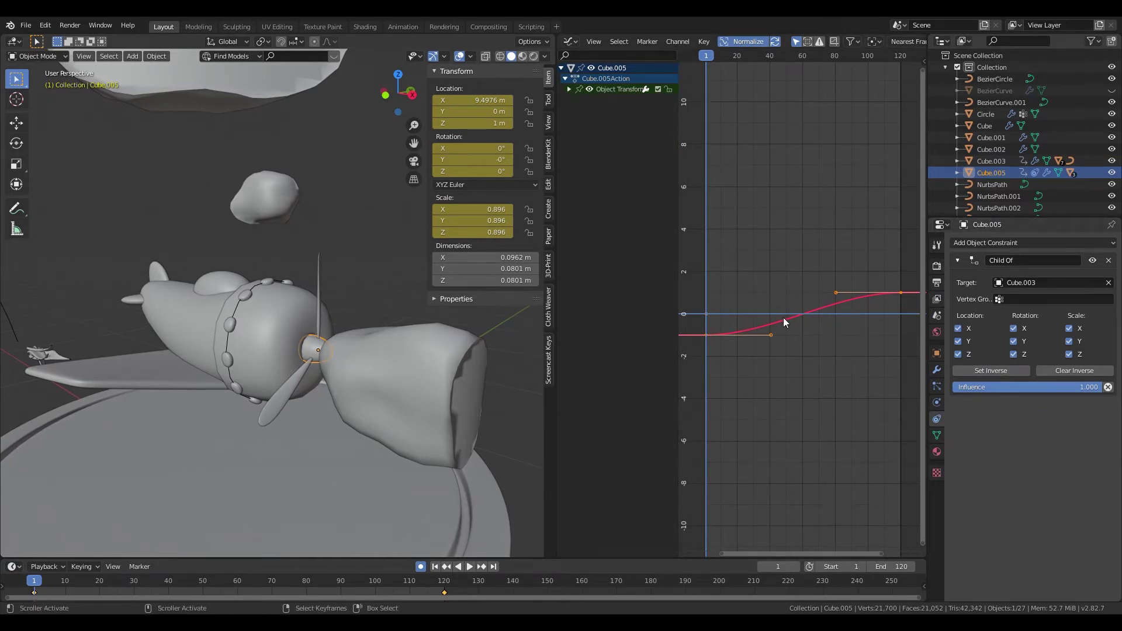
key(t)
key(alt+a)
key(alt+a)
click(435, 570)
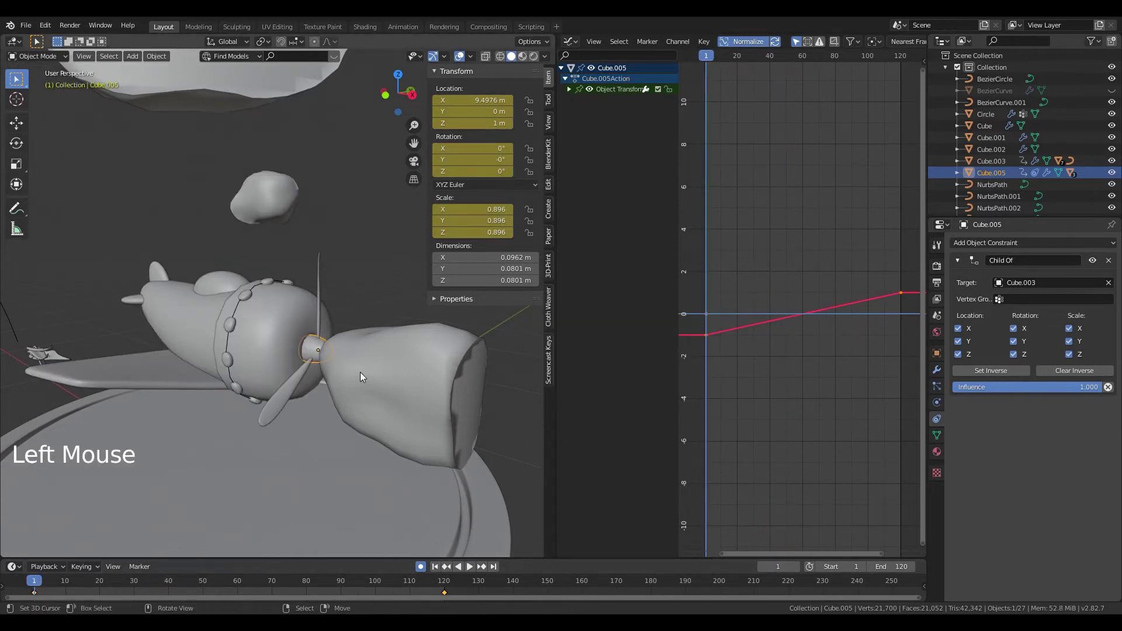
Step: Play back the animation to verify the propeller spins at a steady rate, then return to frame 1
key(alt+a)
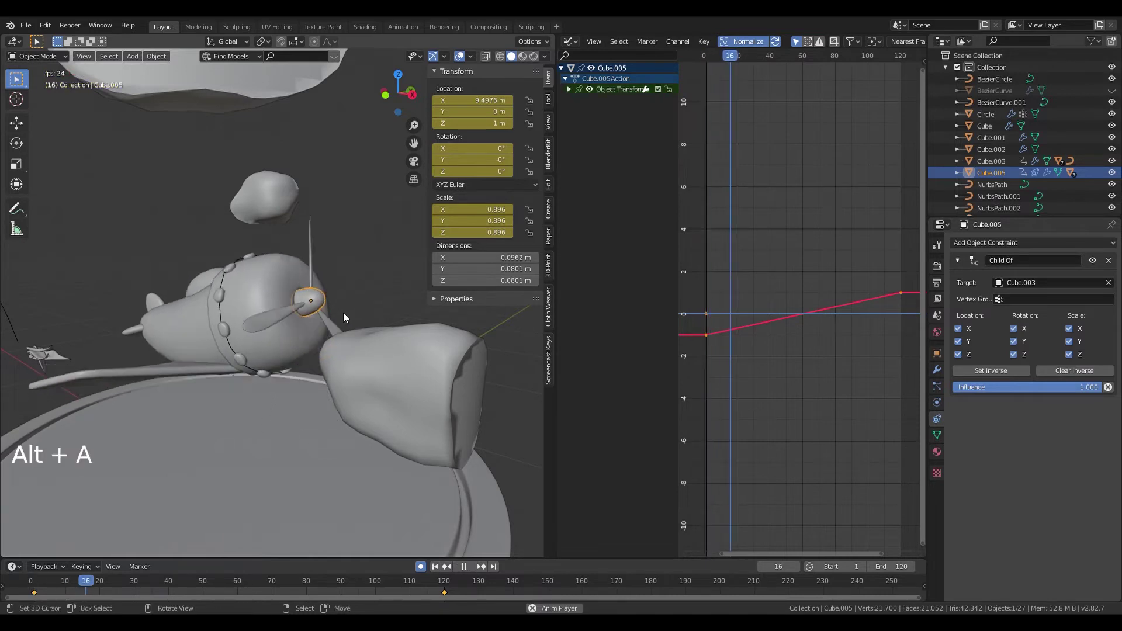
scroll(down, 3)
middle_click(326, 327)
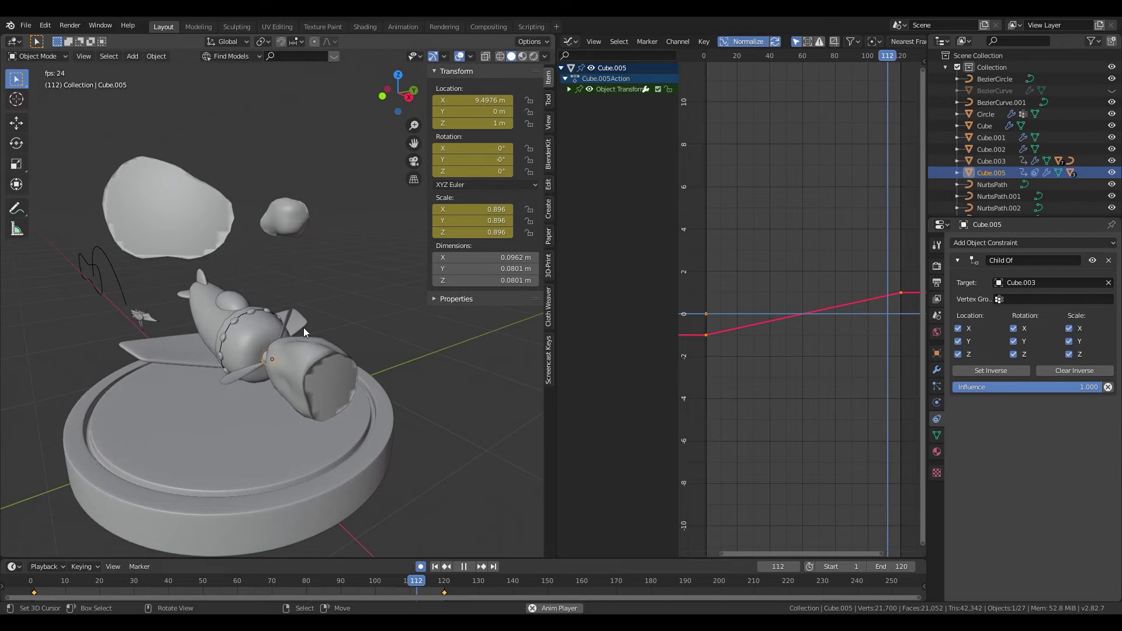
right_click(406, 341)
scroll(down, 3)
right_click(412, 339)
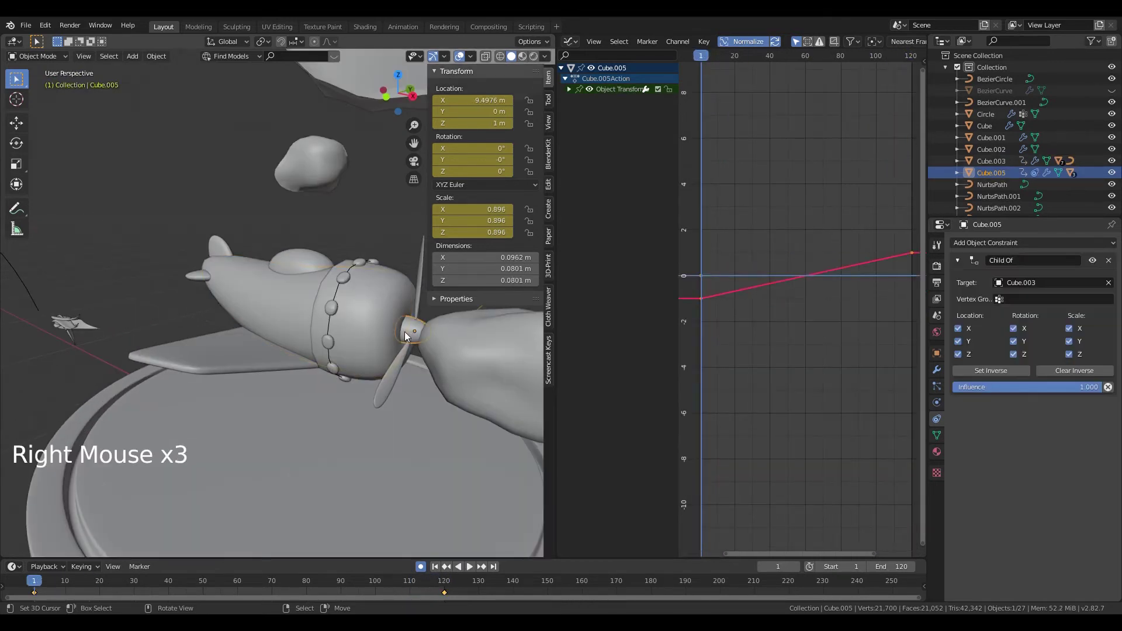
Step: Select Cube.003's keyframes in the Graph Editor and change their interpolation mode
right_click(300, 317)
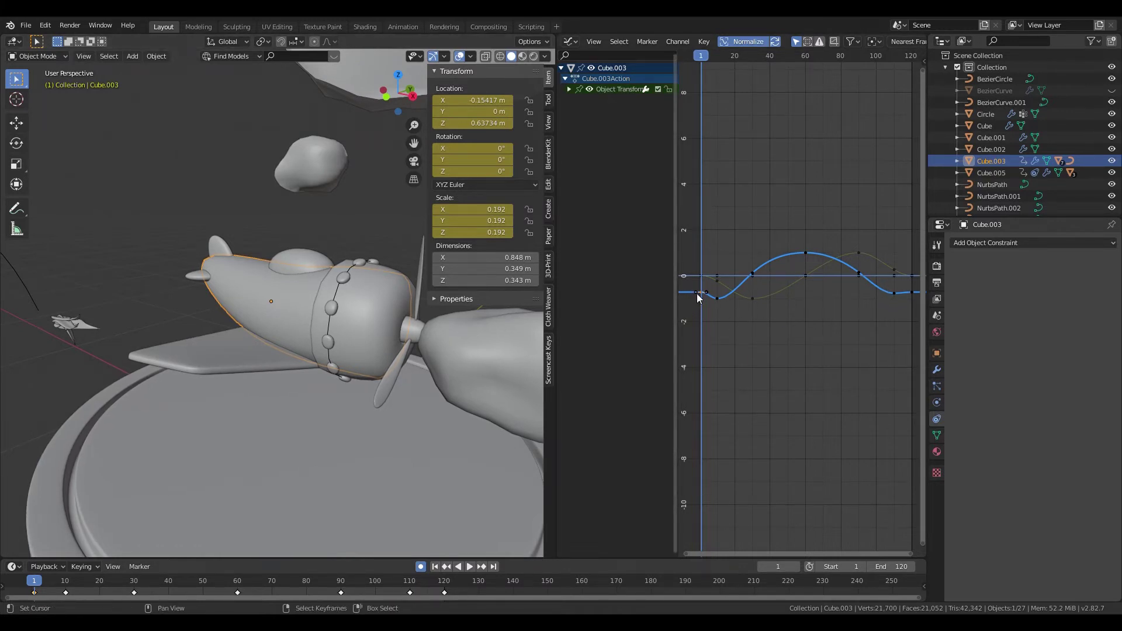
right_click(915, 298)
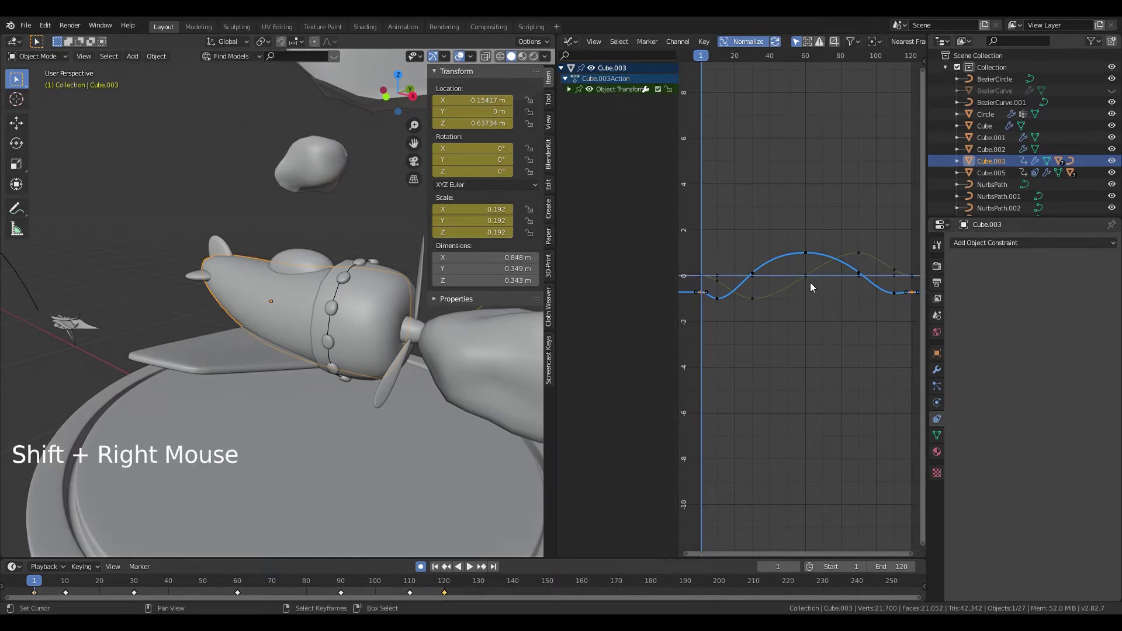
key(t)
middle_click(819, 378)
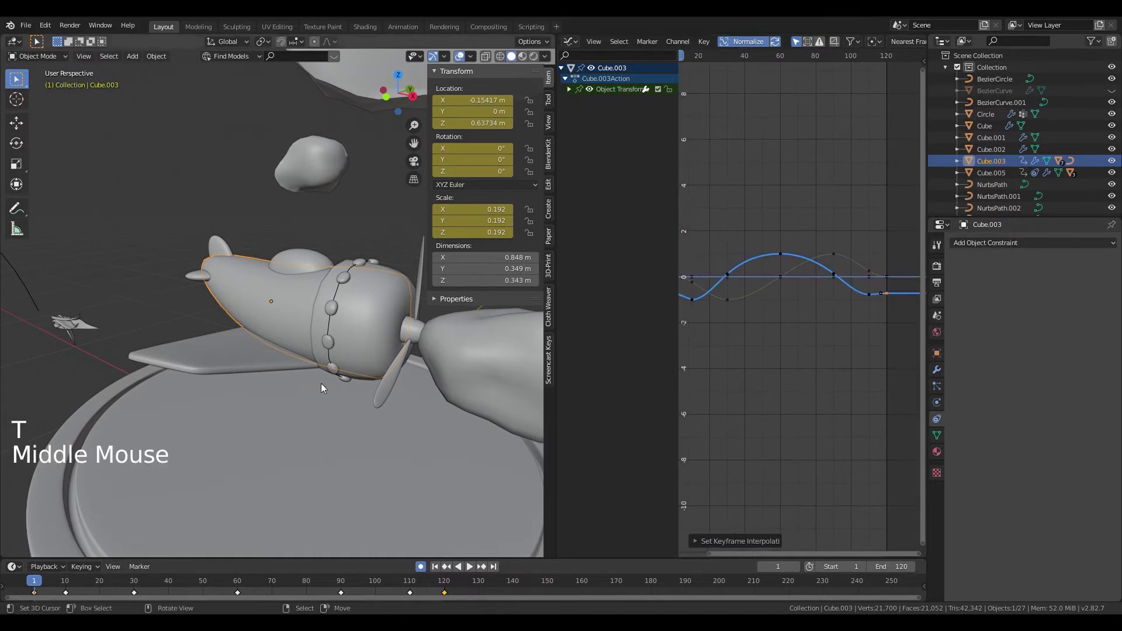
Step: Play and scrub the timeline around frame 110 to review the plane body's flight, then return to frame 1
key(alt+a)
key(alt+a)
click(415, 600)
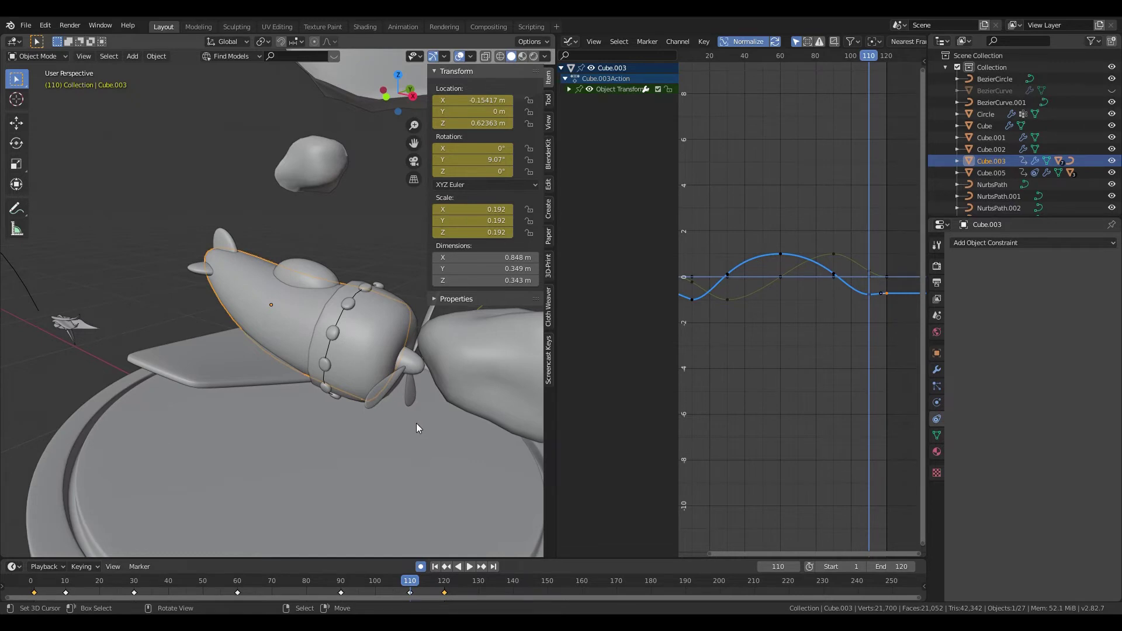
key(alt+a)
key(alt+a)
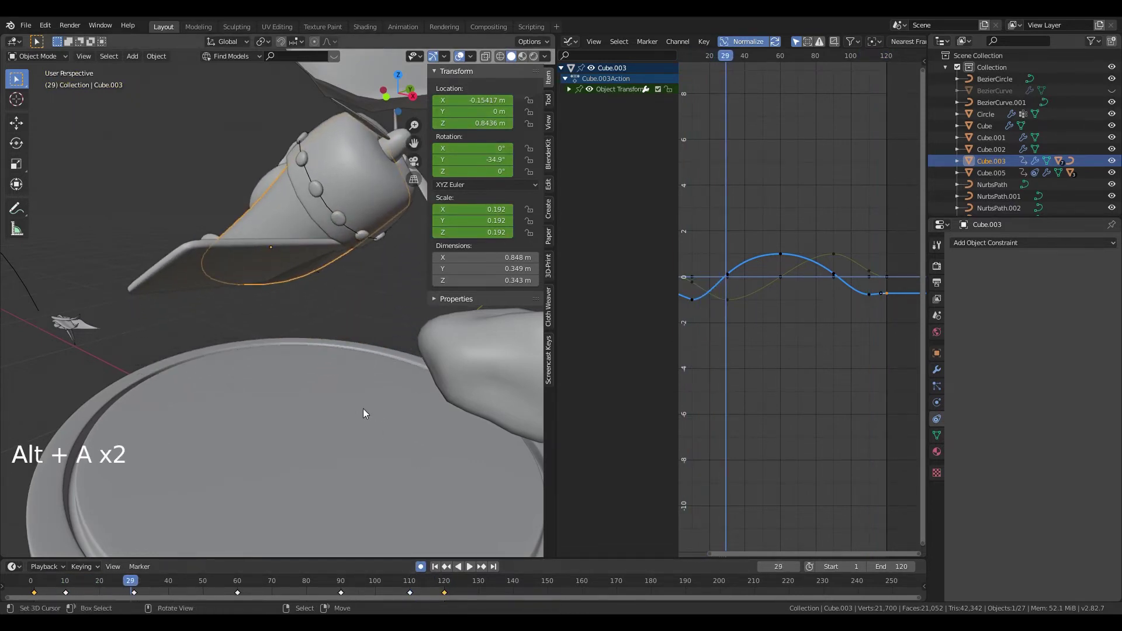
middle_click(337, 430)
scroll(down, 3)
key(n)
key(n)
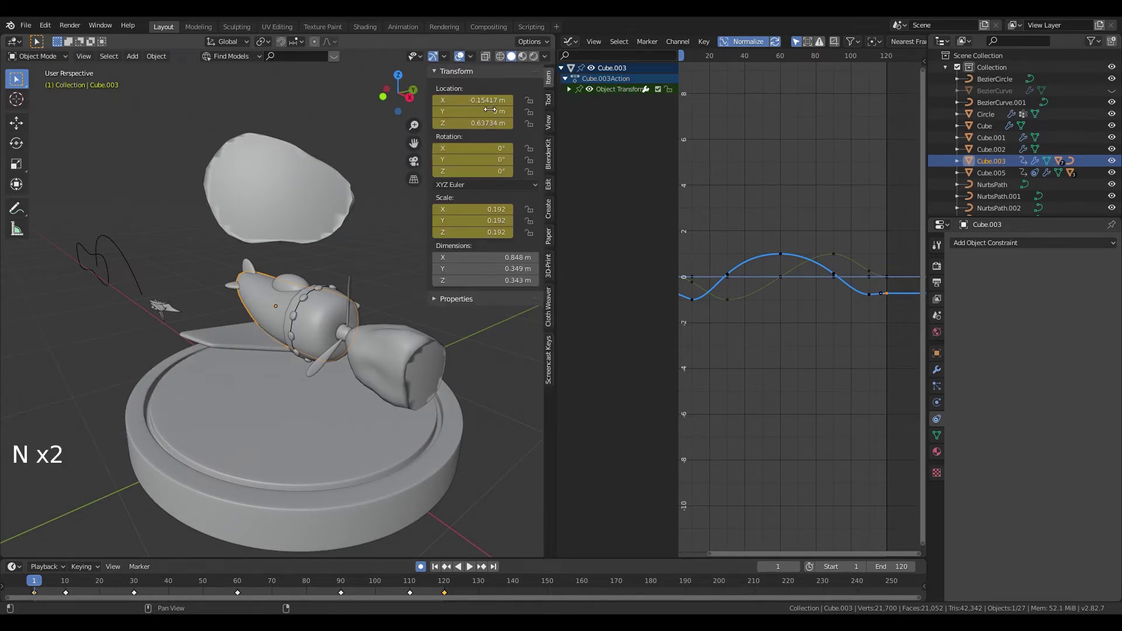
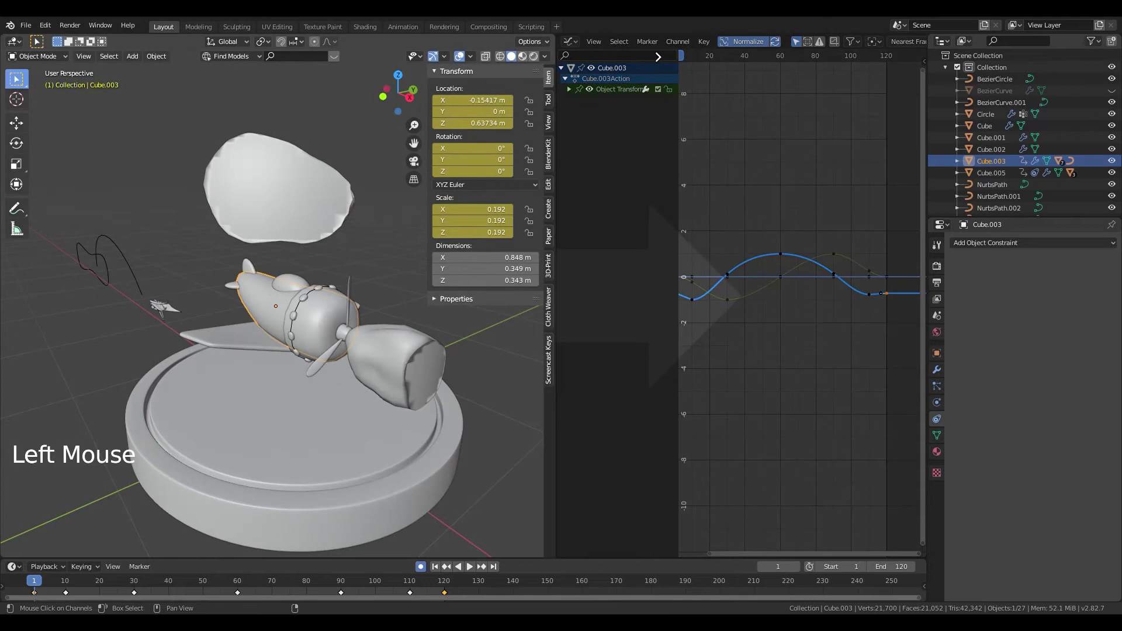
Step: Give the 3D view the full workspace and frame the clouds in the scene
scroll(down, 3)
key(n)
middle_click(590, 341)
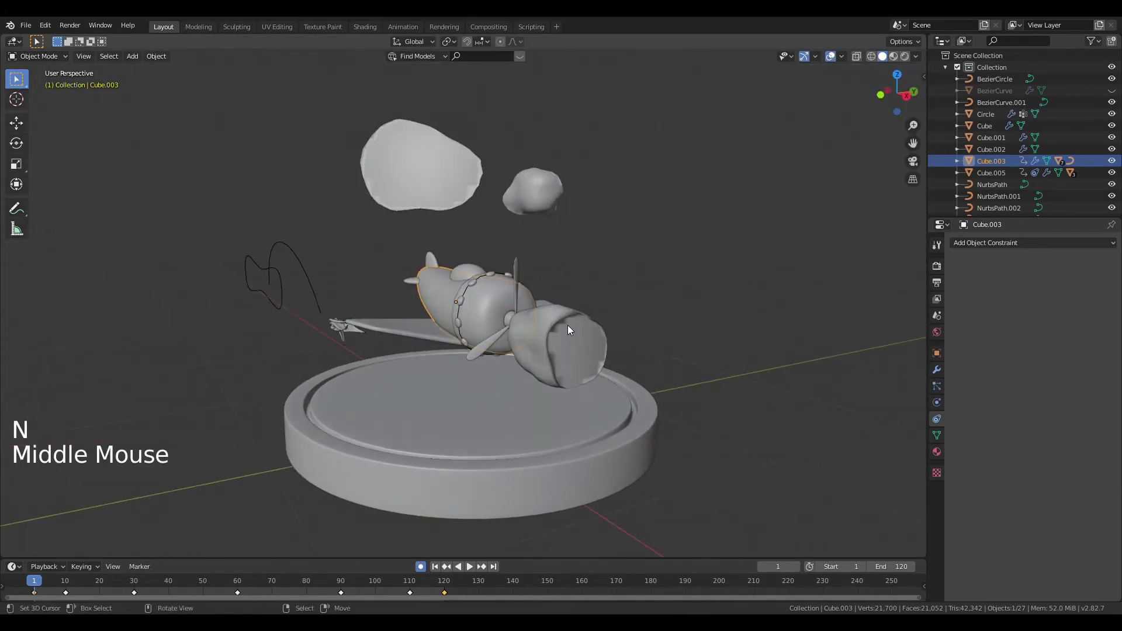
right_click(571, 330)
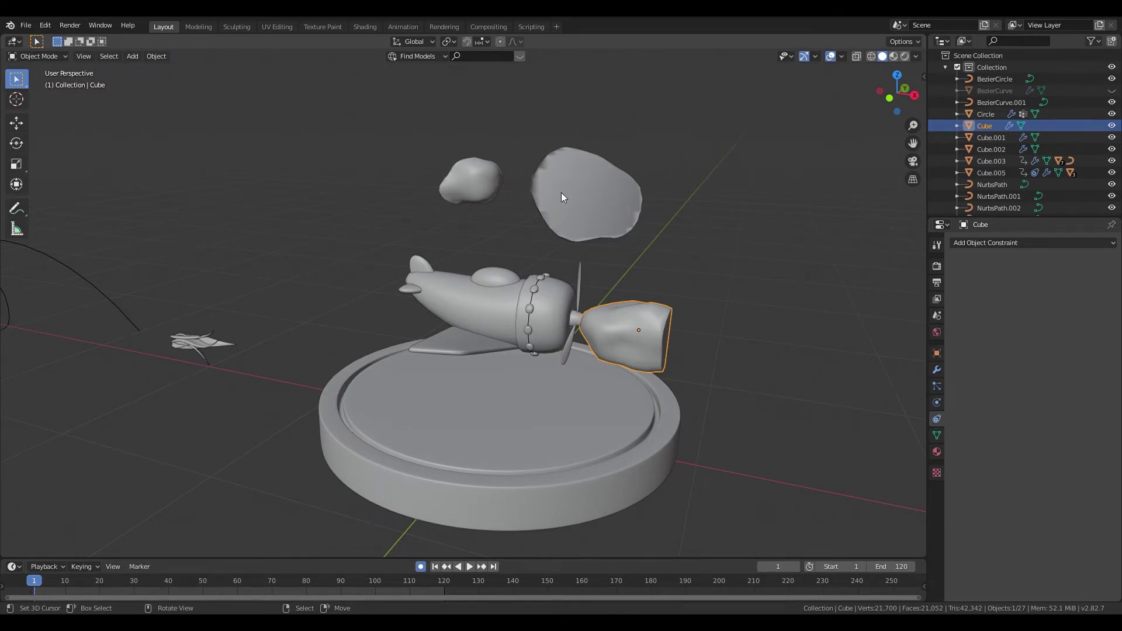
middle_click(650, 334)
middle_click(586, 352)
middle_click(582, 359)
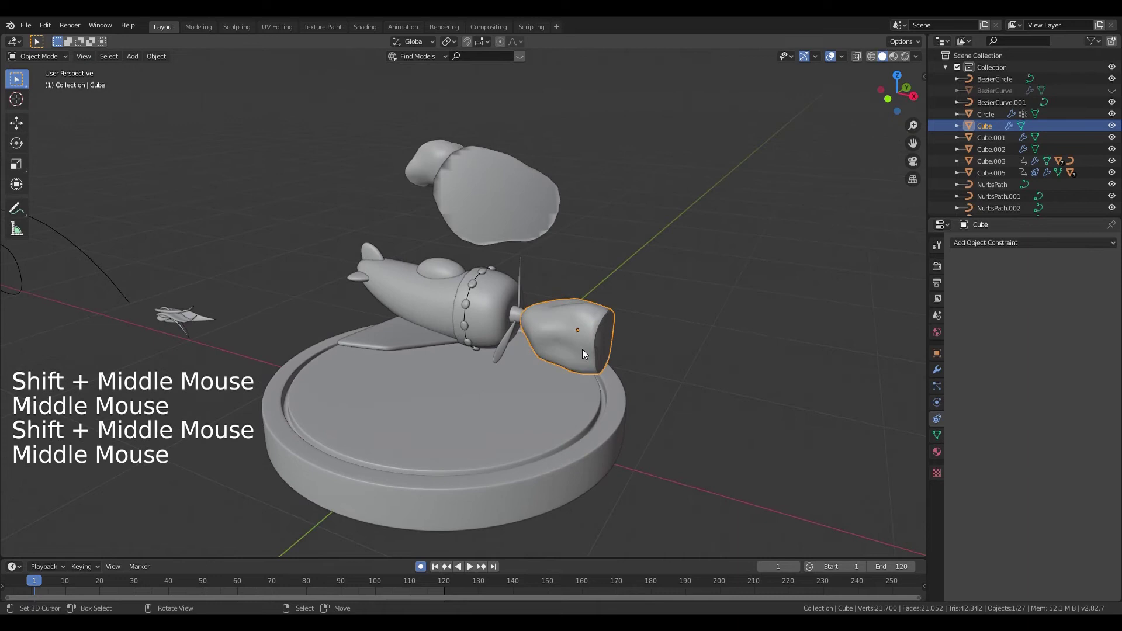
Step: Key the Cube cloud's start position at frame 1 and slide it along X for a mid keyframe
key(g)
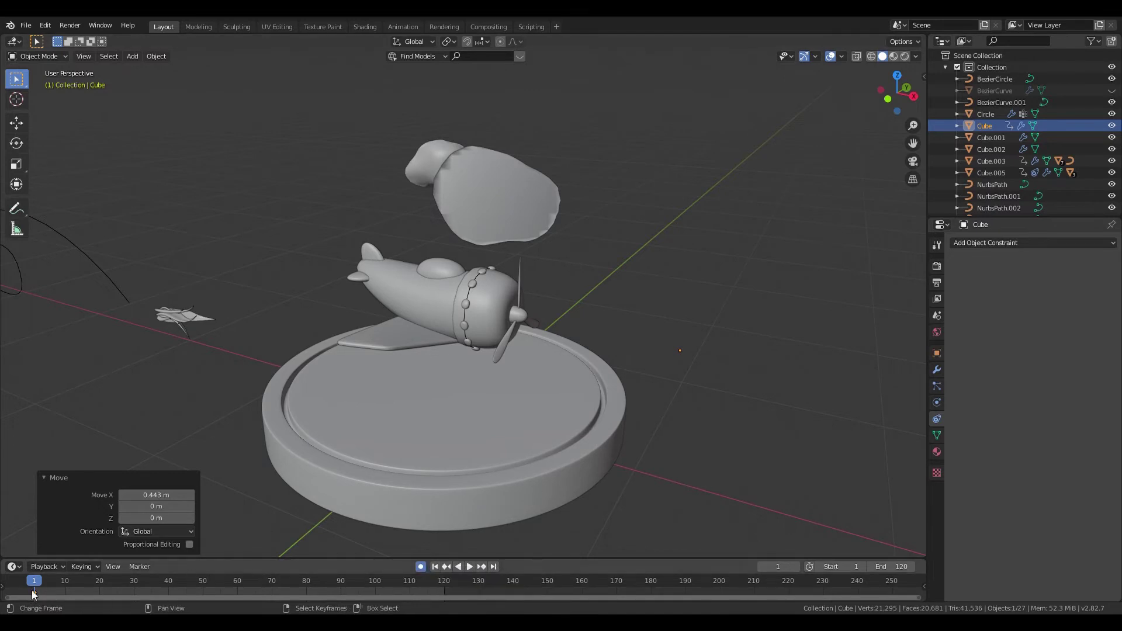
click(38, 596)
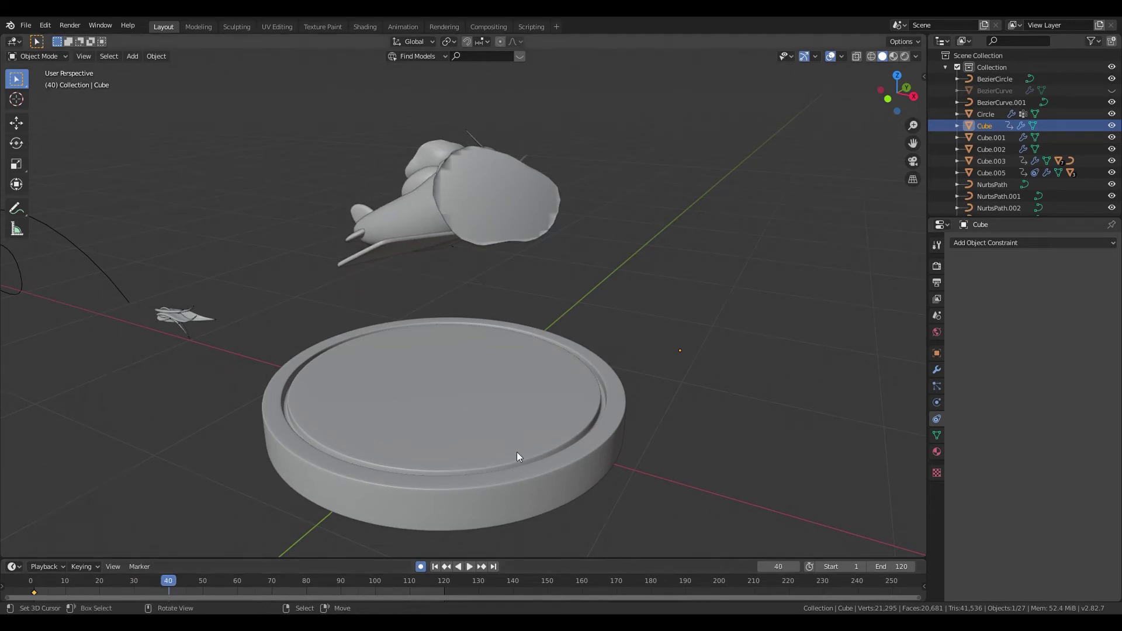
key(g)
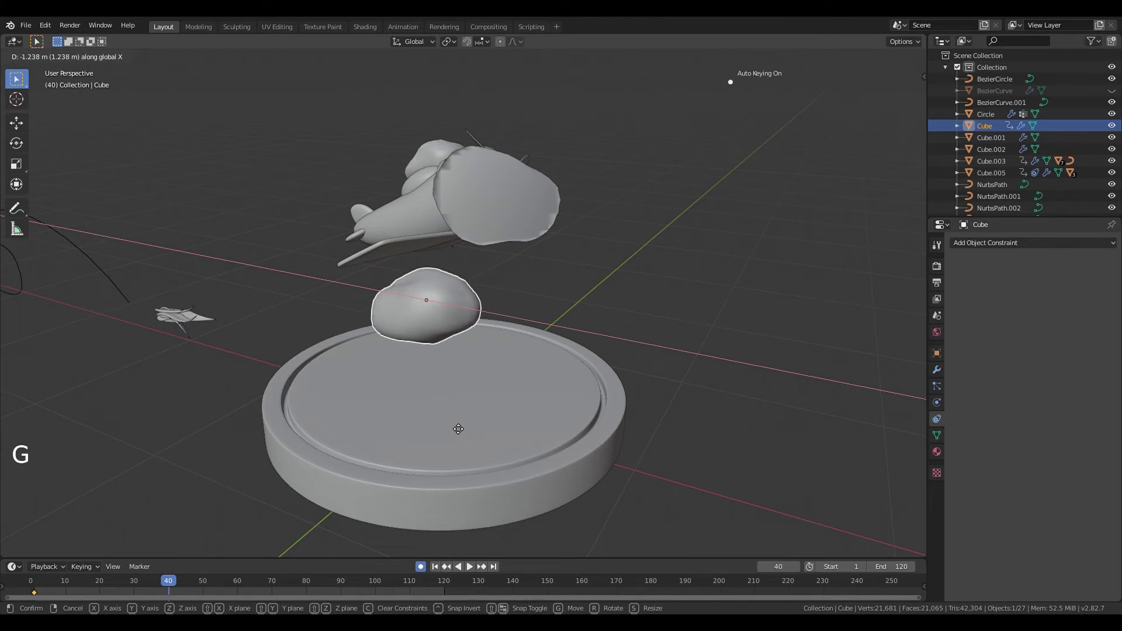
middle_click(616, 429)
click(61, 595)
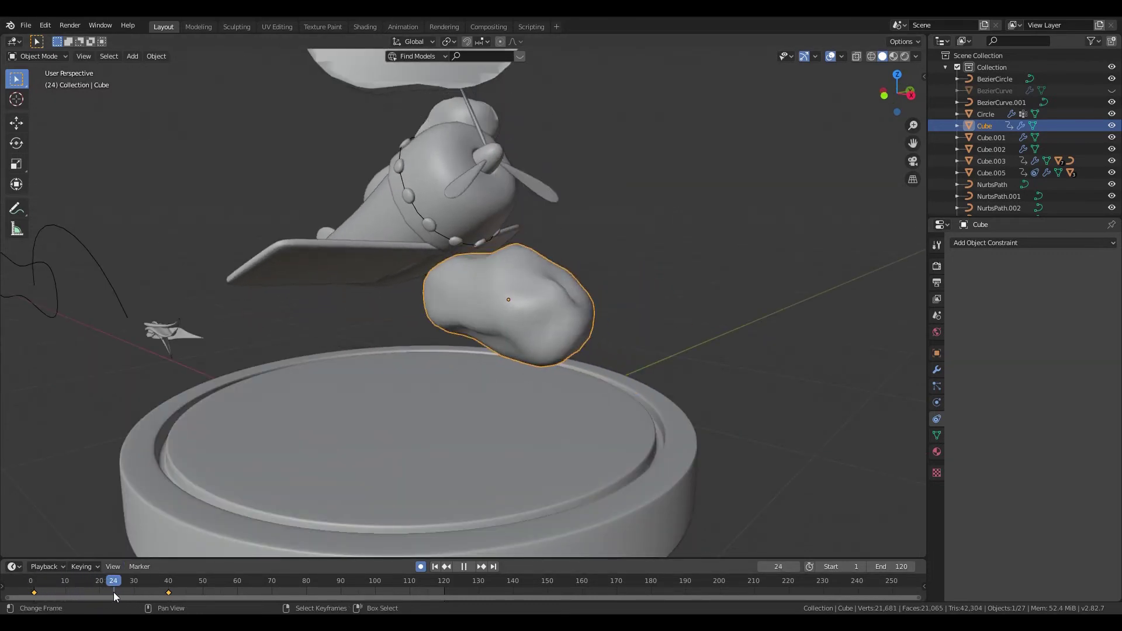
middle_click(429, 424)
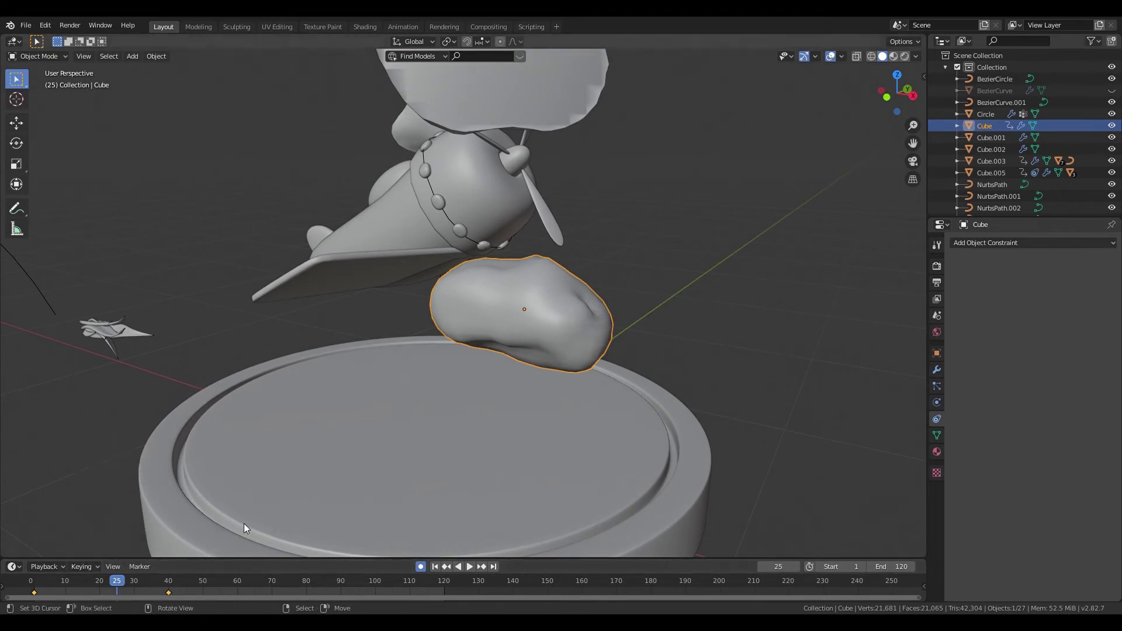
click(167, 594)
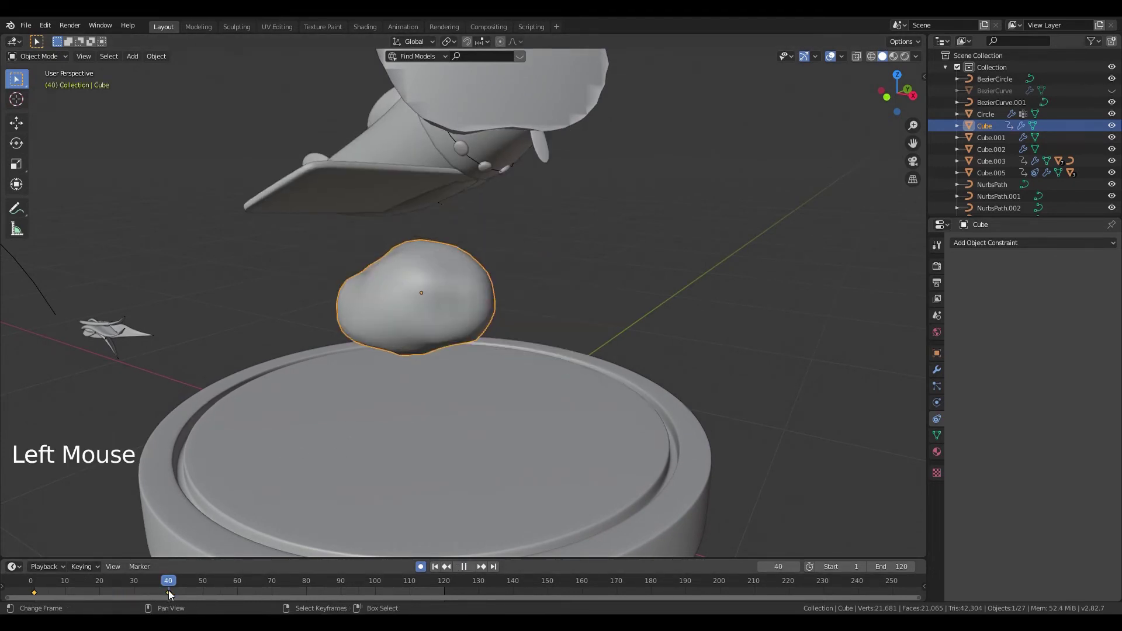
right_click(173, 599)
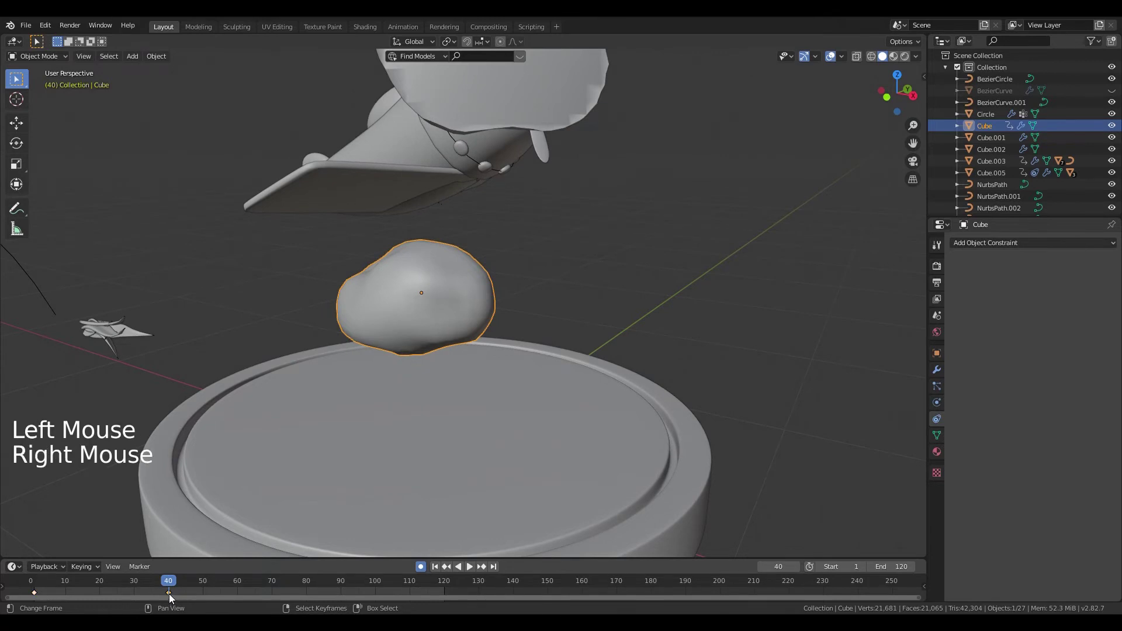
right_click(173, 598)
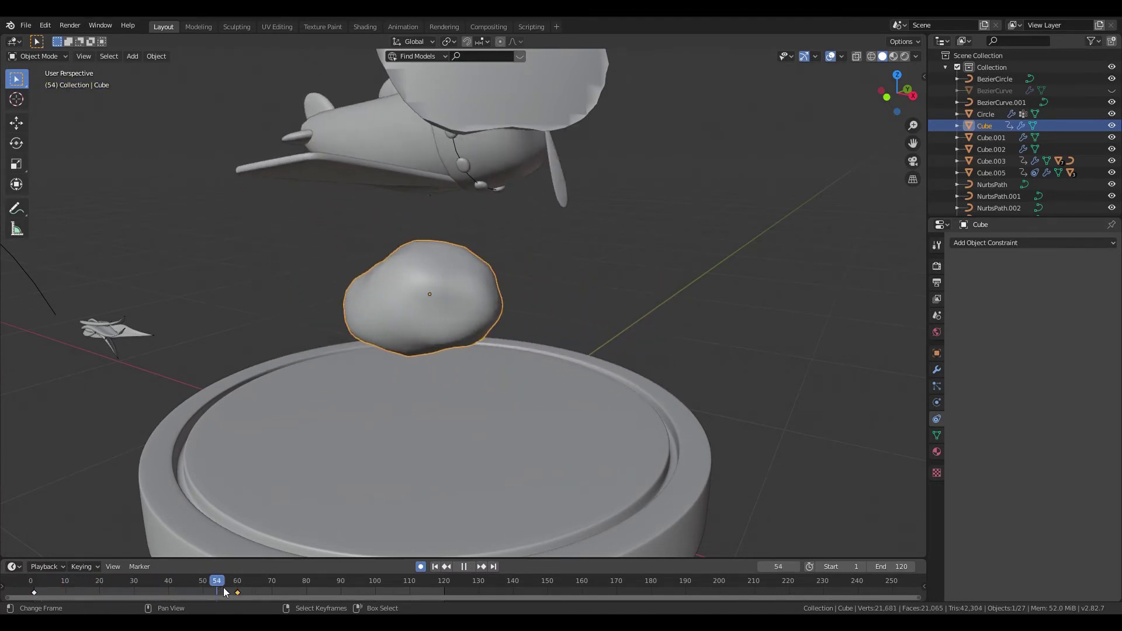
Step: Key the cloud's end position near frame 120 and play back to preview the loop
click(450, 597)
click(236, 591)
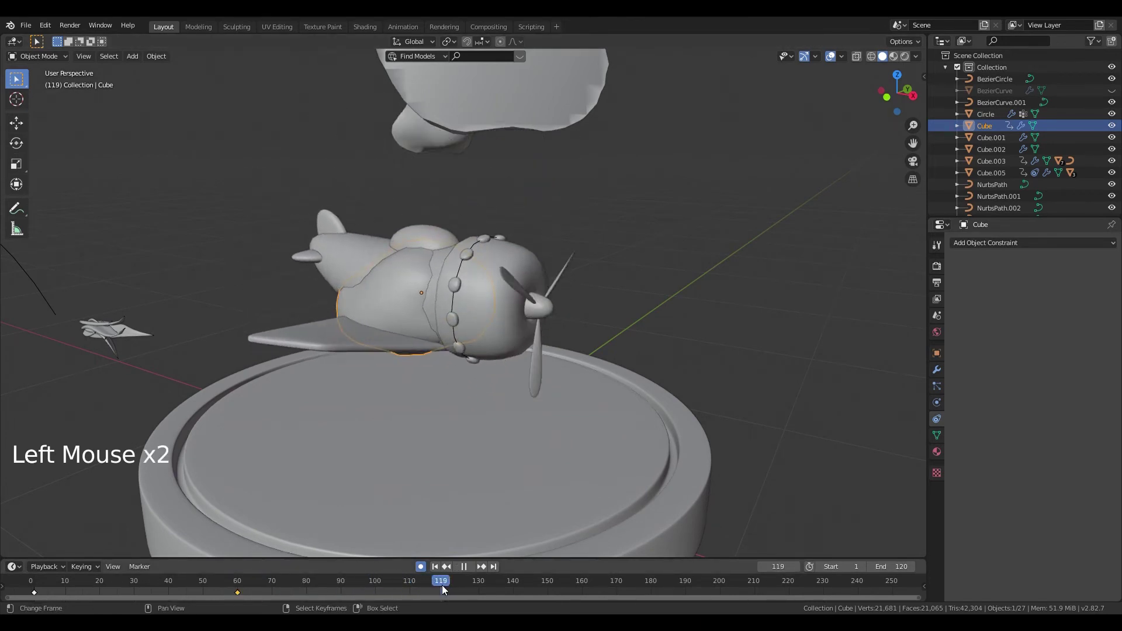
key(g)
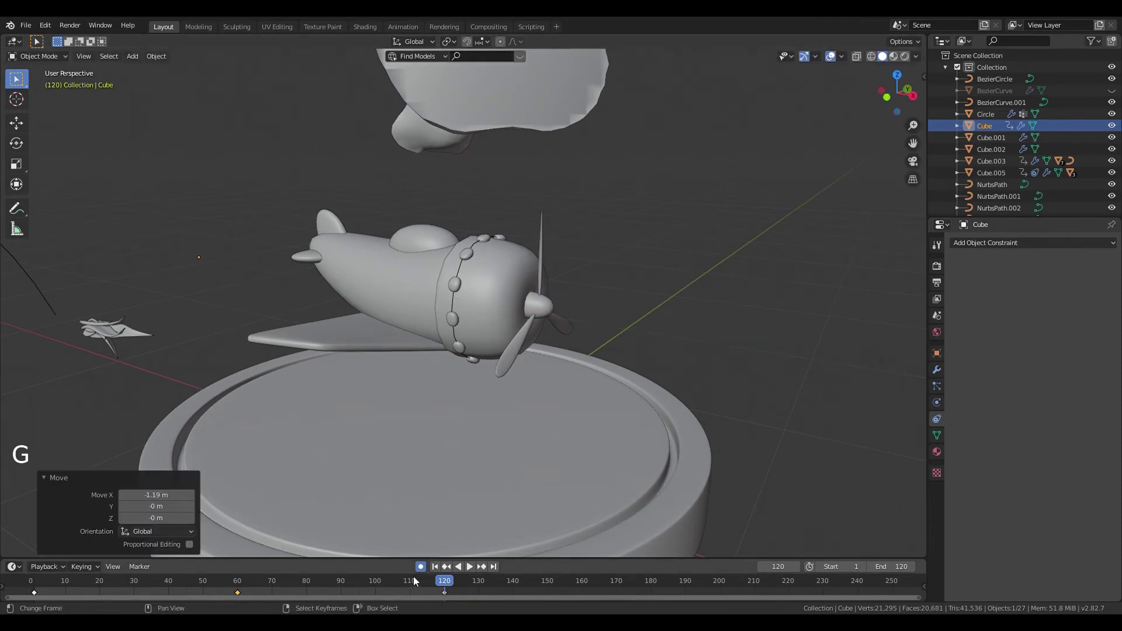
click(440, 569)
key(alt+a)
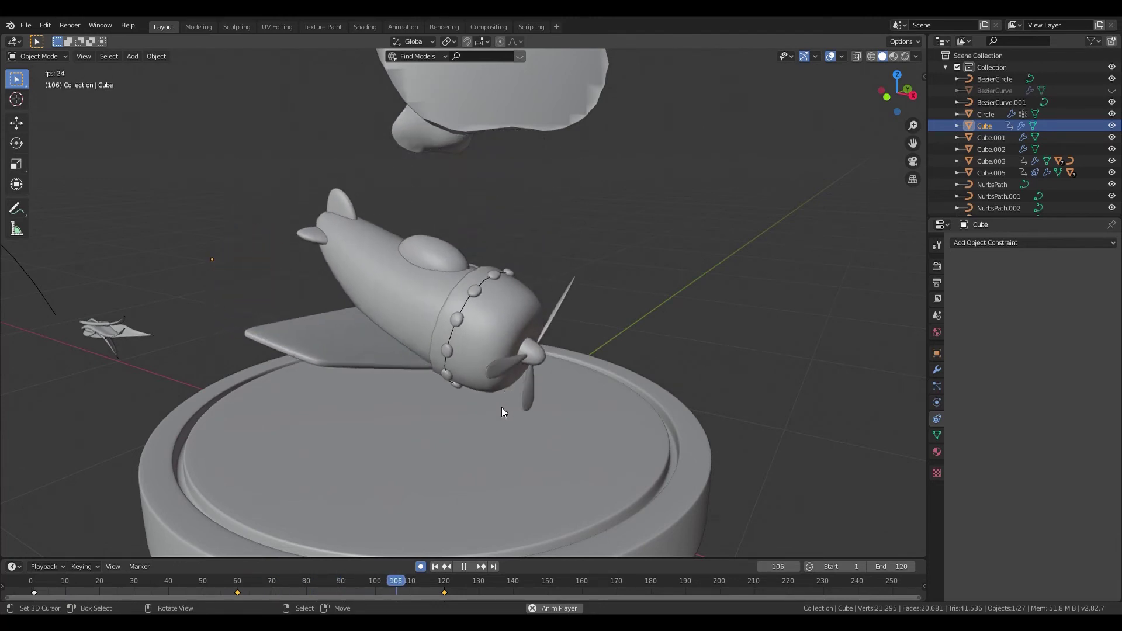
key(alt+a)
click(439, 575)
scroll(down, 3)
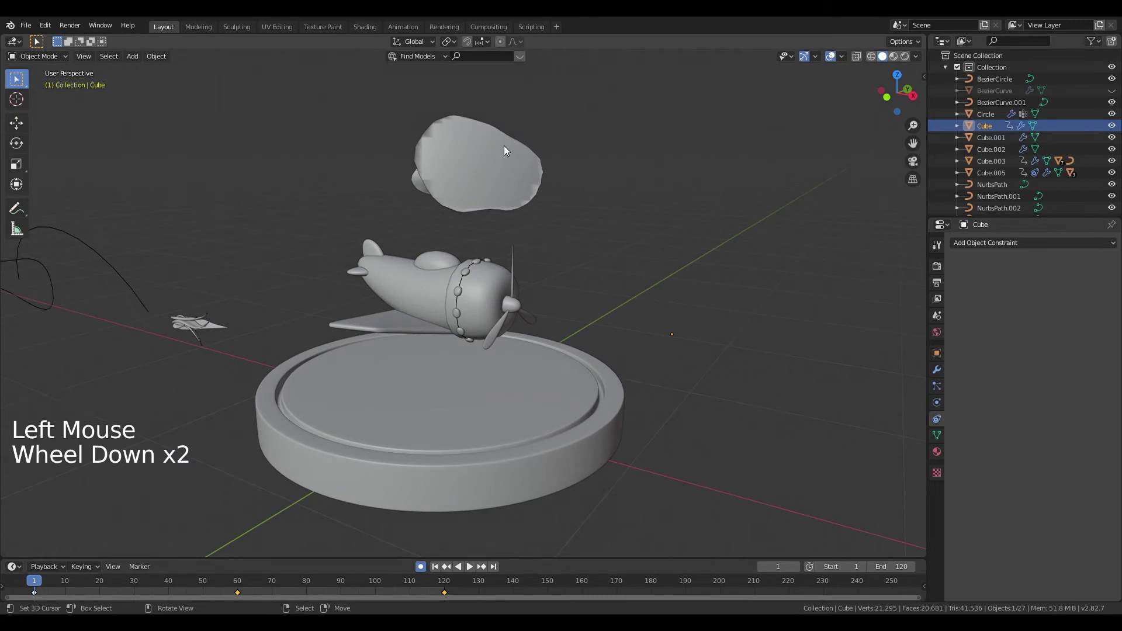
right_click(505, 159)
middle_click(587, 258)
key(w)
middle_click(393, 235)
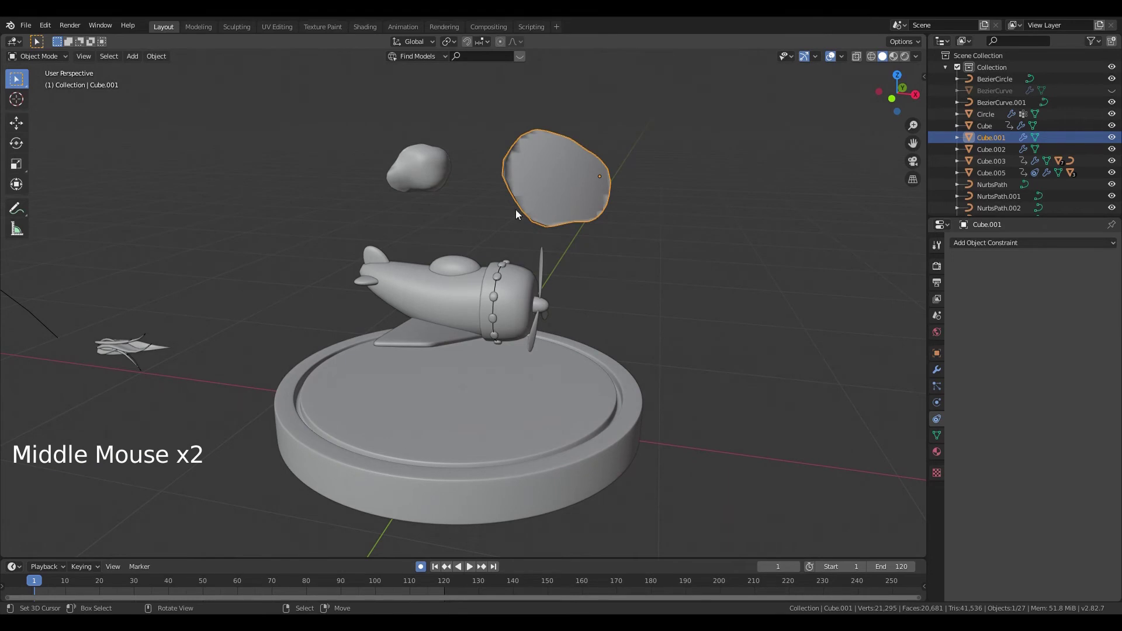
key(KP_1)
scroll(up, 3)
middle_click(573, 327)
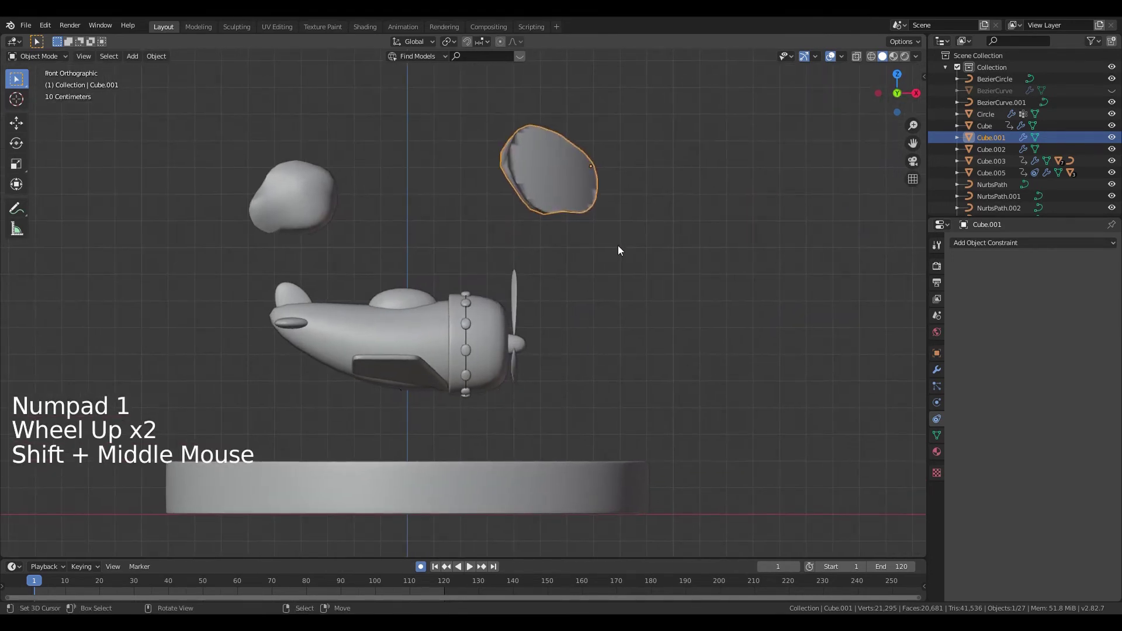
key(g)
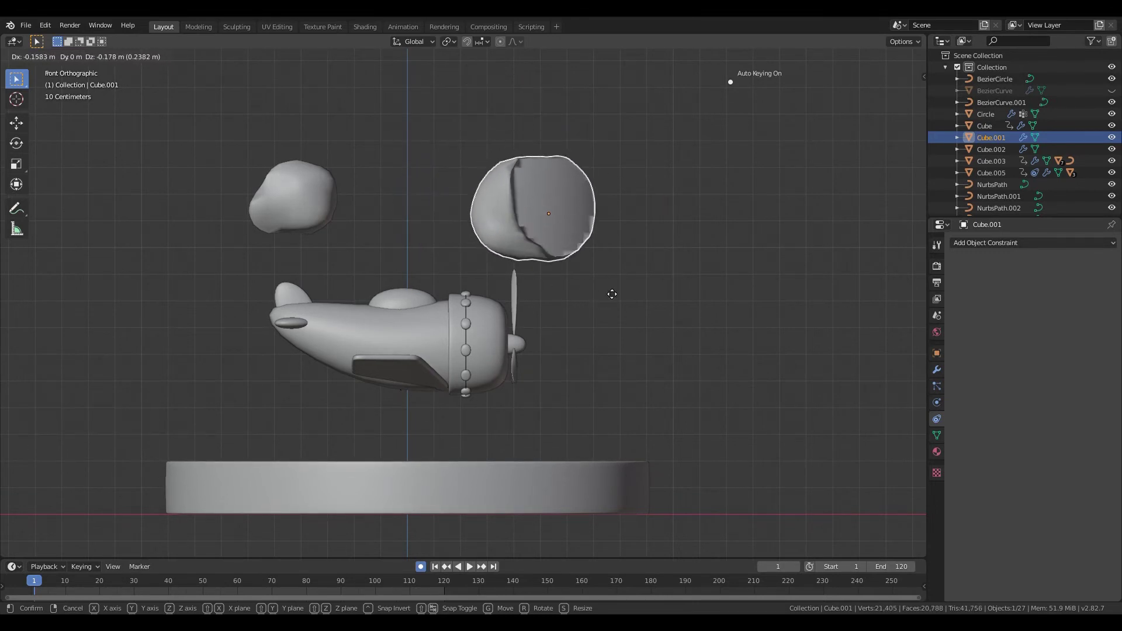
middle_click(569, 329)
scroll(down, 3)
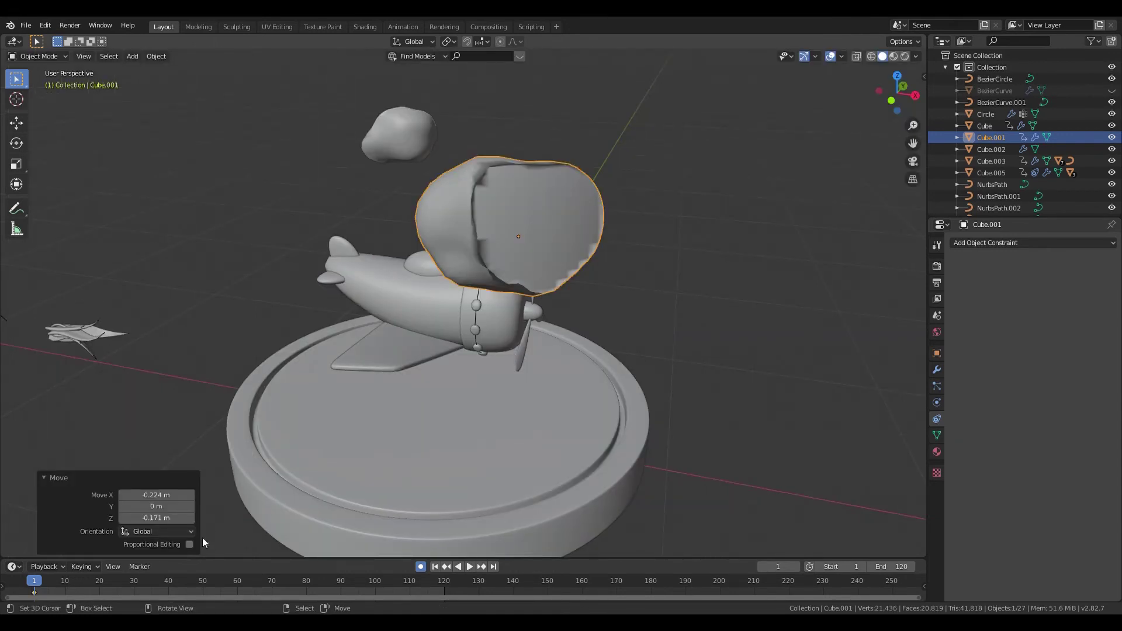
click(47, 597)
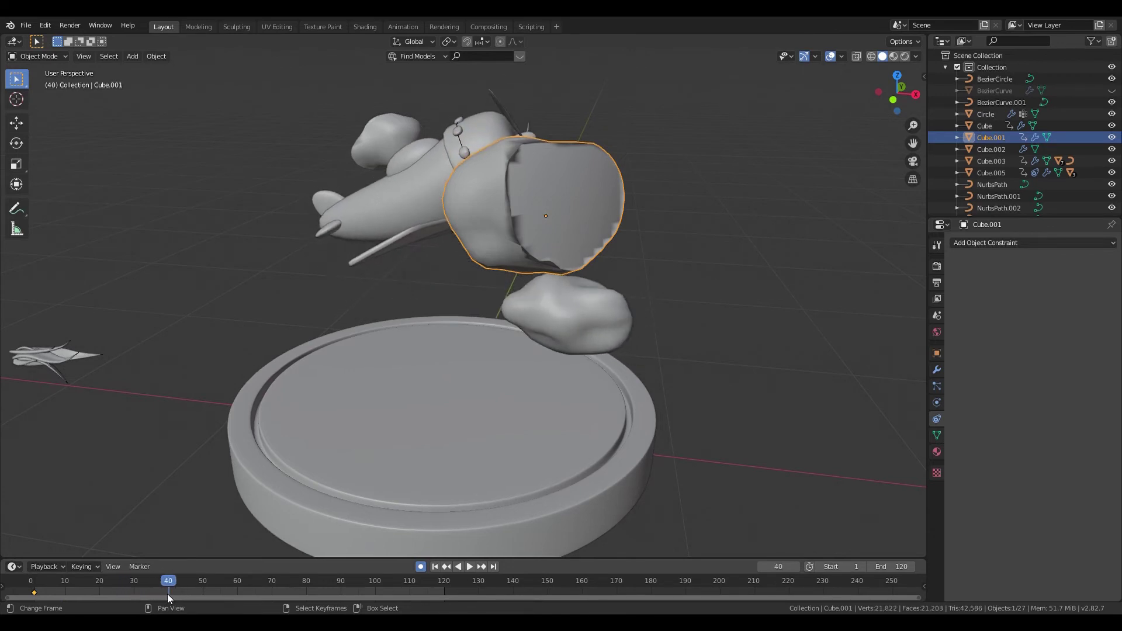
key(g)
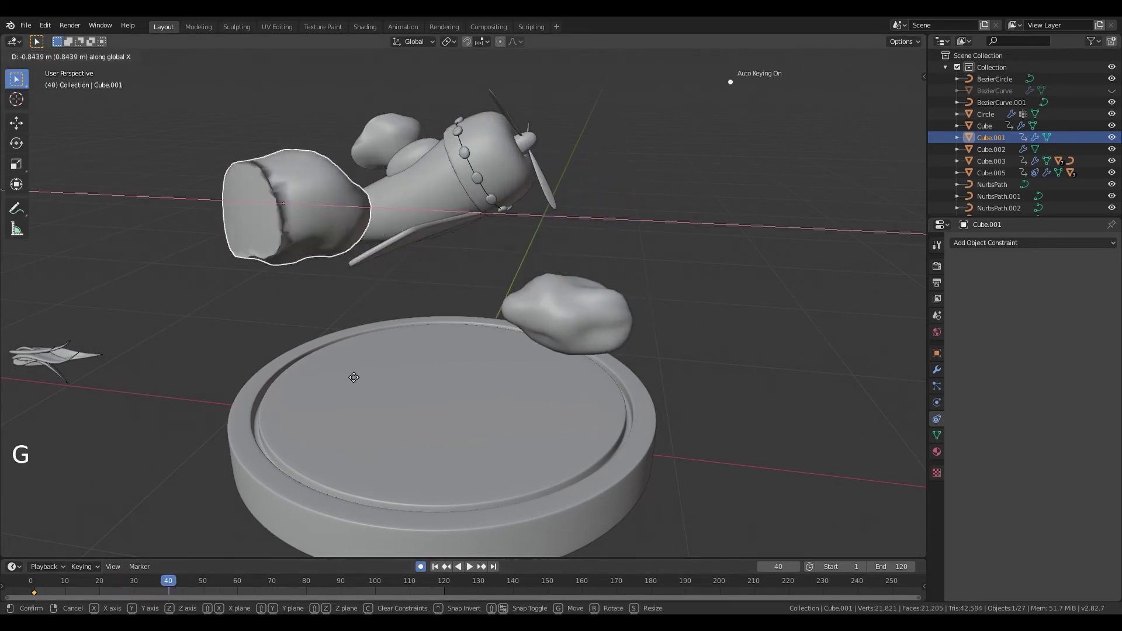
middle_click(475, 306)
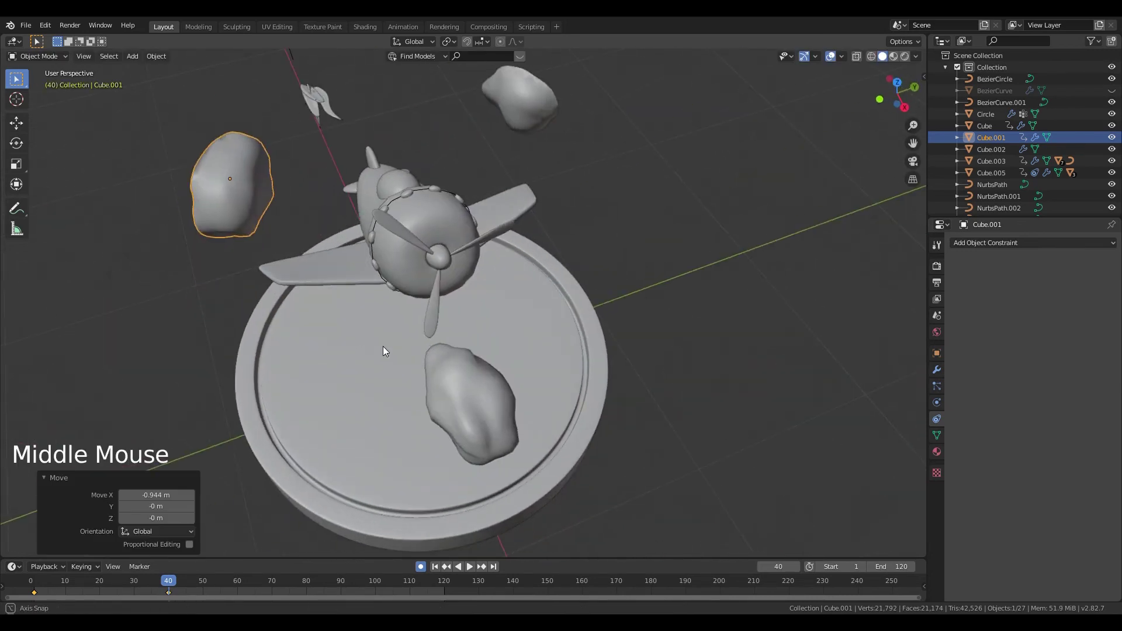
click(40, 599)
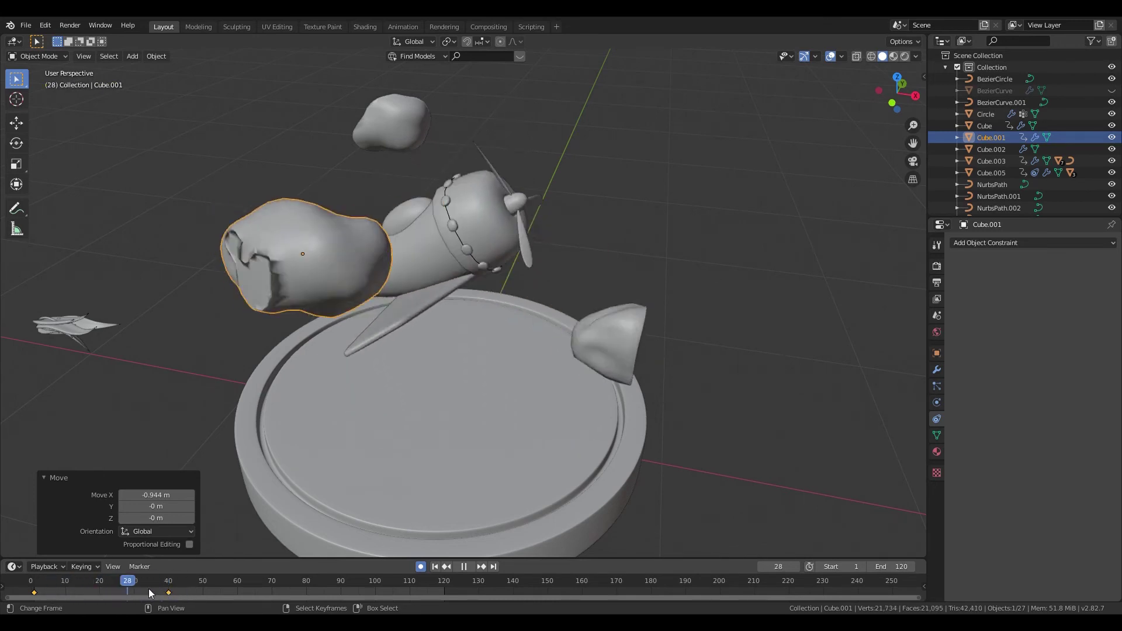
middle_click(150, 593)
click(150, 592)
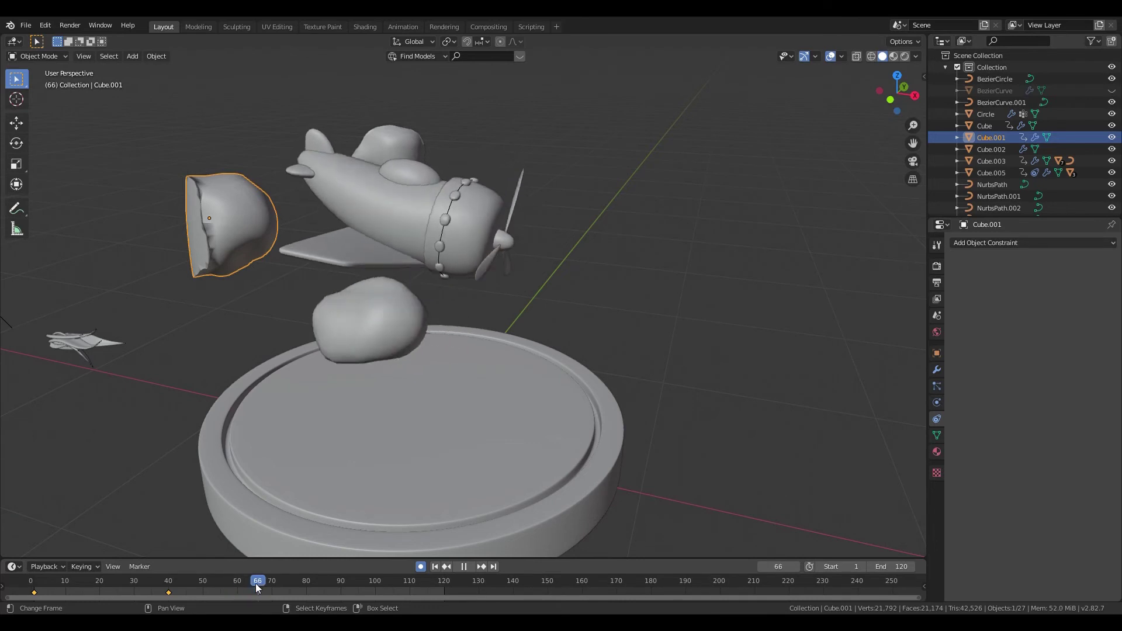
Step: Undo, show Cube.001's object properties, reposition the cloud at frame 120 and preview
key(ctrl+z)
click(163, 599)
click(202, 597)
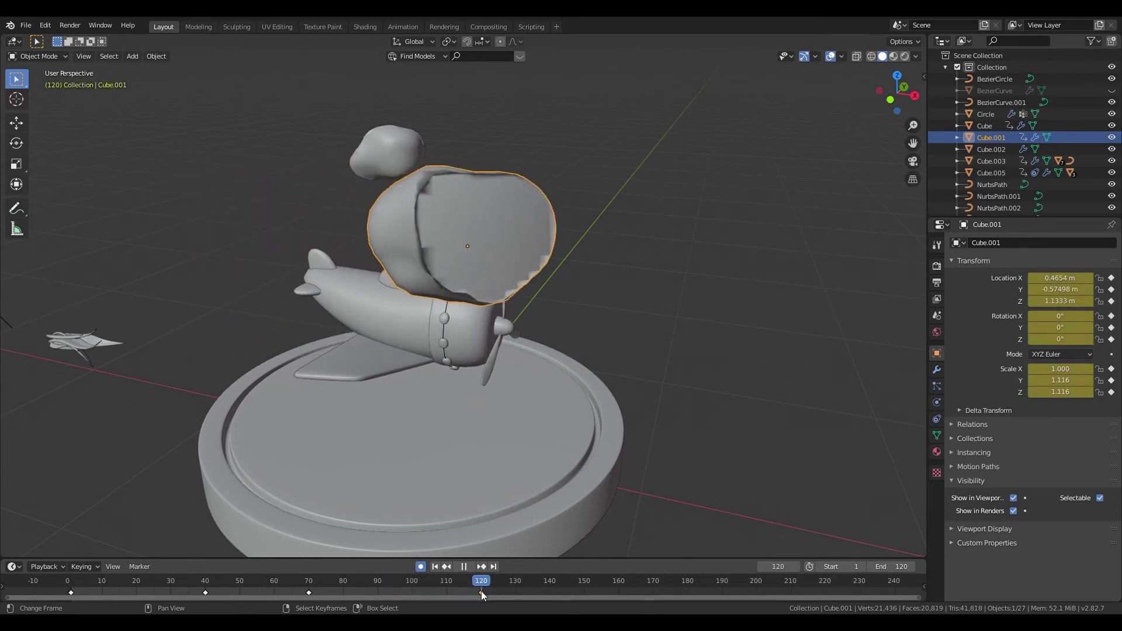
click(416, 594)
key(g)
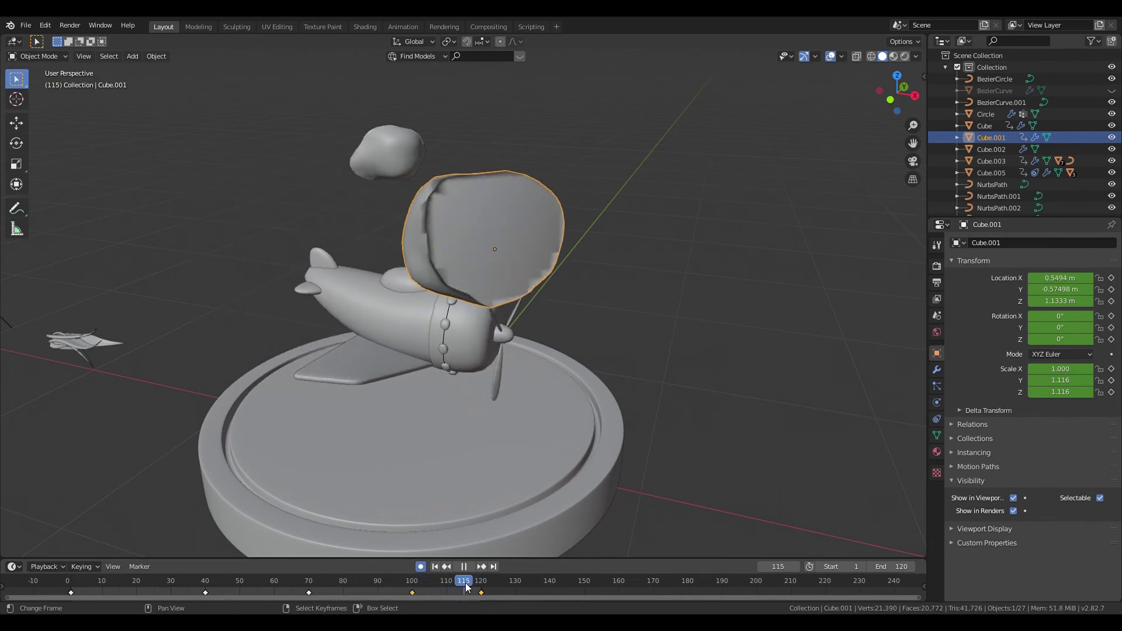
key(alt+a)
key(alt+a)
Step: Move the cloud's keyframes in the Timeline toward frames 70 and 85 and scrub to check
click(569, 349)
middle_click(569, 349)
middle_click(565, 378)
middle_click(582, 355)
right_click(414, 597)
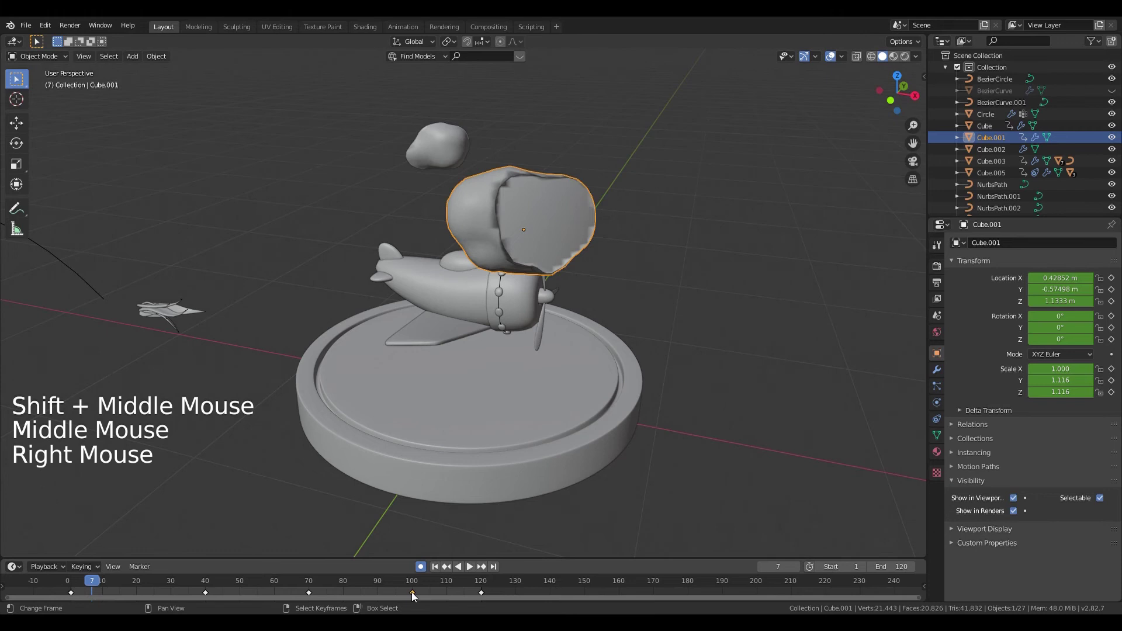
right_click(415, 597)
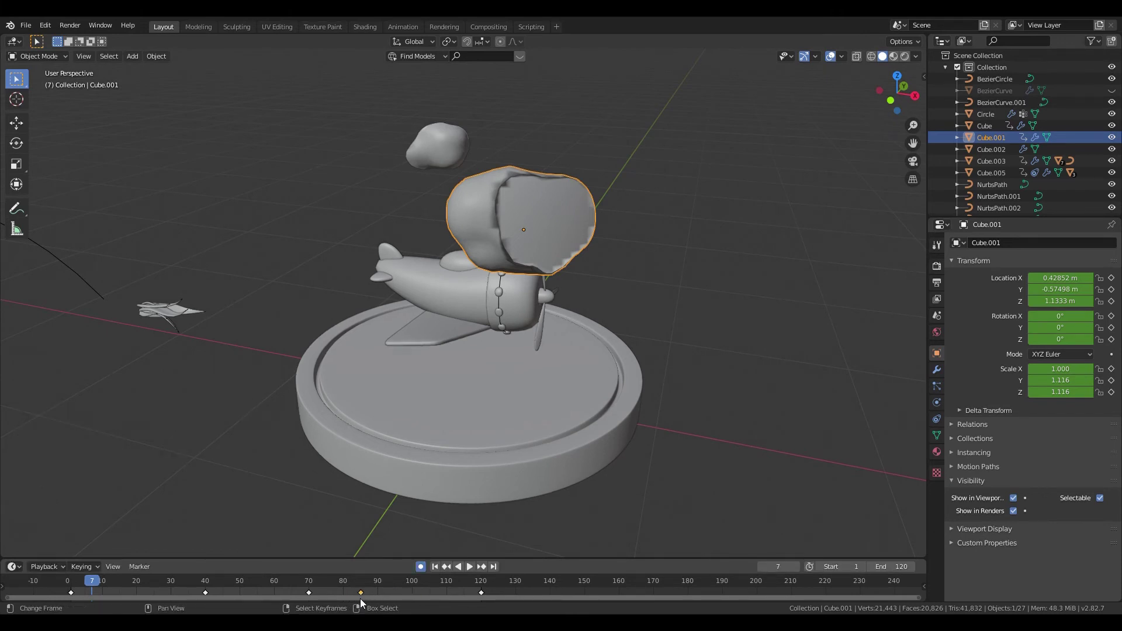
middle_click(542, 394)
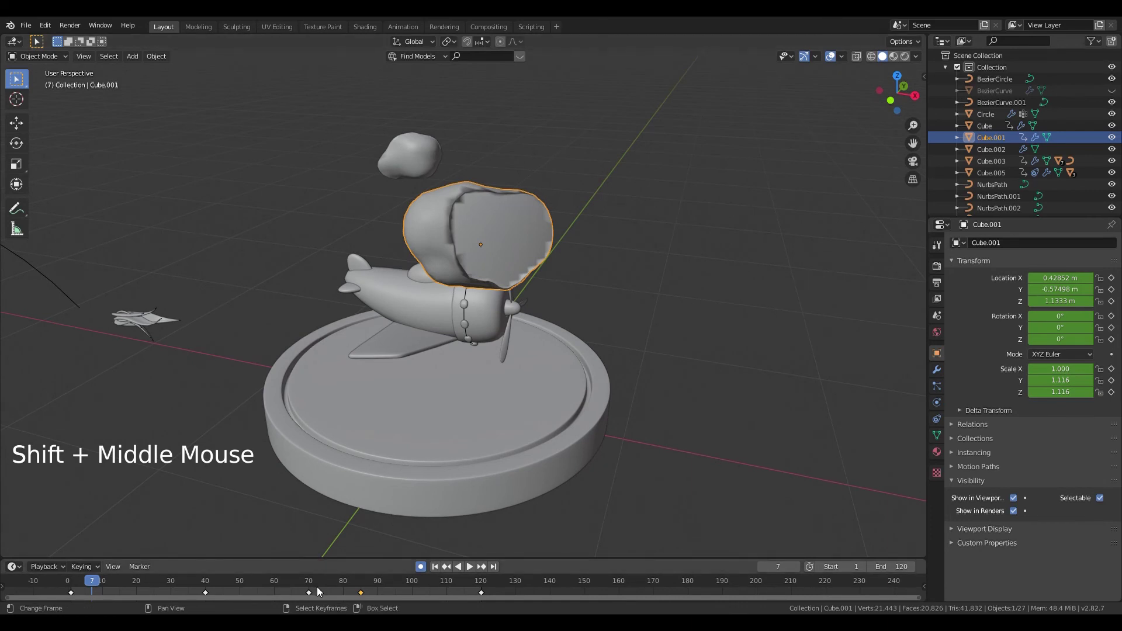
click(311, 596)
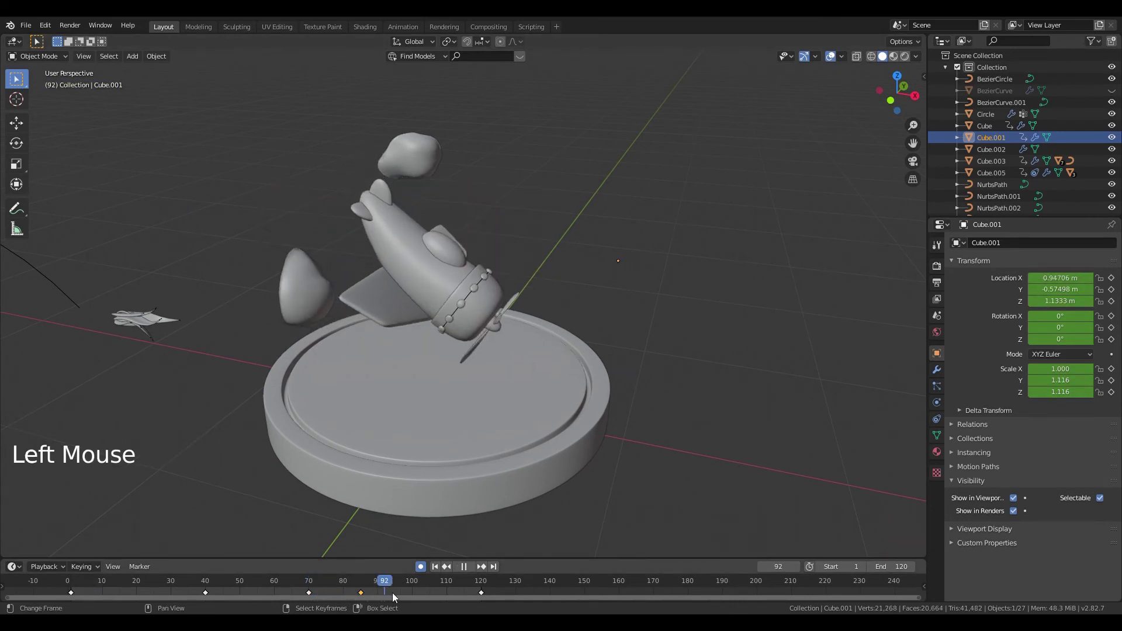
Step: Preview the drift, undo, and key the cloud further along X at frame 85
key(alt+a)
click(399, 594)
key(alt+a)
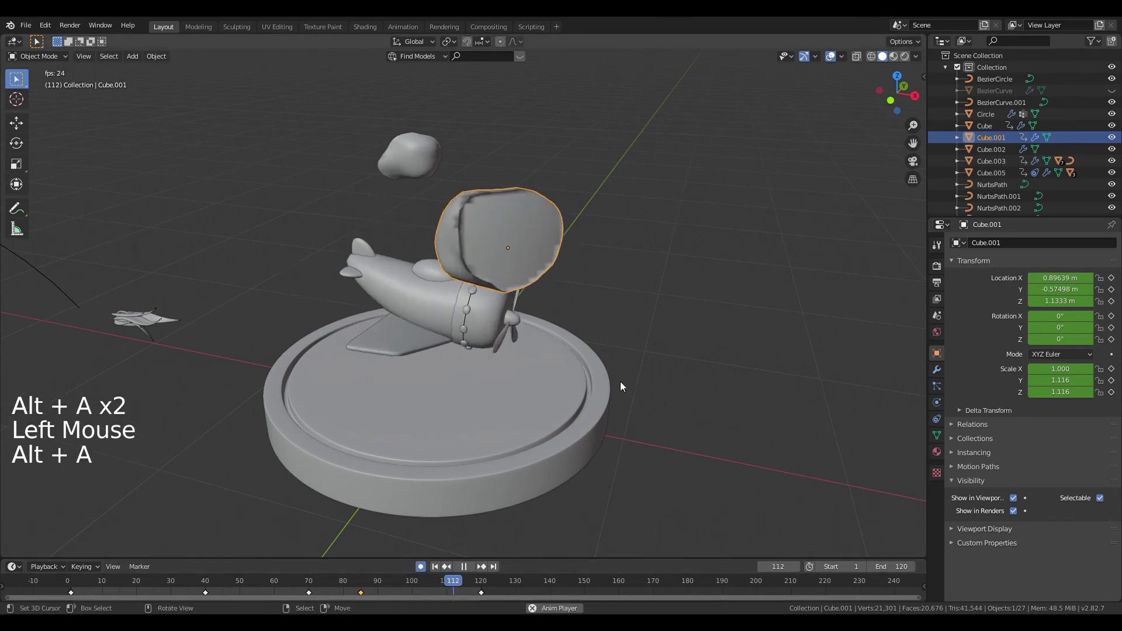
key(alt+a)
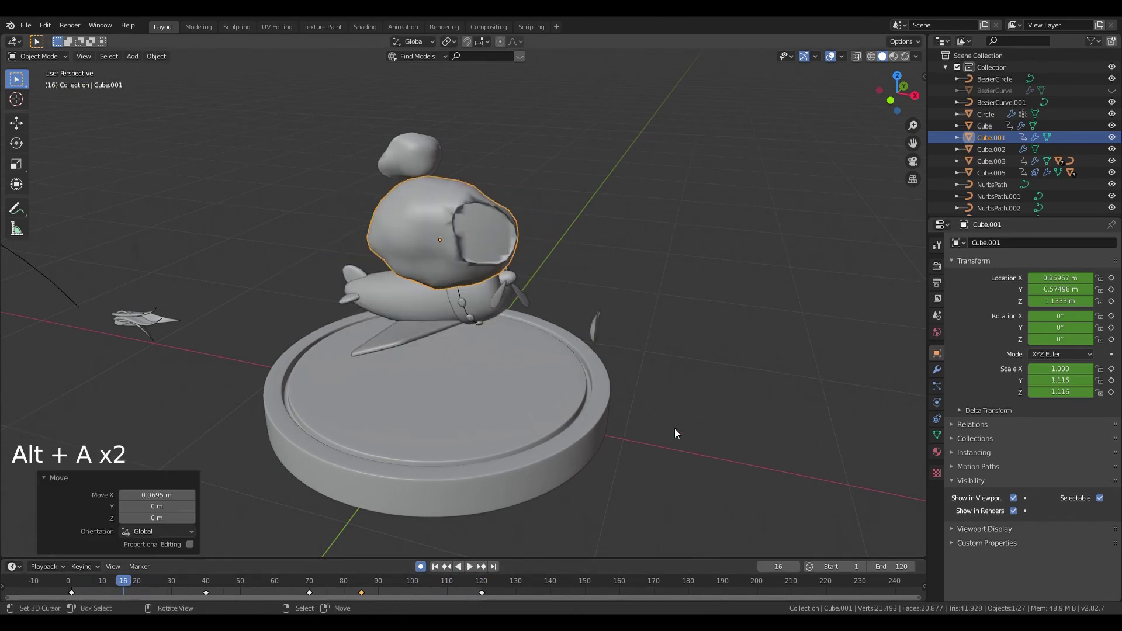
key(ctrl+z)
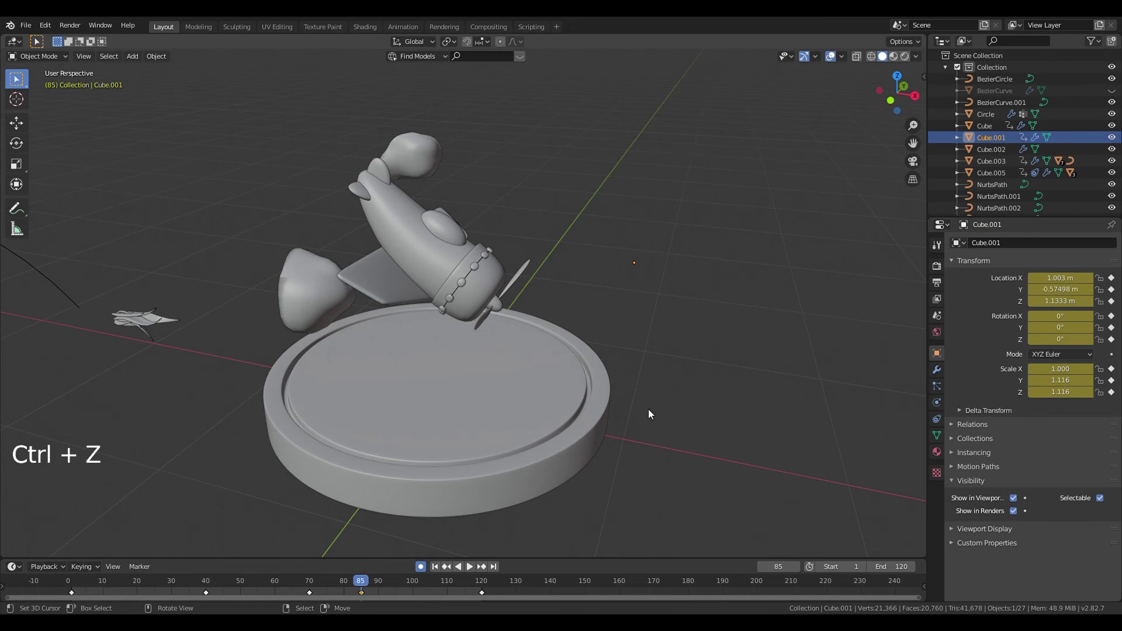
key(g)
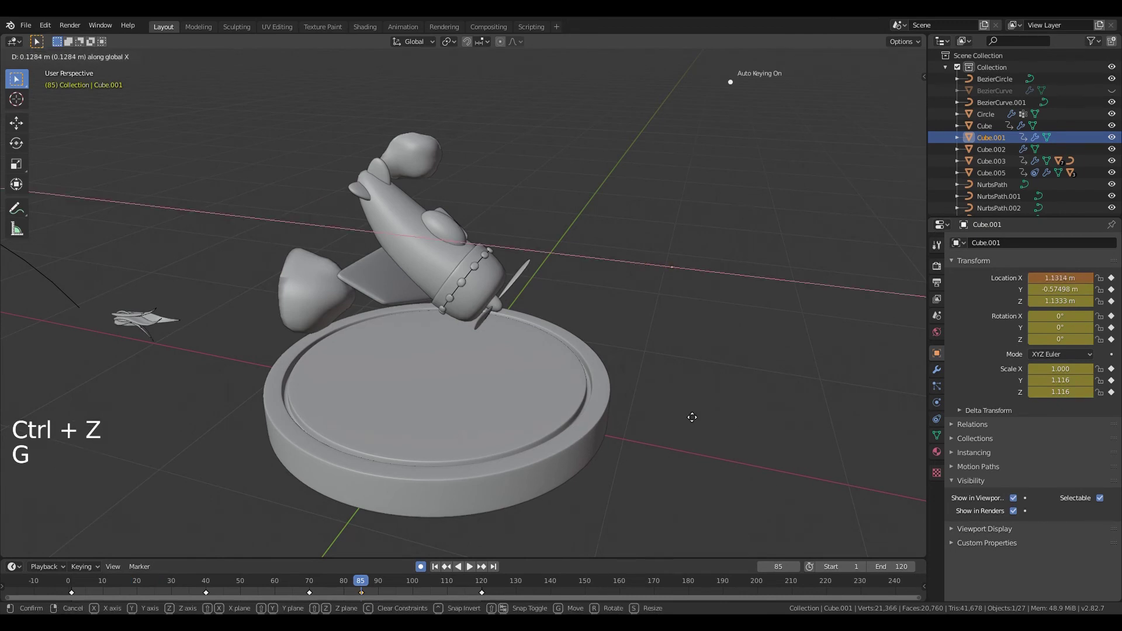
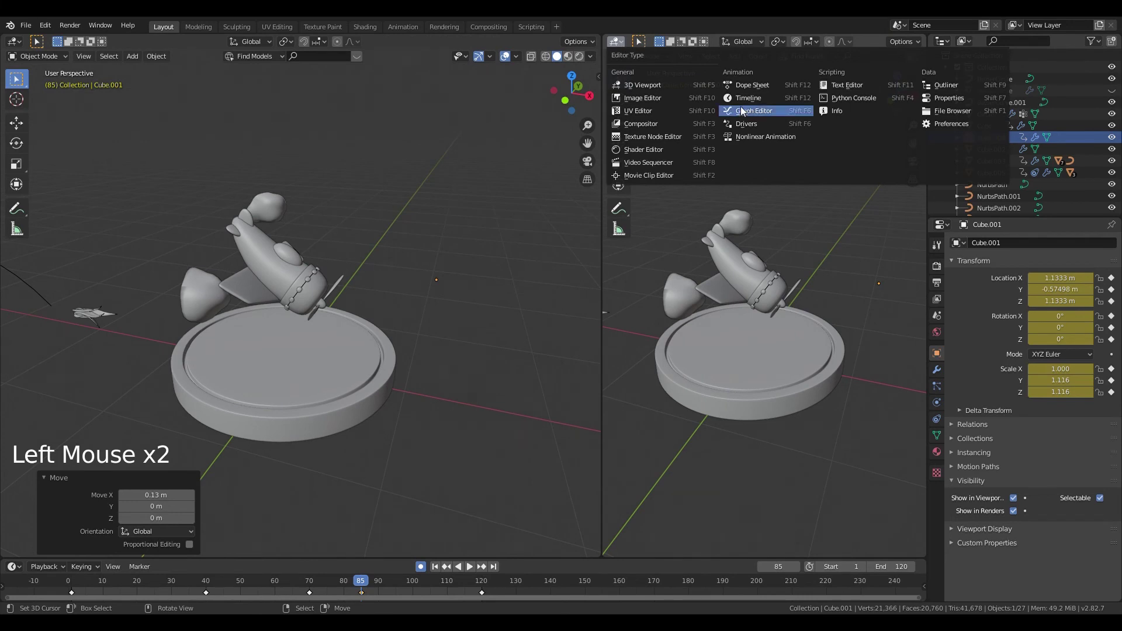
Step: Select Cube.001's location keyframes in the Graph Editor and set their interpolation to Linear
middle_click(842, 305)
scroll(down, 3)
middle_click(732, 449)
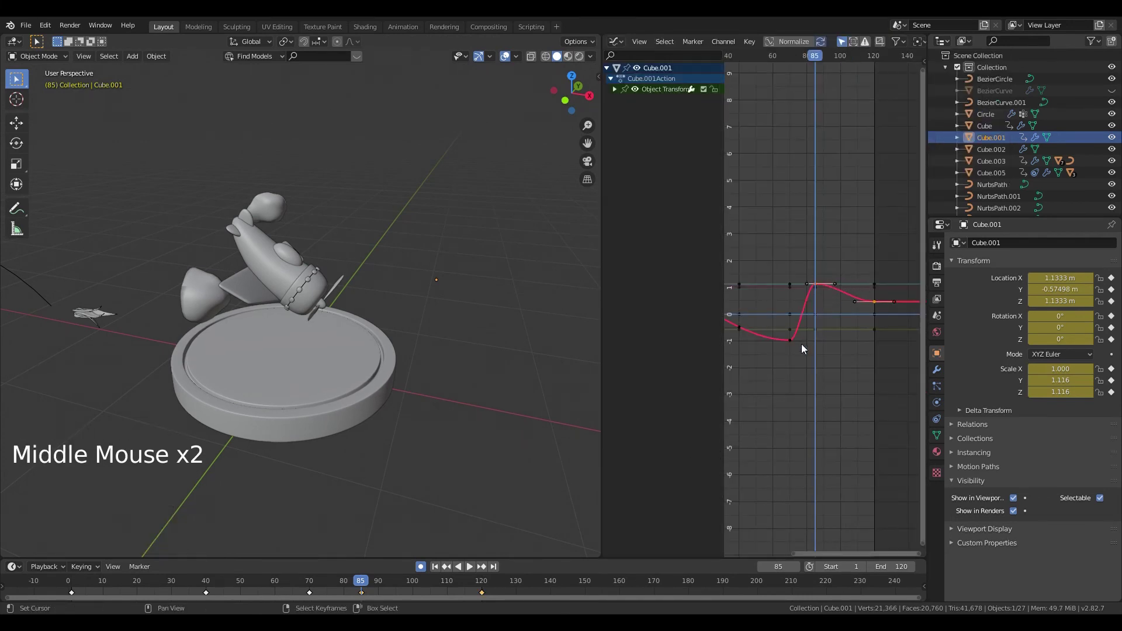
middle_click(890, 351)
right_click(757, 301)
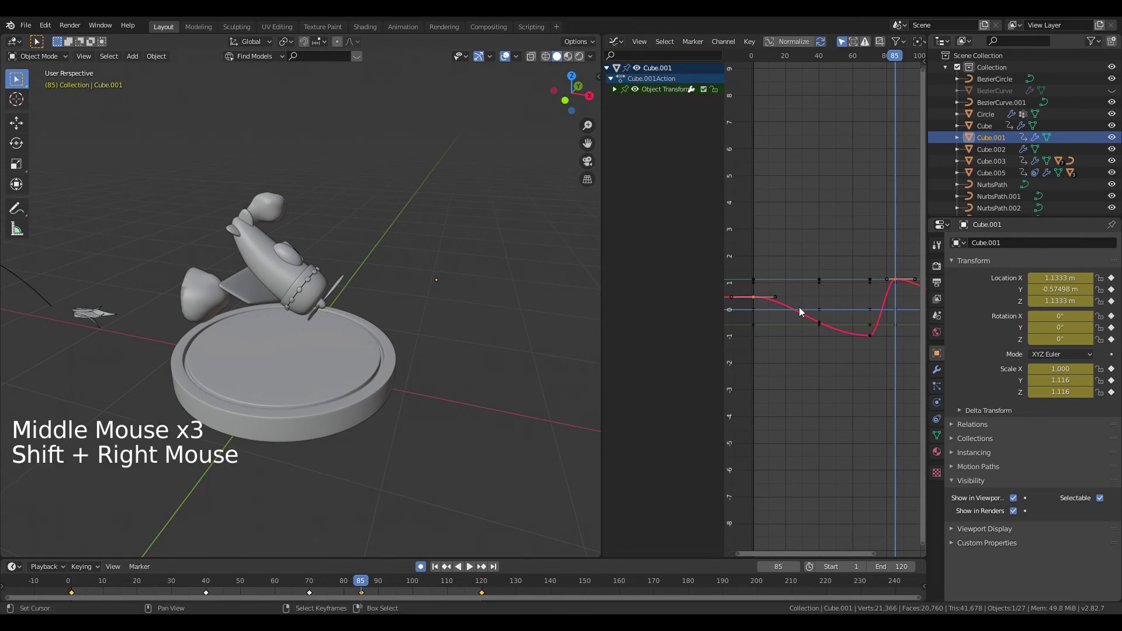
key(t)
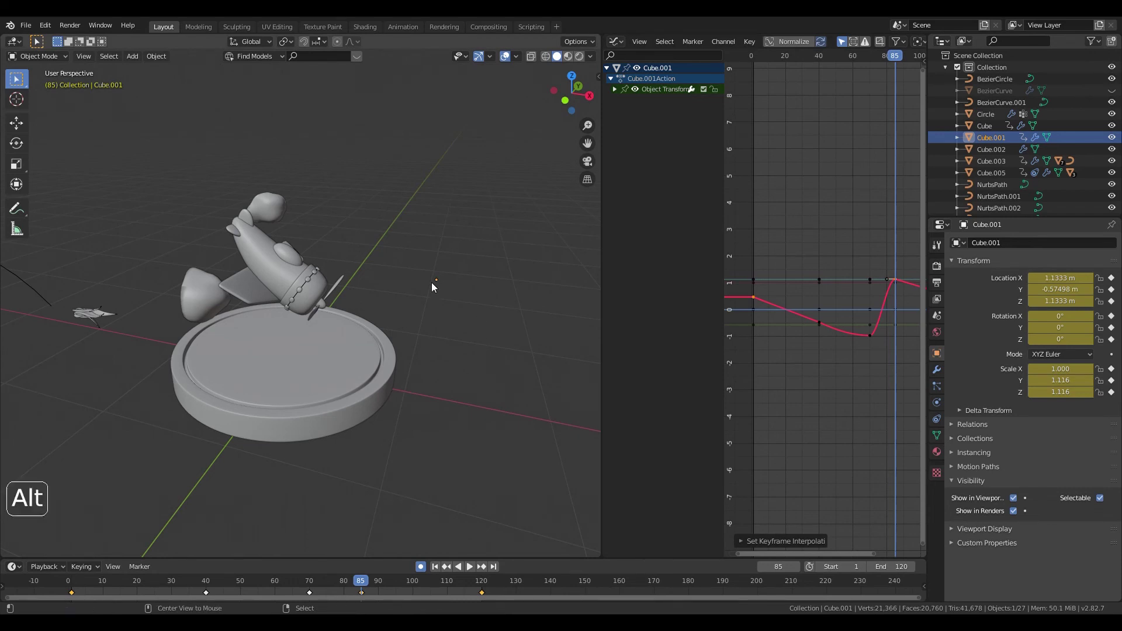
Step: Play back to watch the cloud's revised drift, then give the 3D view the whole area again
key(alt+a)
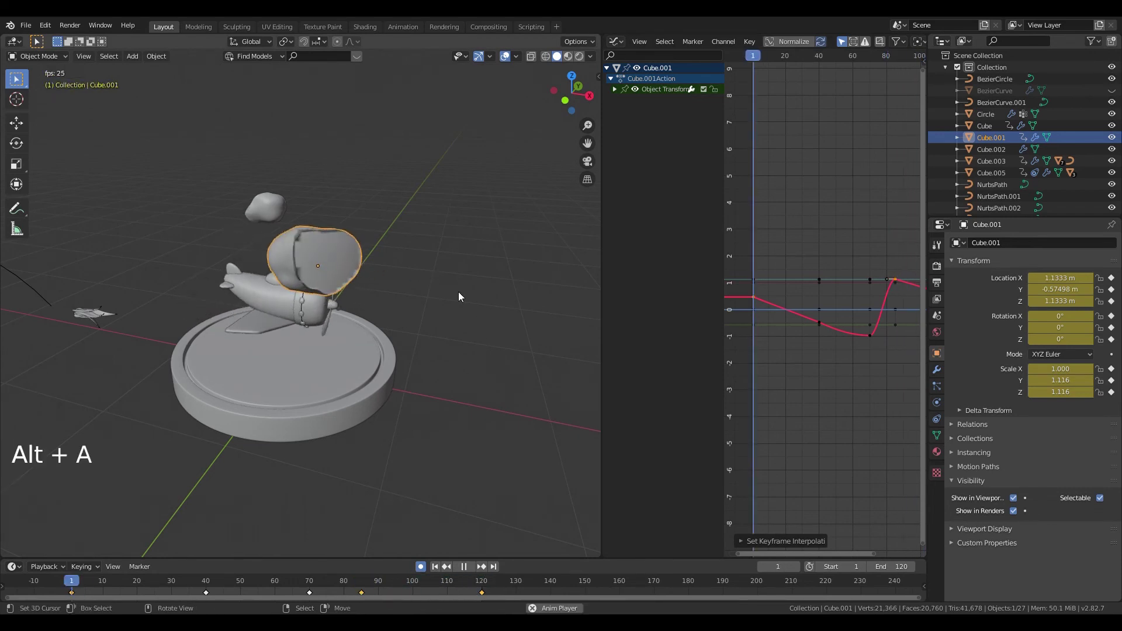
middle_click(430, 323)
scroll(up, 3)
middle_click(444, 332)
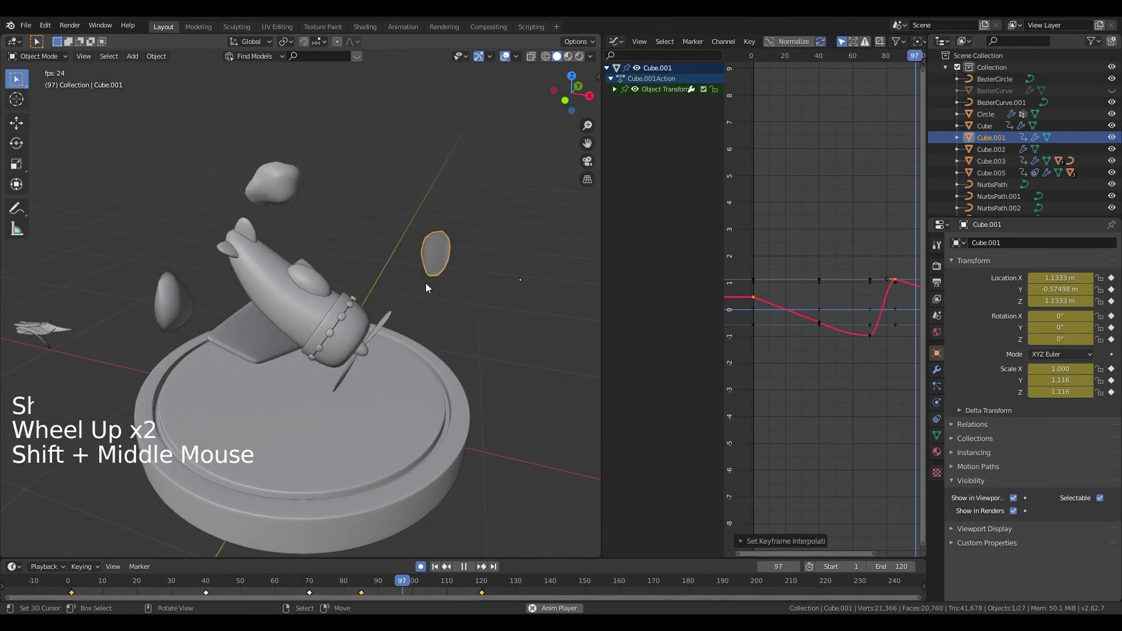
key(alt+a)
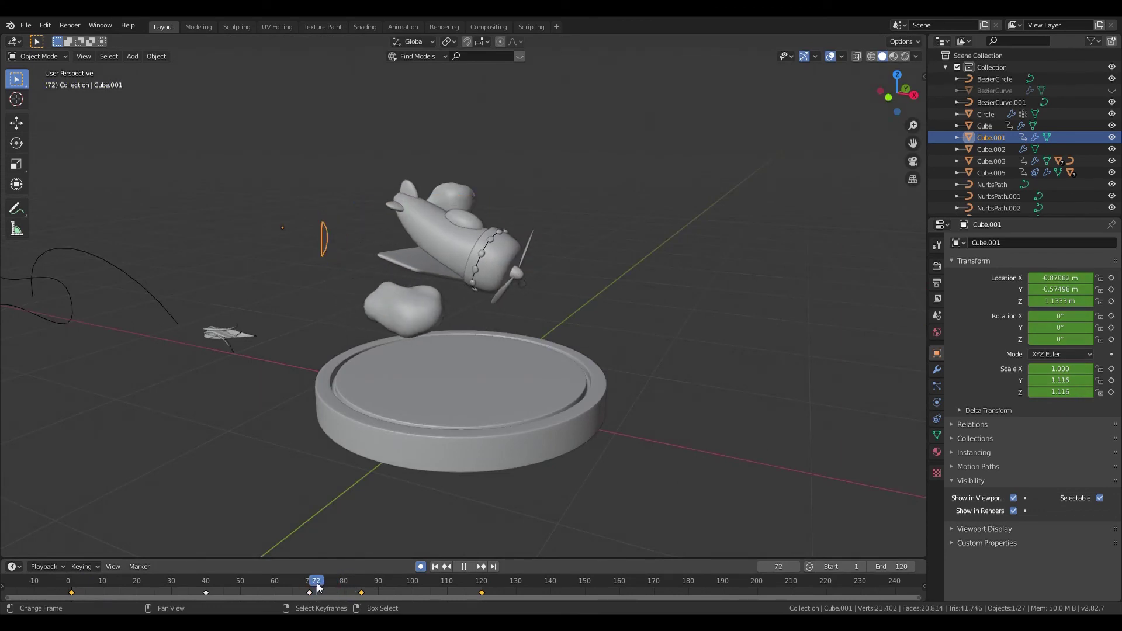
Step: Key Cube.001's Show in Renders on at frame 69 and off at frame 70
key(ctrl+z)
click(315, 597)
click(313, 600)
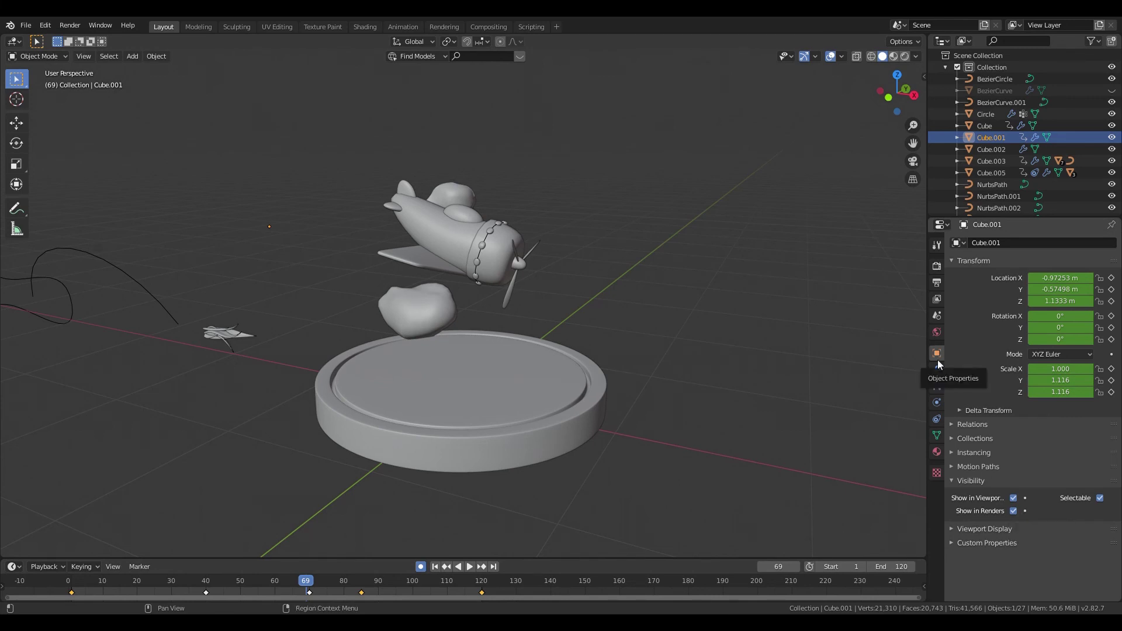
click(1032, 518)
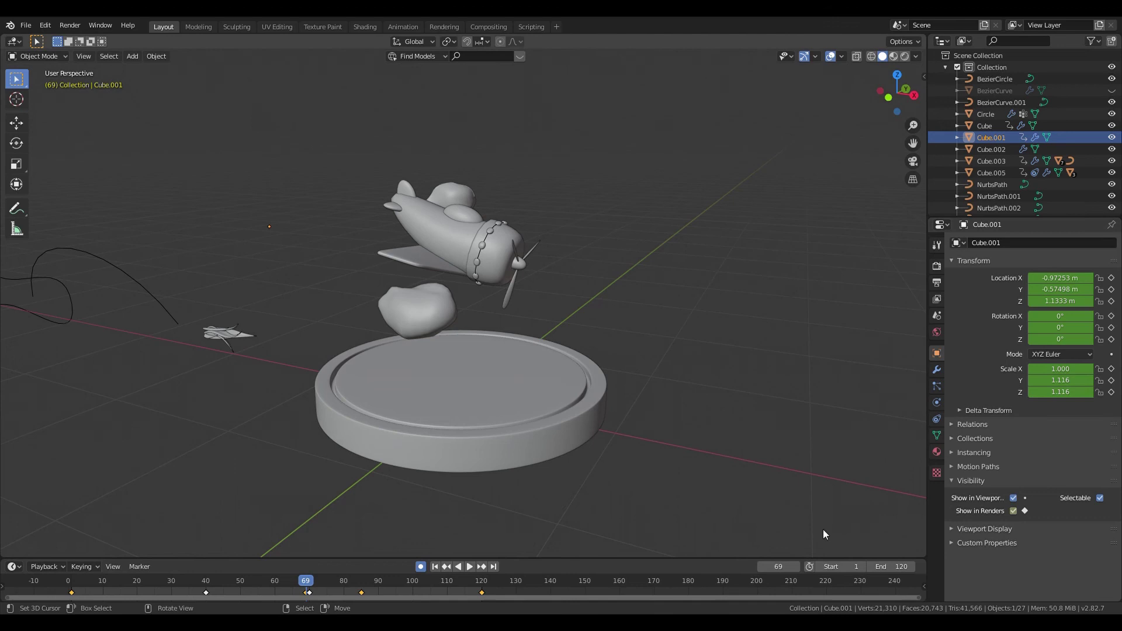
click(801, 572)
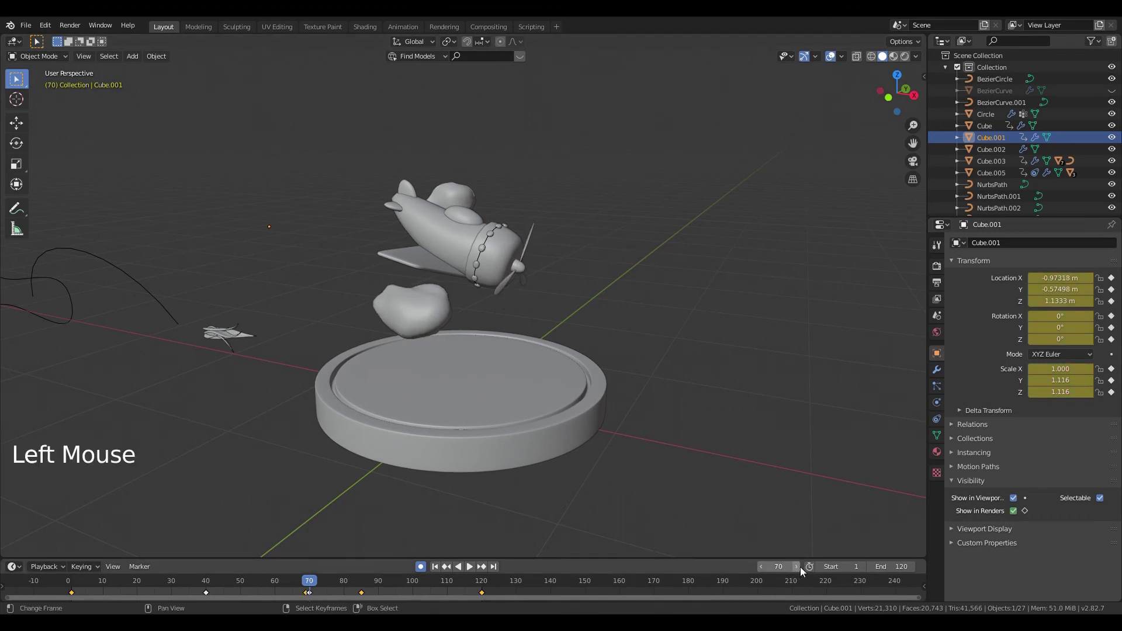
click(1020, 514)
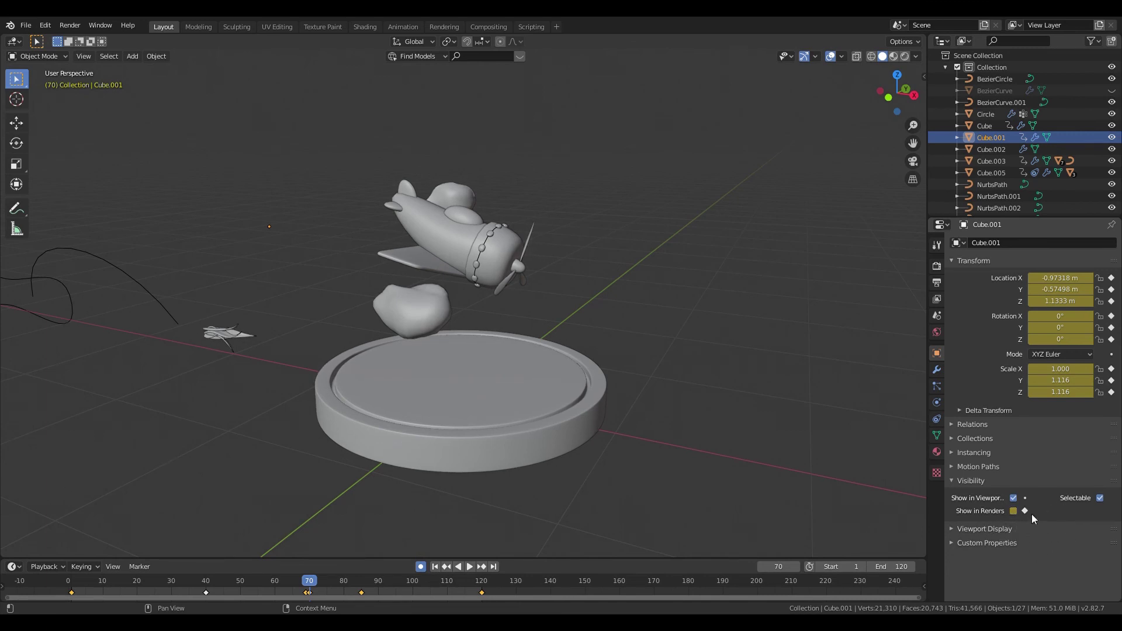
click(312, 599)
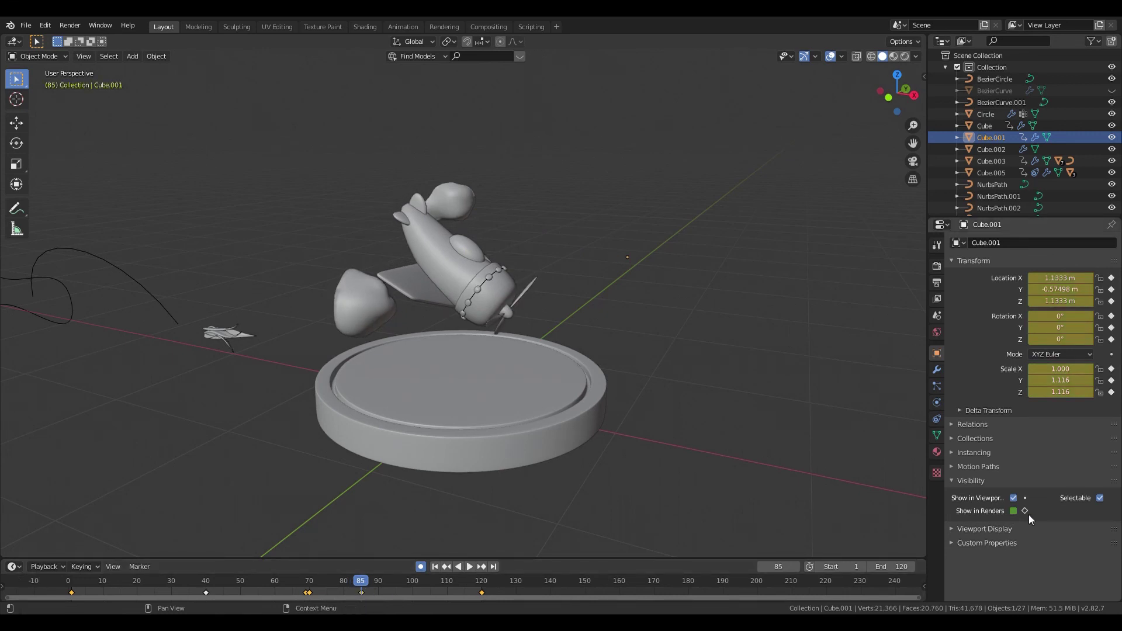
Step: Key the cloud hidden at frame 85 and visible again at frame 86, then scrub ahead to check
click(1030, 518)
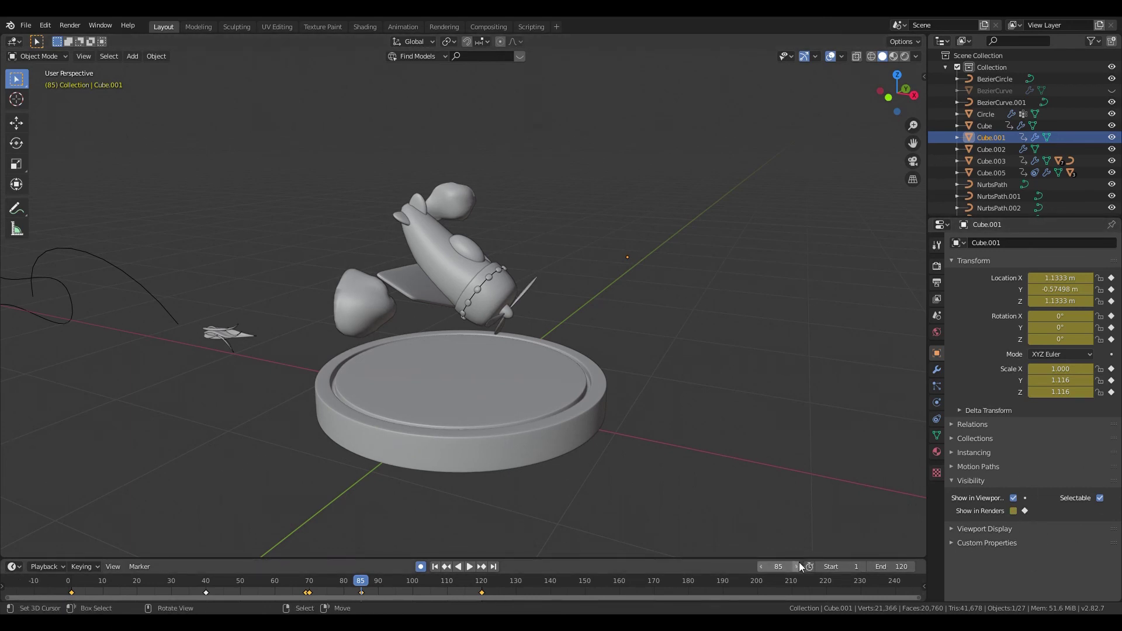
click(803, 566)
click(1019, 517)
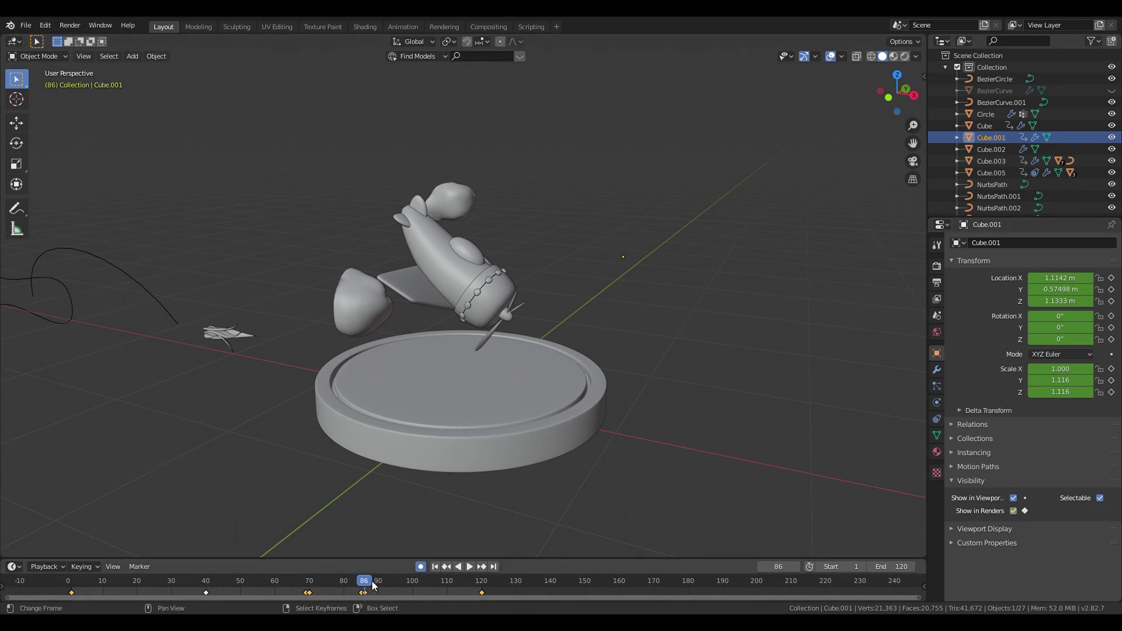
click(364, 598)
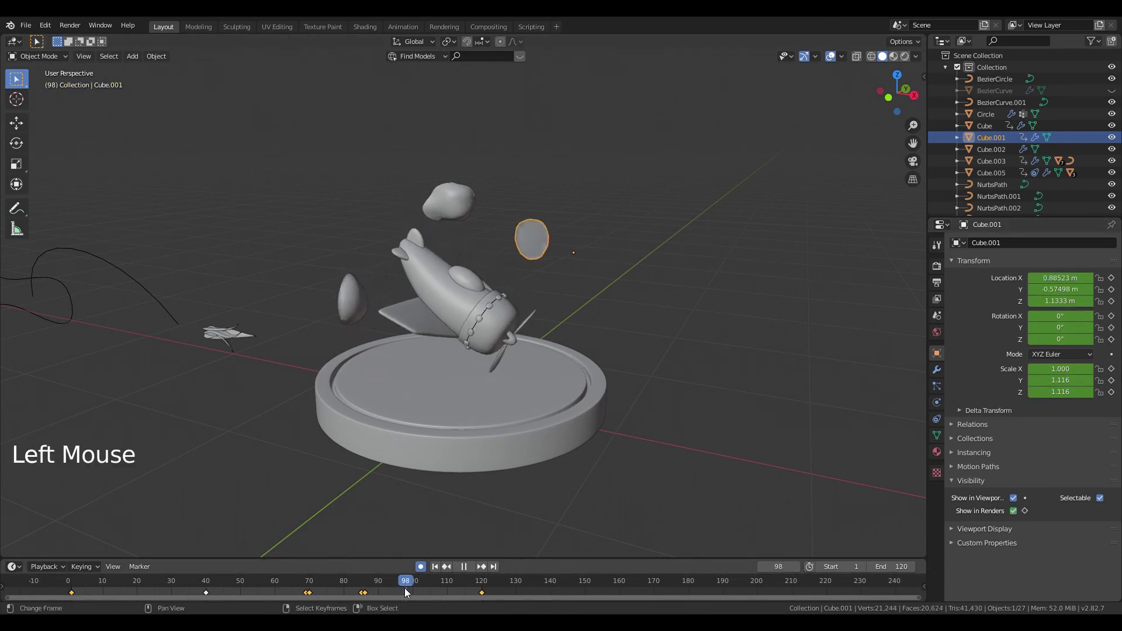